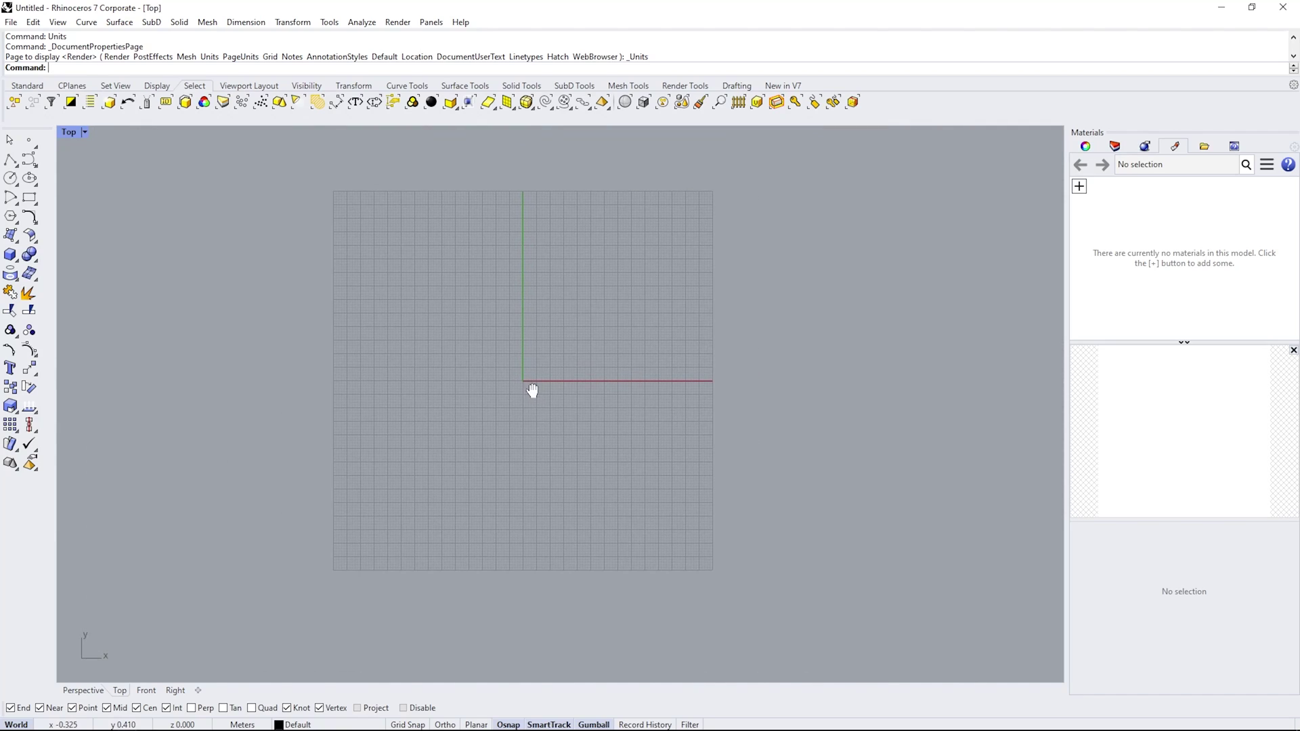
Confirm the model units as meters before placing the Confluence Park plan picture.
{"action": "key", "text": "super+b"}
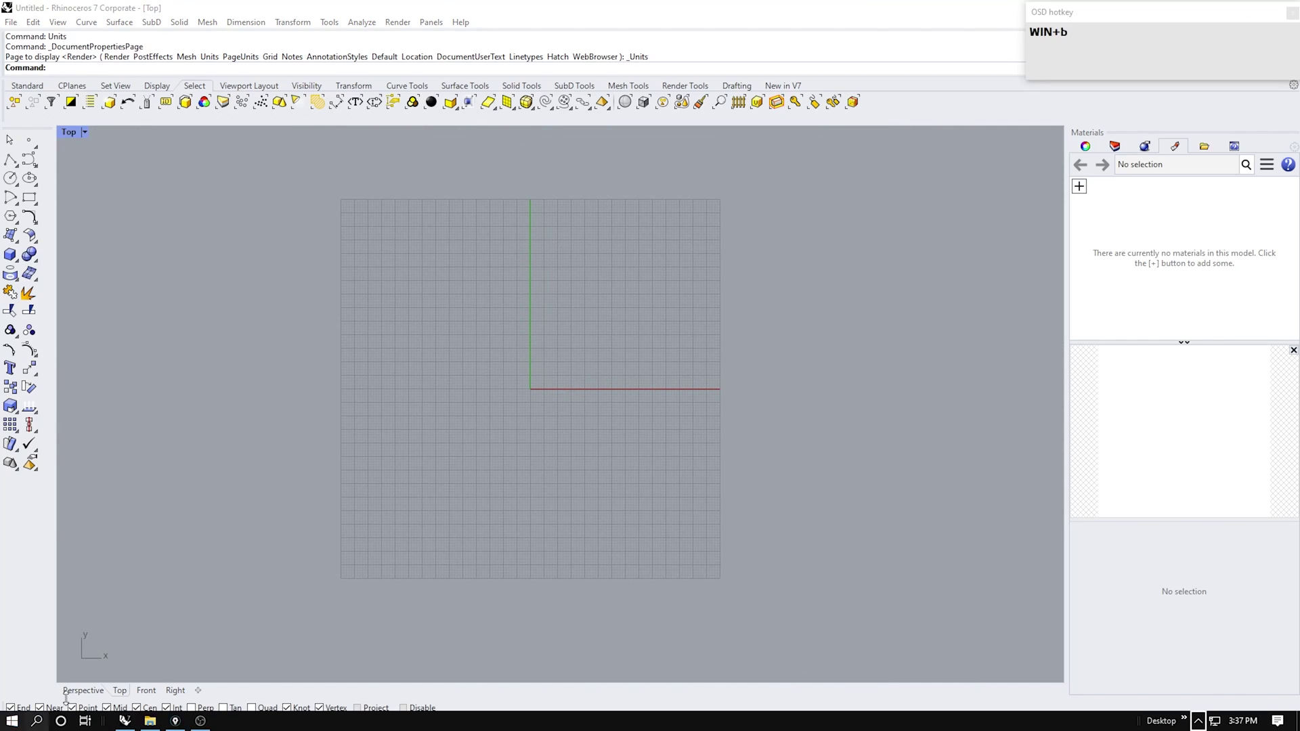
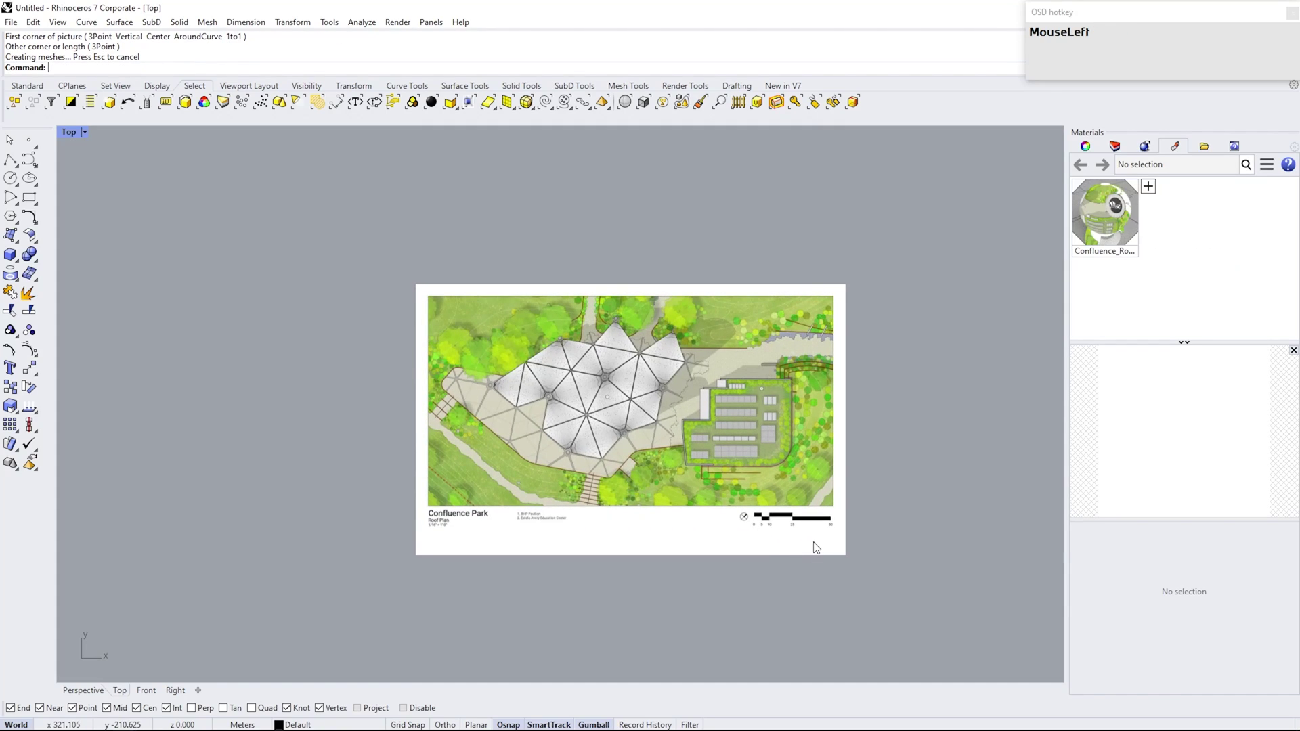
Scale the plan picture so its 50-unit scale bar equals 50×0.3048 meters.
{"action": "scroll", "scroll_direction": "up", "scroll_amount": 3}
{"action": "left_click_drag", "start_coordinate": [789, 528], "coordinate": [788, 528]}
{"action": "type", "text": "sc"}
{"action": "key", "text": "Return"}
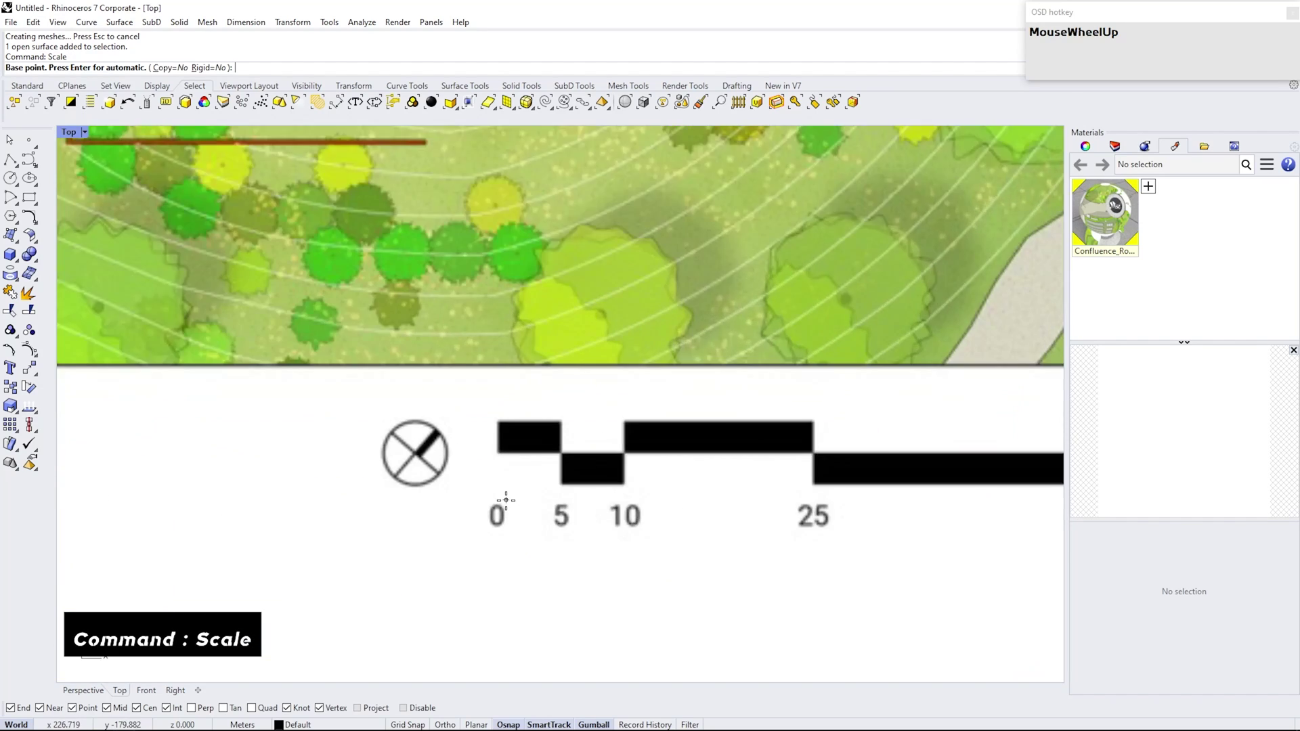
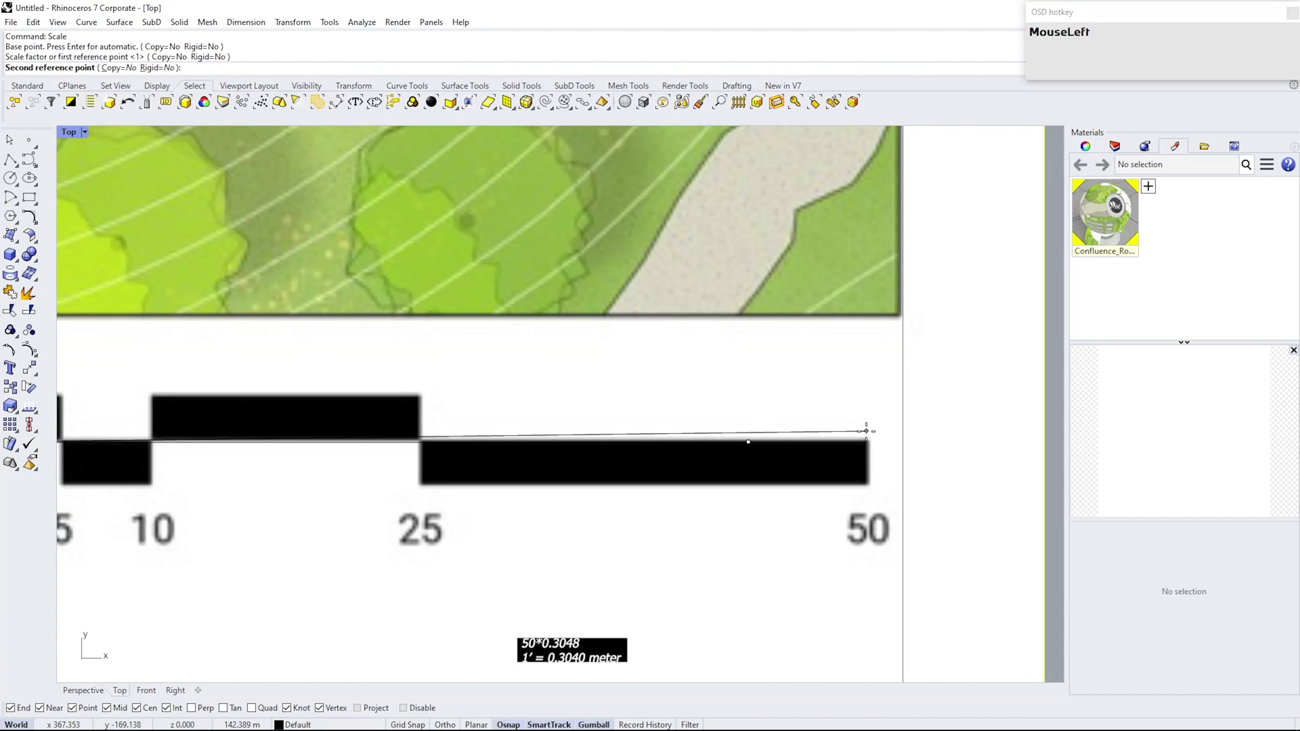
{"action": "type", "text": "5"}
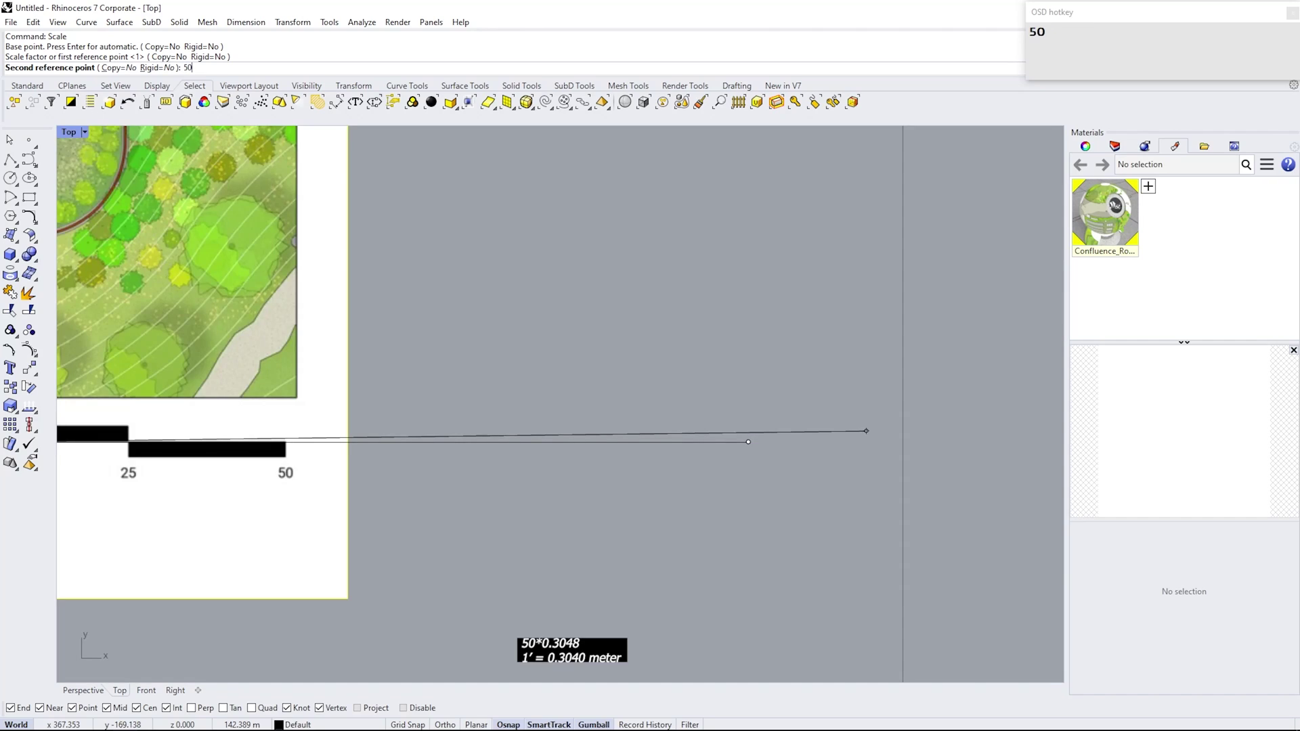
{"action": "key", "text": "0"}
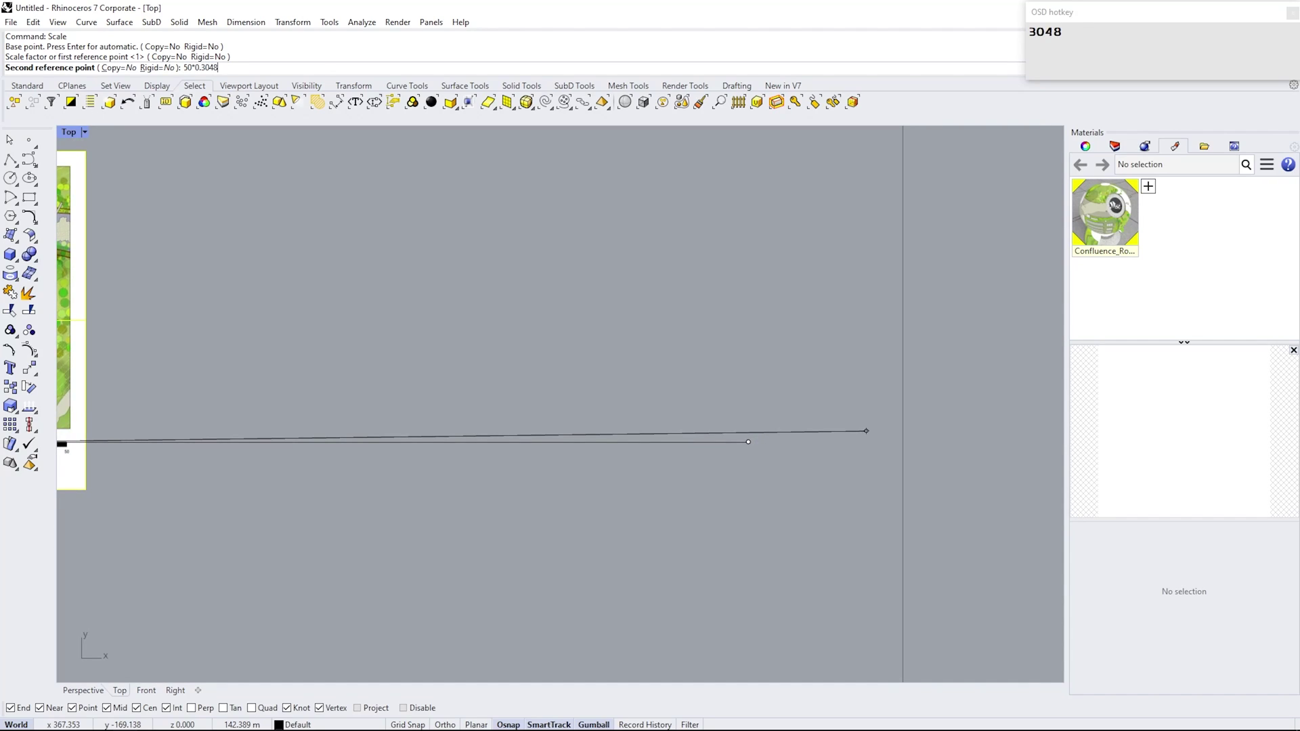
{"action": "key", "text": "Return"}
Move the scaled plan picture so it sits centred on the origin.
{"action": "scroll", "scroll_direction": "down", "scroll_amount": 3}
{"action": "right_click", "coordinate": [436, 410]}
{"action": "scroll", "scroll_direction": "down", "scroll_amount": 3}
{"action": "scroll", "scroll_direction": "up", "scroll_amount": 3}
{"action": "left_click", "coordinate": [848, 544]}
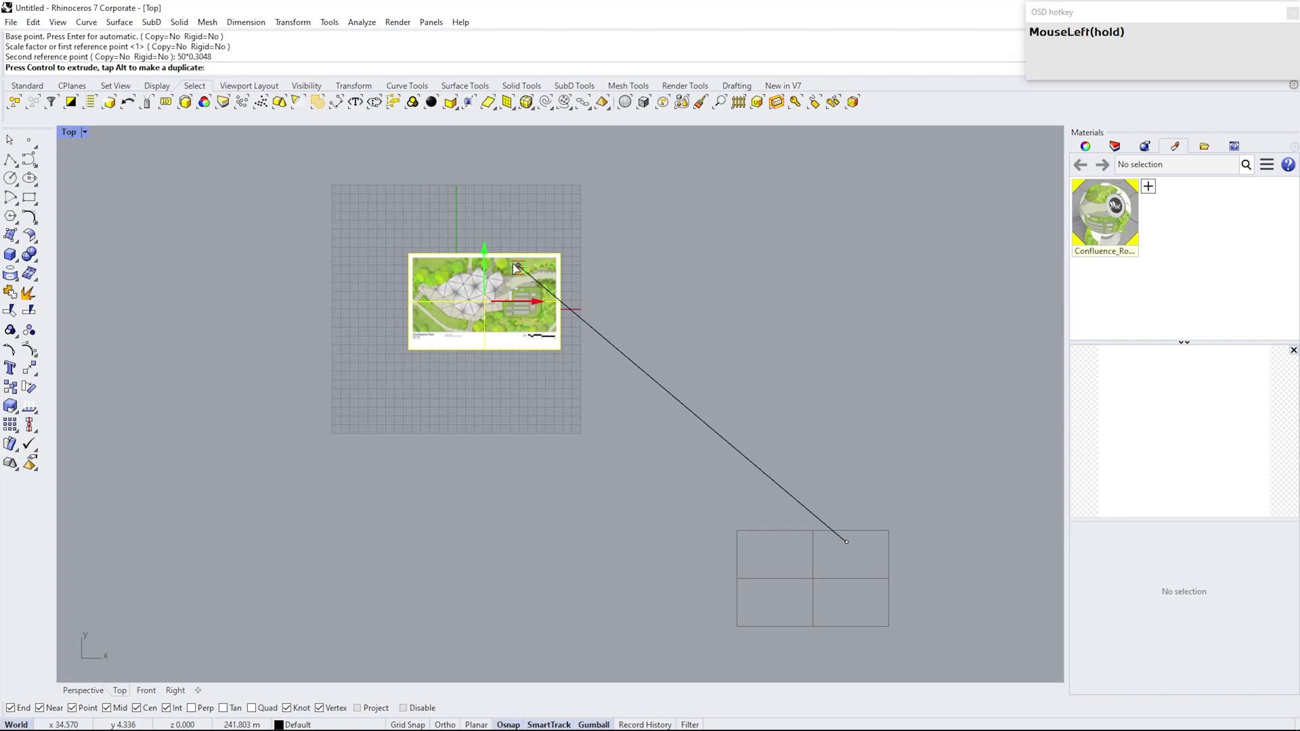
{"action": "right_click", "coordinate": [339, 264]}
{"action": "scroll", "scroll_direction": "up", "scroll_amount": 3}
{"action": "left_click", "coordinate": [836, 512]}
Lock the plan picture in place and pick its material in the Materials panel.
{"action": "key", "text": "i"}
{"action": "key", "text": "Return"}
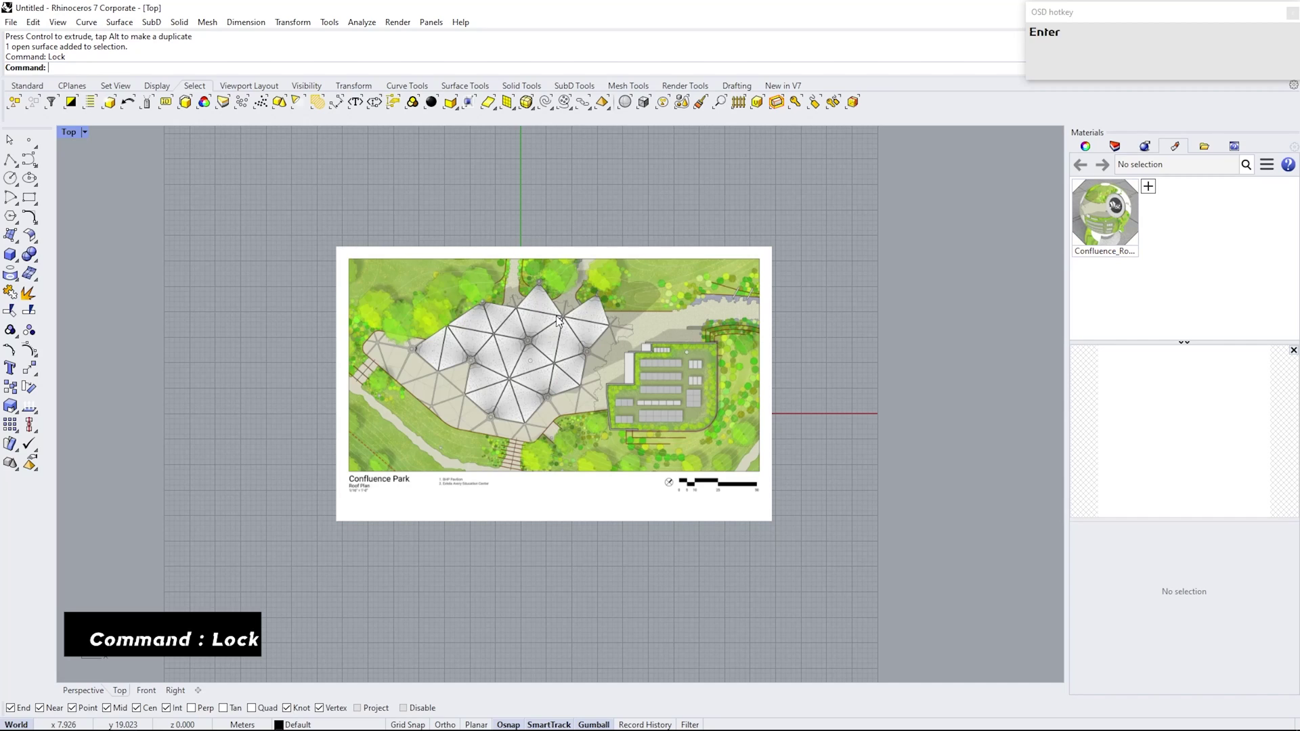
{"action": "right_click", "coordinate": [445, 310]}
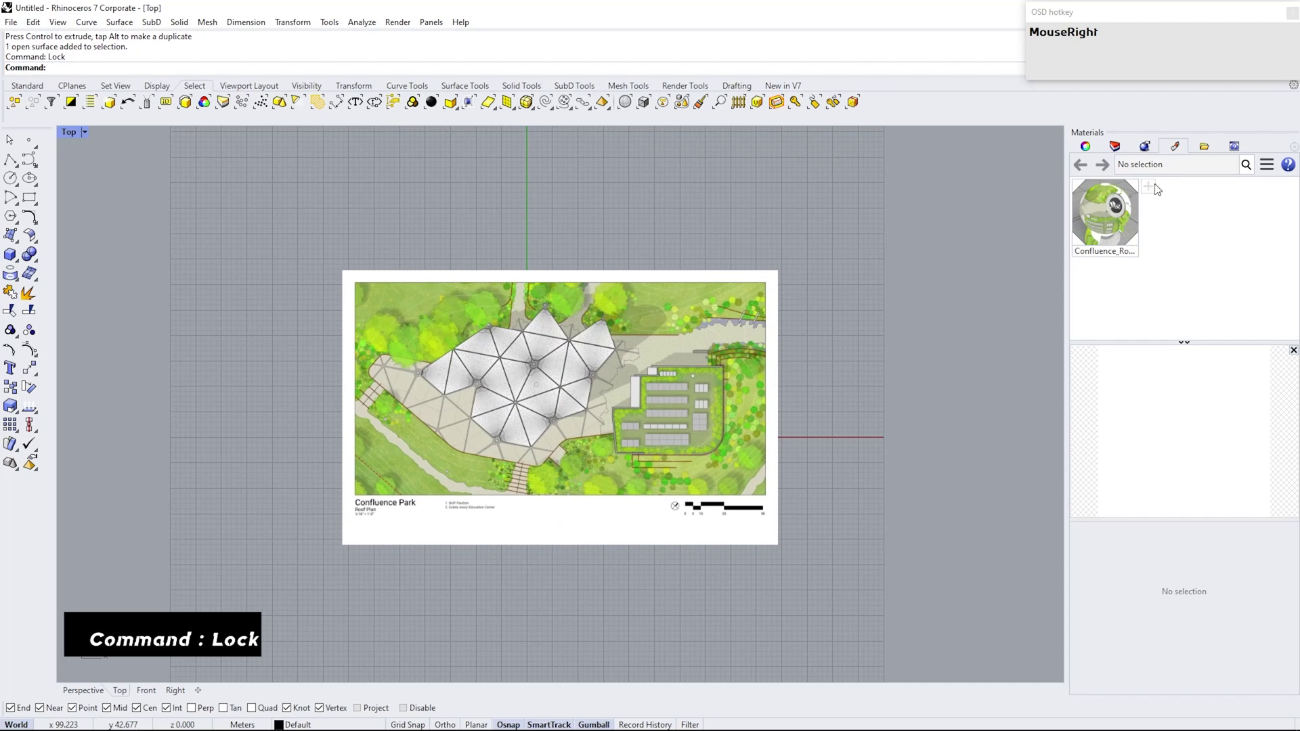
{"action": "left_click", "coordinate": [1115, 149]}
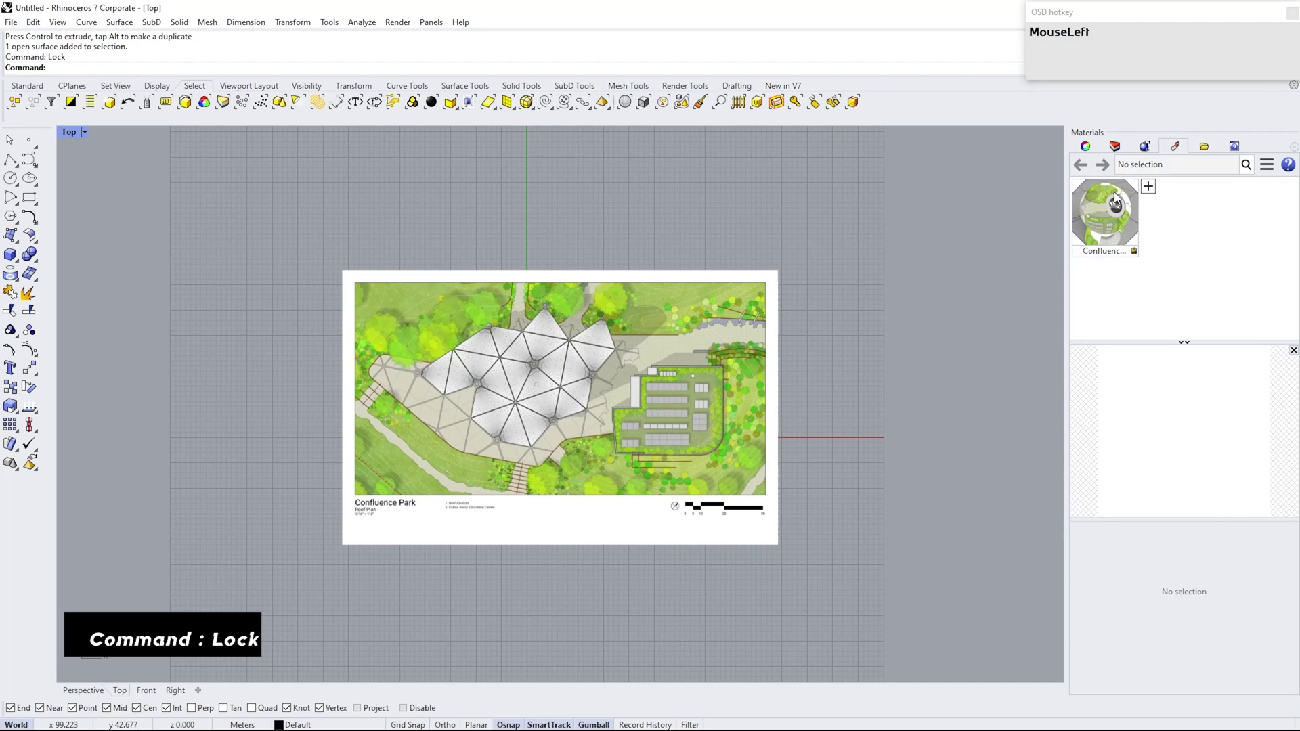
Set the plan material's object transparency to about 50 for tracing.
{"action": "scroll", "scroll_direction": "down", "scroll_amount": 3}
{"action": "left_click", "coordinate": [1176, 644]}
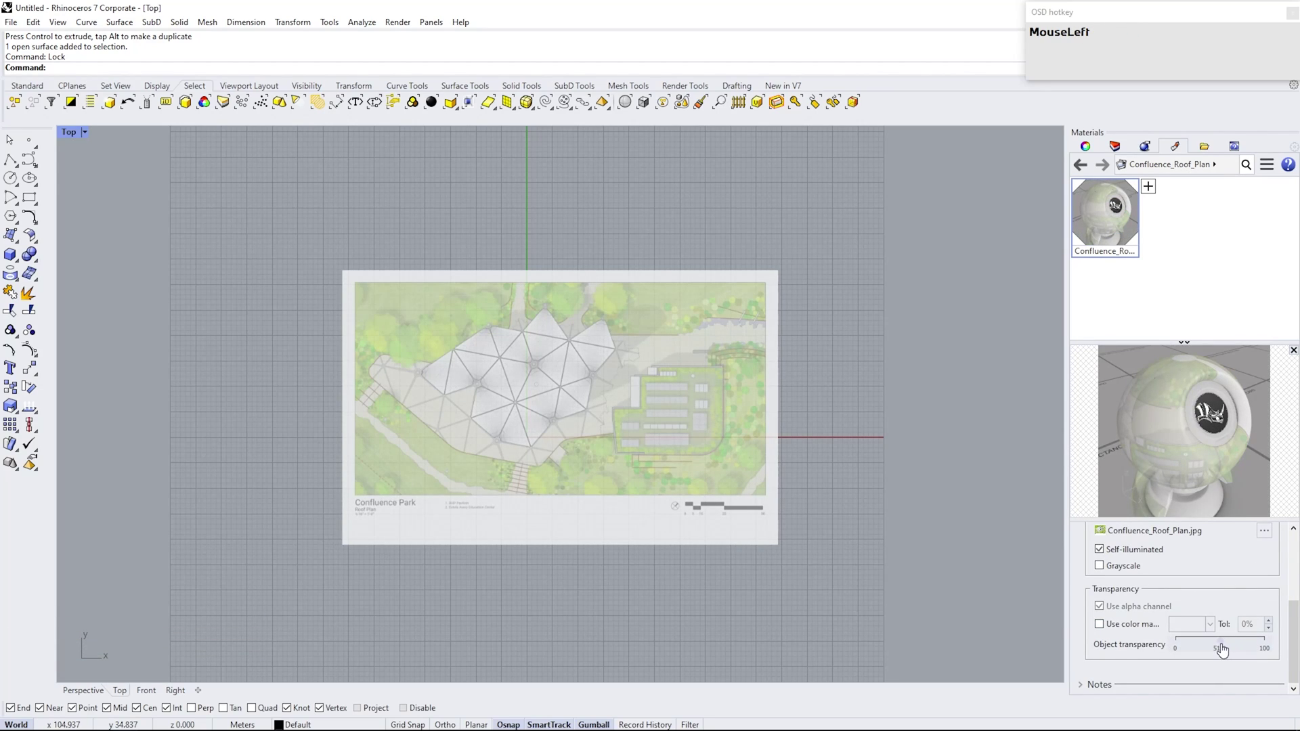
{"action": "right_click", "coordinate": [496, 436]}
{"action": "scroll", "scroll_direction": "up", "scroll_amount": 3}
Draw a five-sided polygon from the column centre with a corner on a canopy node.
{"action": "left_click_drag", "start_coordinate": [1120, 147], "coordinate": [9, 218]}
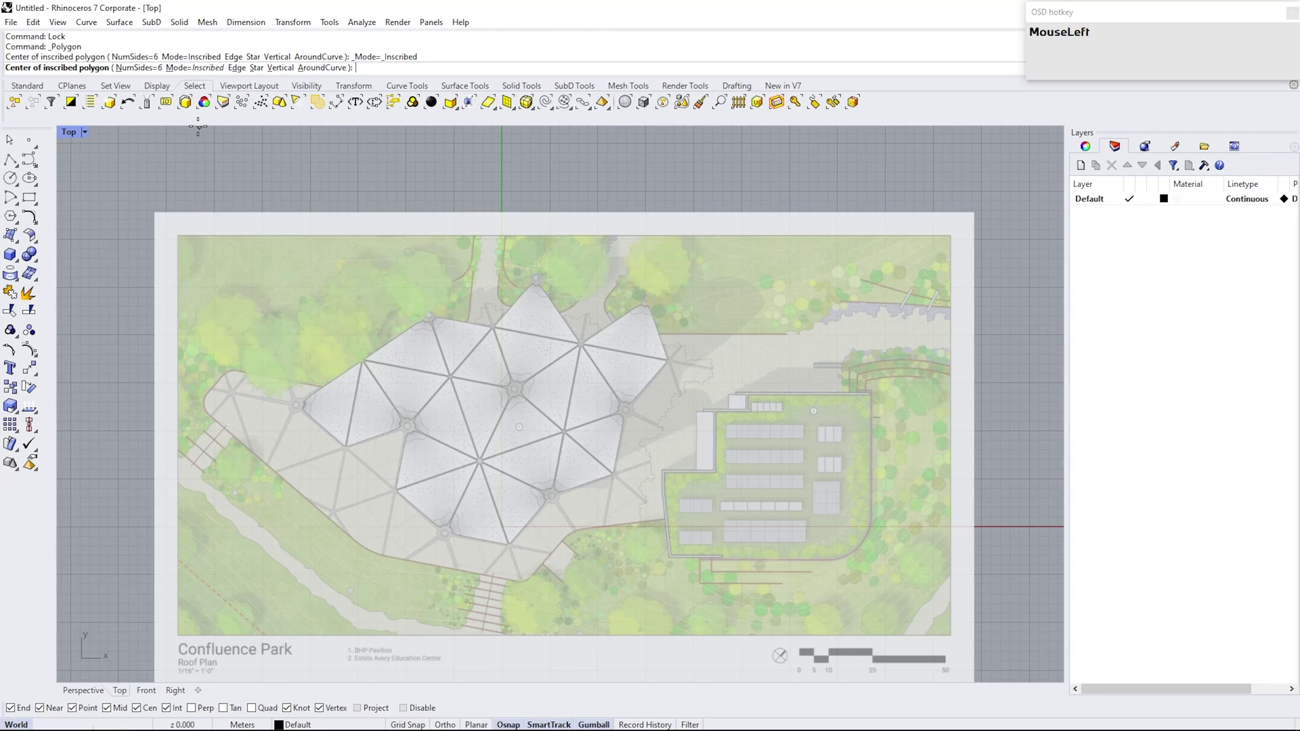
{"action": "key", "text": "5"}
{"action": "key", "text": "Return"}
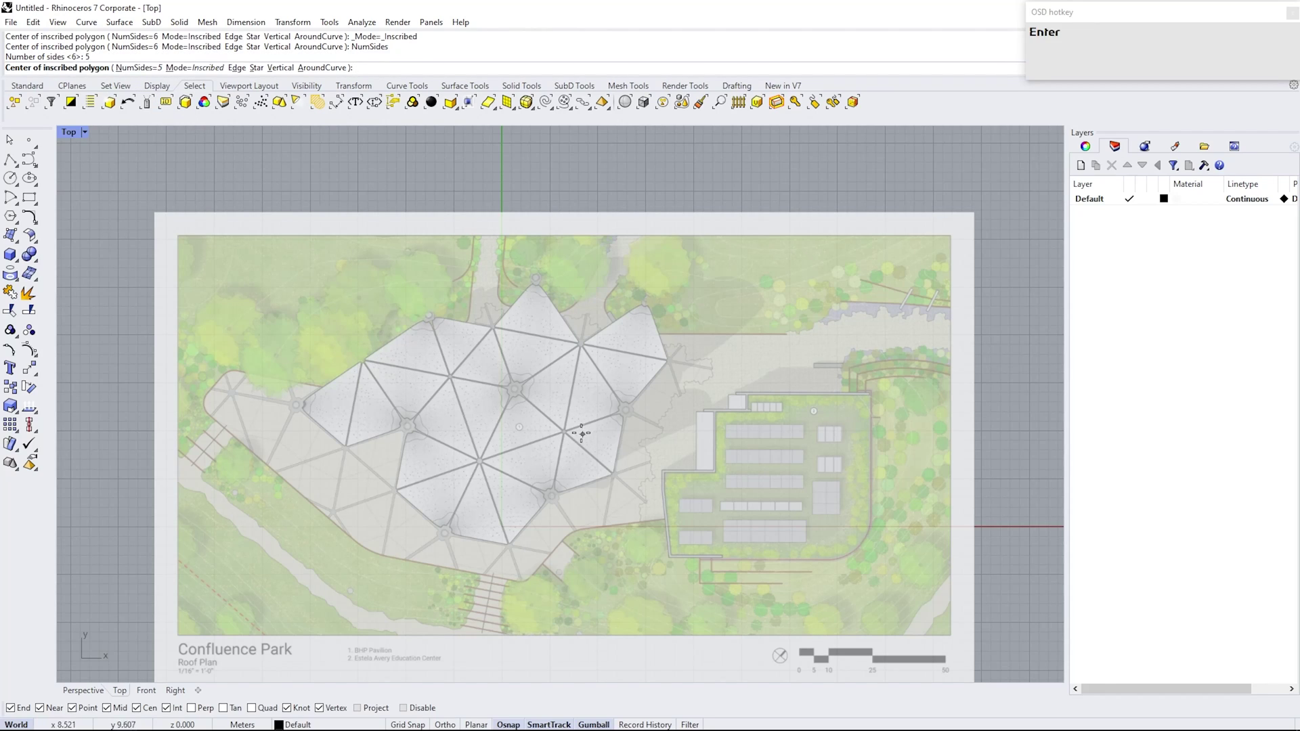
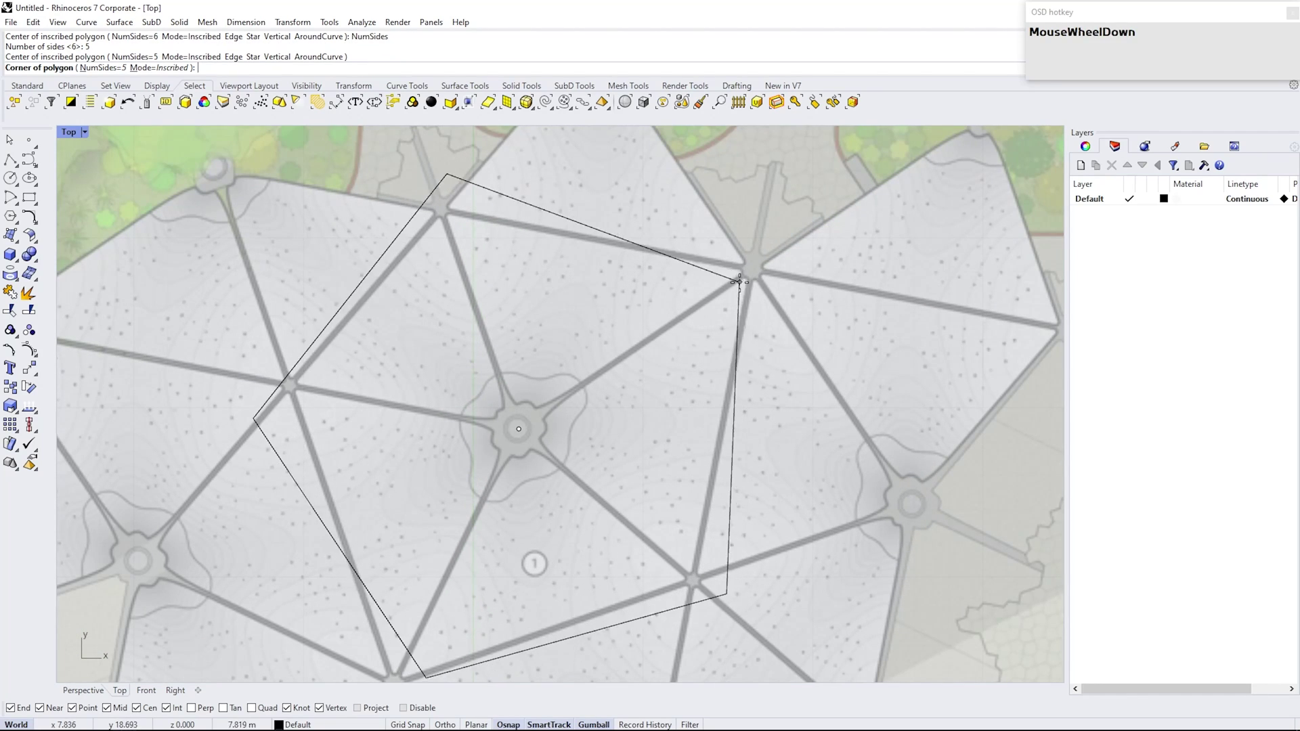
{"action": "scroll", "scroll_direction": "up", "scroll_amount": 3}
{"action": "left_click", "coordinate": [748, 286]}
{"action": "scroll", "scroll_direction": "down", "scroll_amount": 3}
{"action": "right_click", "coordinate": [574, 319]}
Drag the first pentagon corners onto the surrounding canopy nodes.
{"action": "left_click", "coordinate": [557, 242]}
{"action": "right_click", "coordinate": [378, 214]}
{"action": "left_click", "coordinate": [397, 245]}
{"action": "scroll", "scroll_direction": "up", "scroll_amount": 3}
{"action": "left_click_drag", "start_coordinate": [547, 229], "coordinate": [568, 289]}
{"action": "scroll", "scroll_direction": "down", "scroll_amount": 3}
{"action": "right_click", "coordinate": [488, 413]}
{"action": "scroll", "scroll_direction": "up", "scroll_amount": 3}
{"action": "left_click_drag", "start_coordinate": [296, 385], "coordinate": [482, 358]}
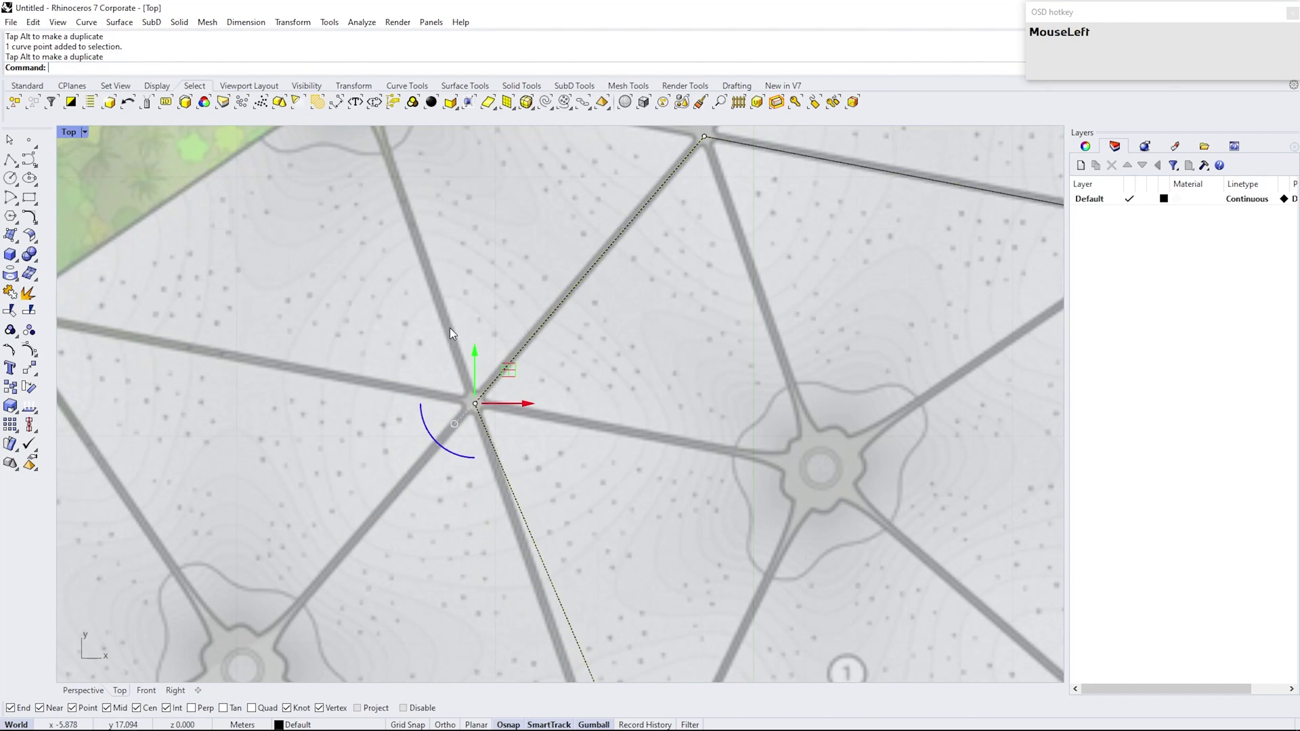
Snap the remaining pentagon corners to canopy nodes and select the finished outline.
{"action": "scroll", "scroll_direction": "down", "scroll_amount": 3}
{"action": "scroll", "scroll_direction": "up", "scroll_amount": 3}
{"action": "left_click_drag", "start_coordinate": [399, 380], "coordinate": [807, 276]}
{"action": "right_click", "coordinate": [802, 279]}
{"action": "left_click", "coordinate": [663, 408]}
{"action": "scroll", "scroll_direction": "up", "scroll_amount": 3}
{"action": "left_click_drag", "start_coordinate": [760, 459], "coordinate": [550, 597]}
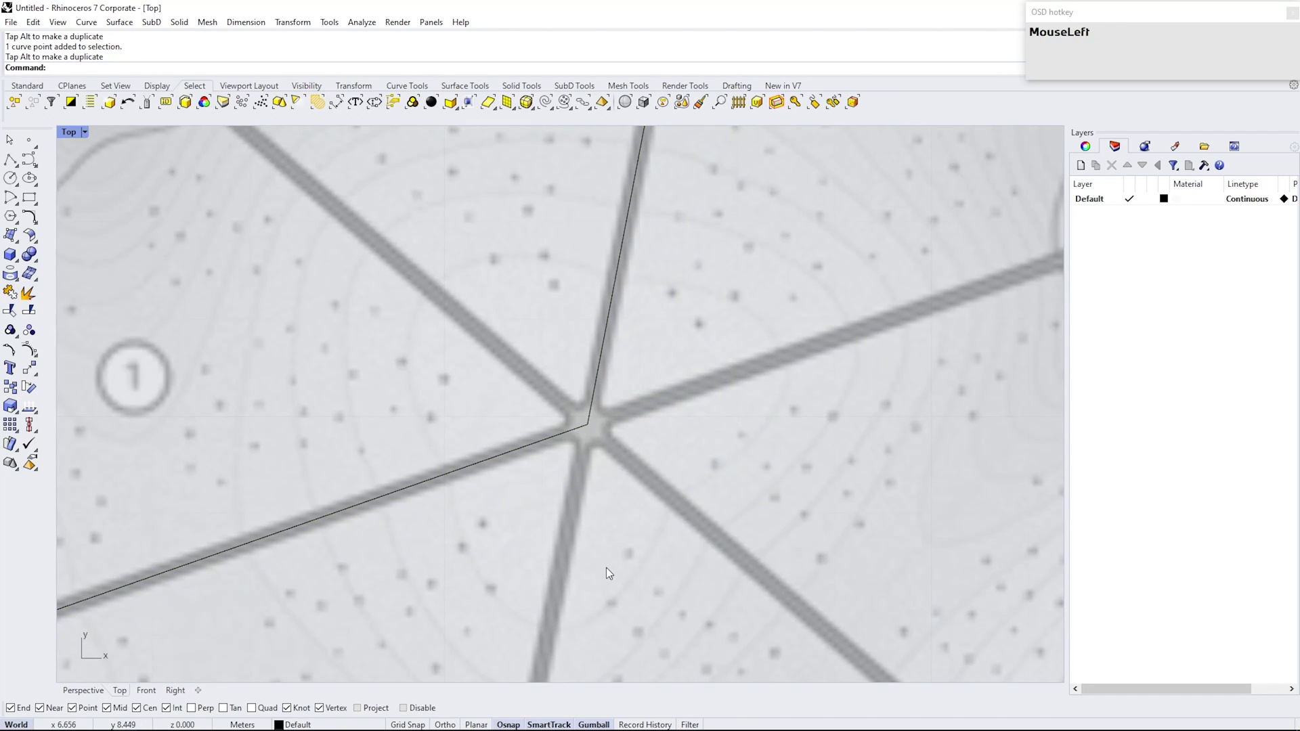
{"action": "scroll", "scroll_direction": "down", "scroll_amount": 3}
{"action": "right_click", "coordinate": [424, 410]}
{"action": "left_click_drag", "start_coordinate": [459, 324], "coordinate": [283, 217]}
Offset the pentagon outline by a distance of 0.1.
{"action": "type", "text": "o"}
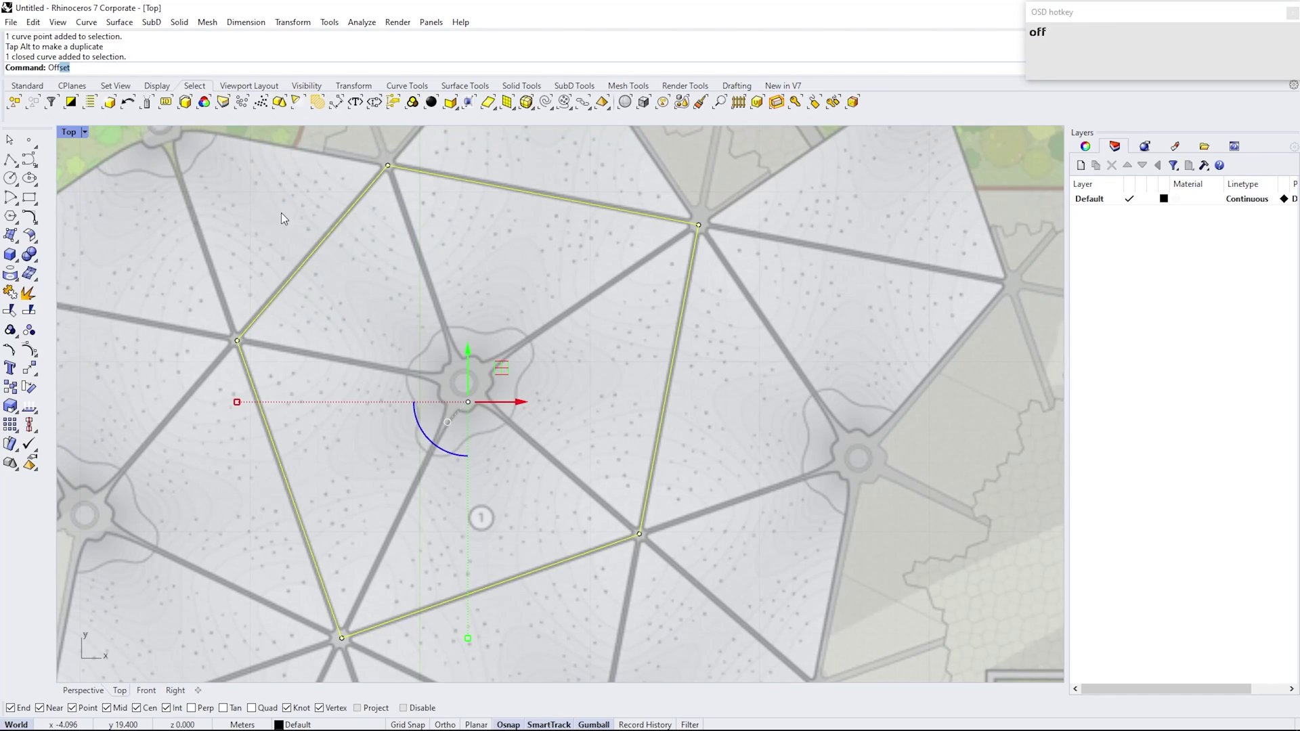
{"action": "key", "text": "Return"}
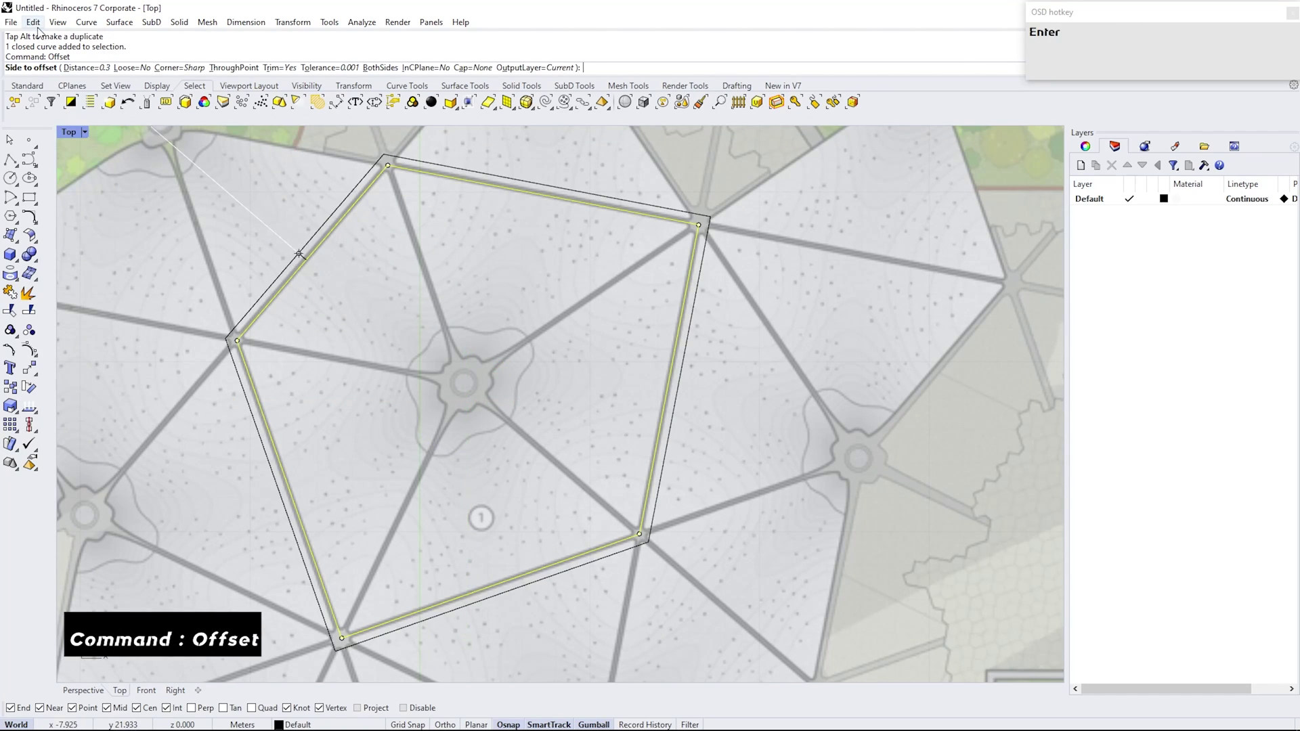
{"action": "left_click", "coordinate": [101, 70]}
{"action": "key", "text": "Return"}
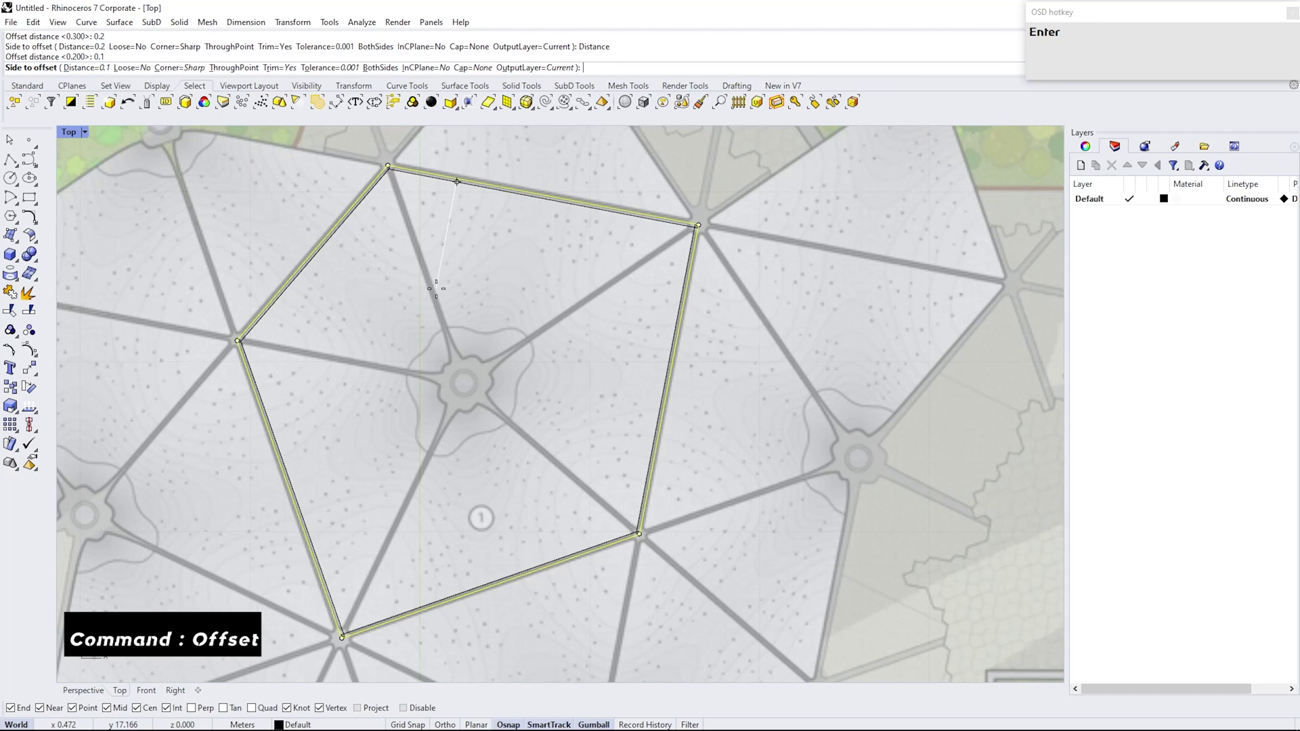
{"action": "left_click", "coordinate": [441, 293]}
{"action": "scroll", "scroll_direction": "up", "scroll_amount": 3}
{"action": "scroll", "scroll_direction": "down", "scroll_amount": 3}
{"action": "left_click", "coordinate": [398, 353]}
{"action": "right_click", "coordinate": [394, 366]}
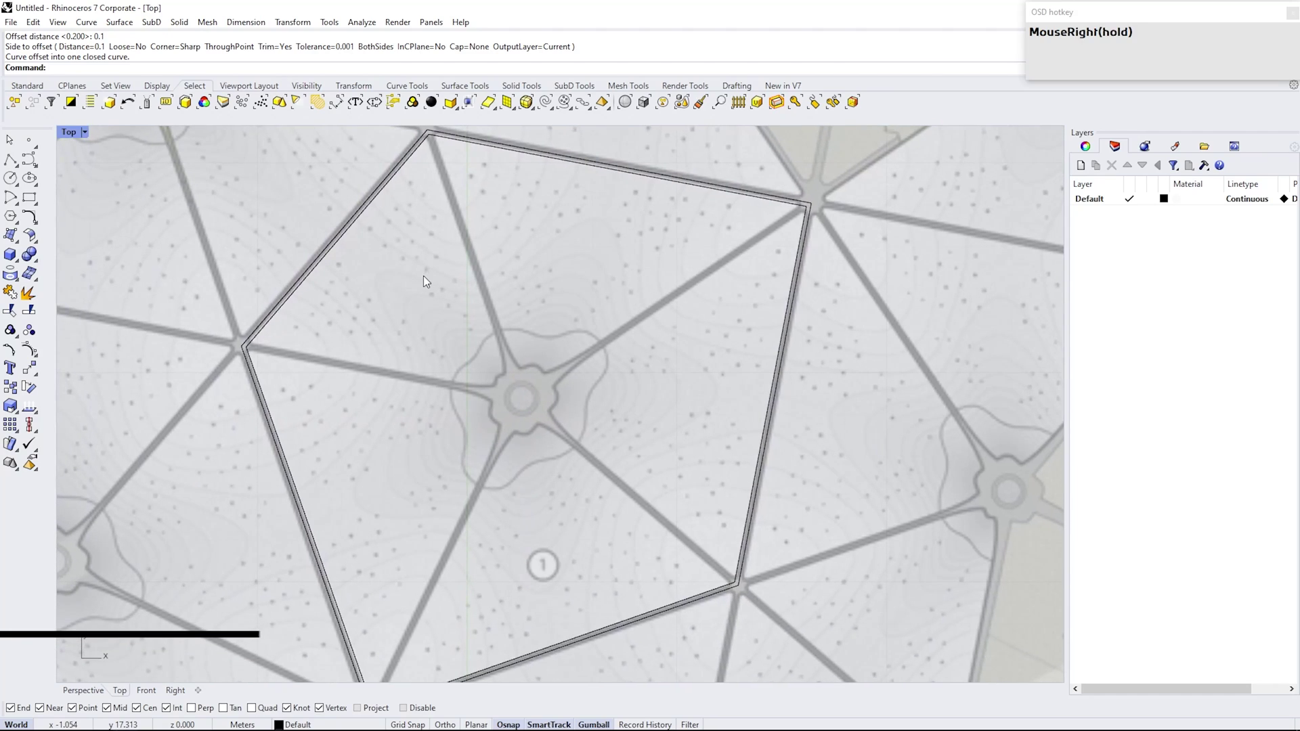
Copy the outline and scale it down to a small pentagon around the column hub.
{"action": "left_click", "coordinate": [371, 233]}
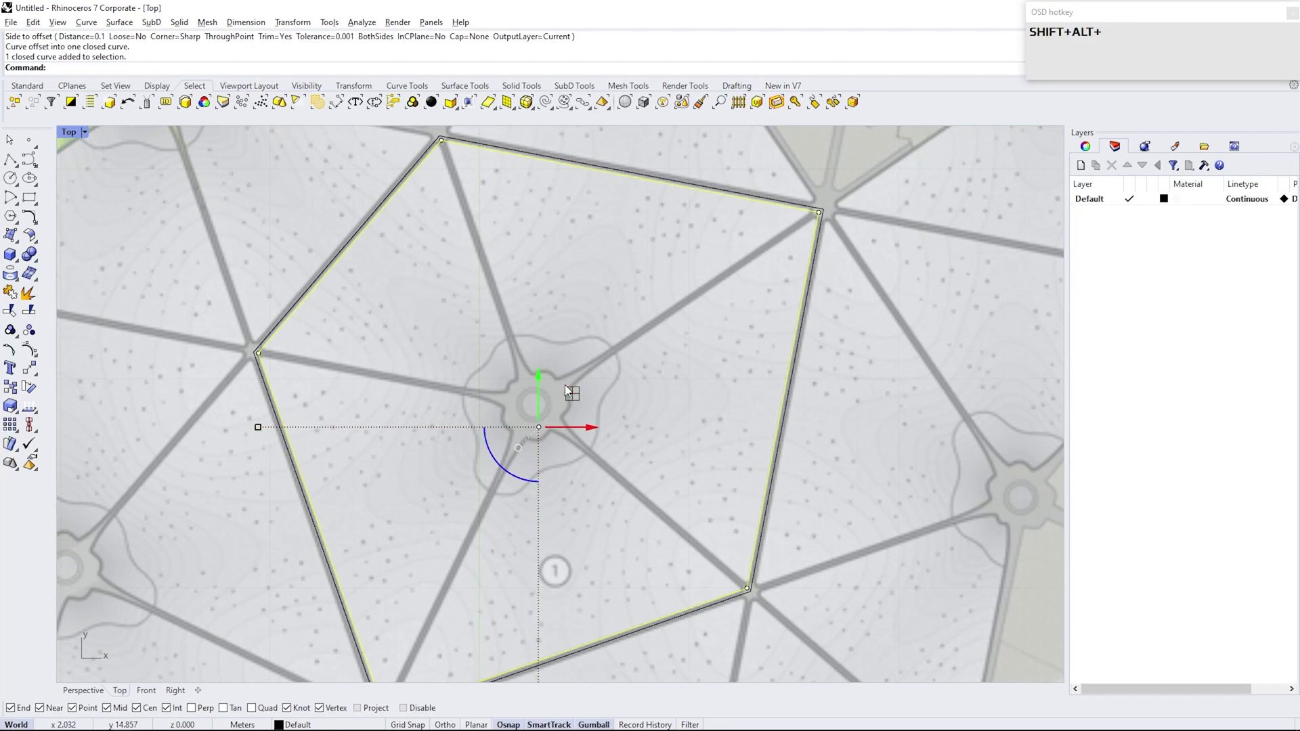
{"action": "left_click_drag", "start_coordinate": [578, 395], "coordinate": [537, 402]}
{"action": "scroll", "scroll_direction": "up", "scroll_amount": 3}
{"action": "left_click", "coordinate": [500, 389]}
{"action": "scroll", "scroll_direction": "up", "scroll_amount": 3}
{"action": "left_click_drag", "start_coordinate": [603, 488], "coordinate": [761, 359]}
{"action": "scroll", "scroll_direction": "up", "scroll_amount": 3}
Reshape the small pentagon's corners to hug the column hub and select both curves.
{"action": "left_click", "coordinate": [495, 307]}
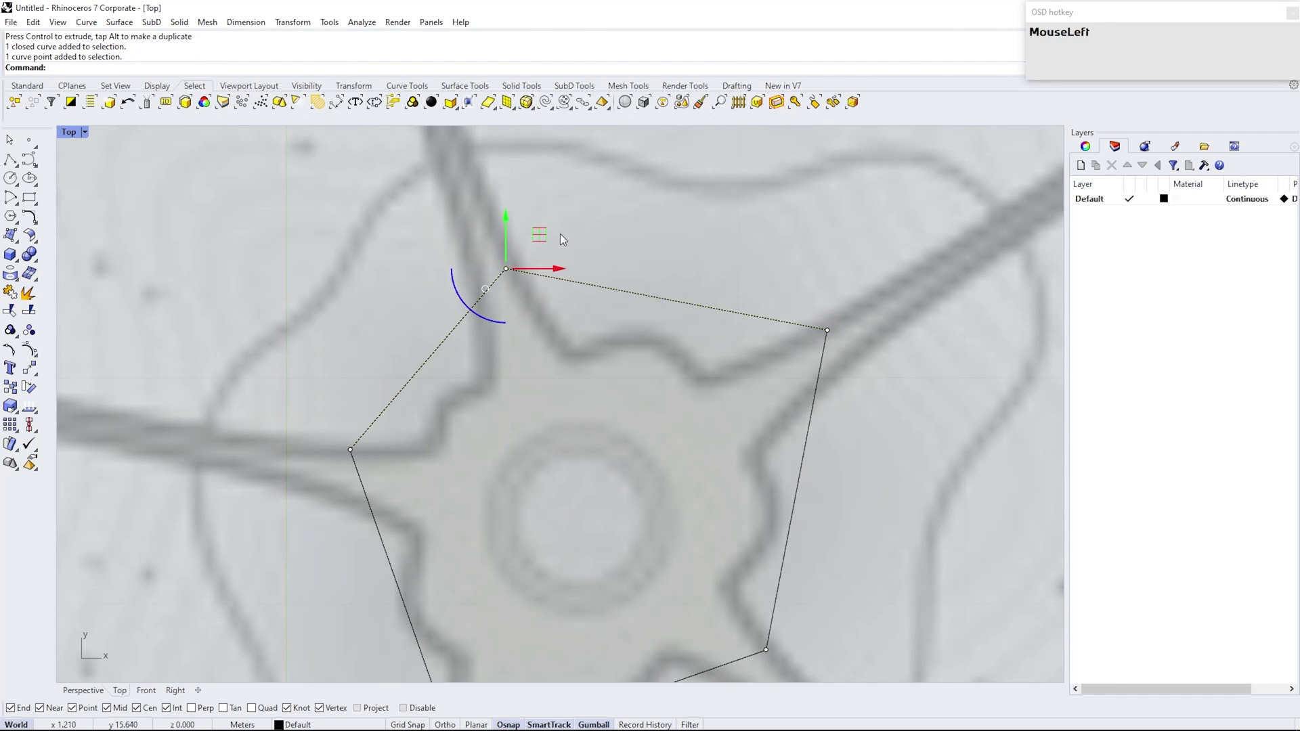
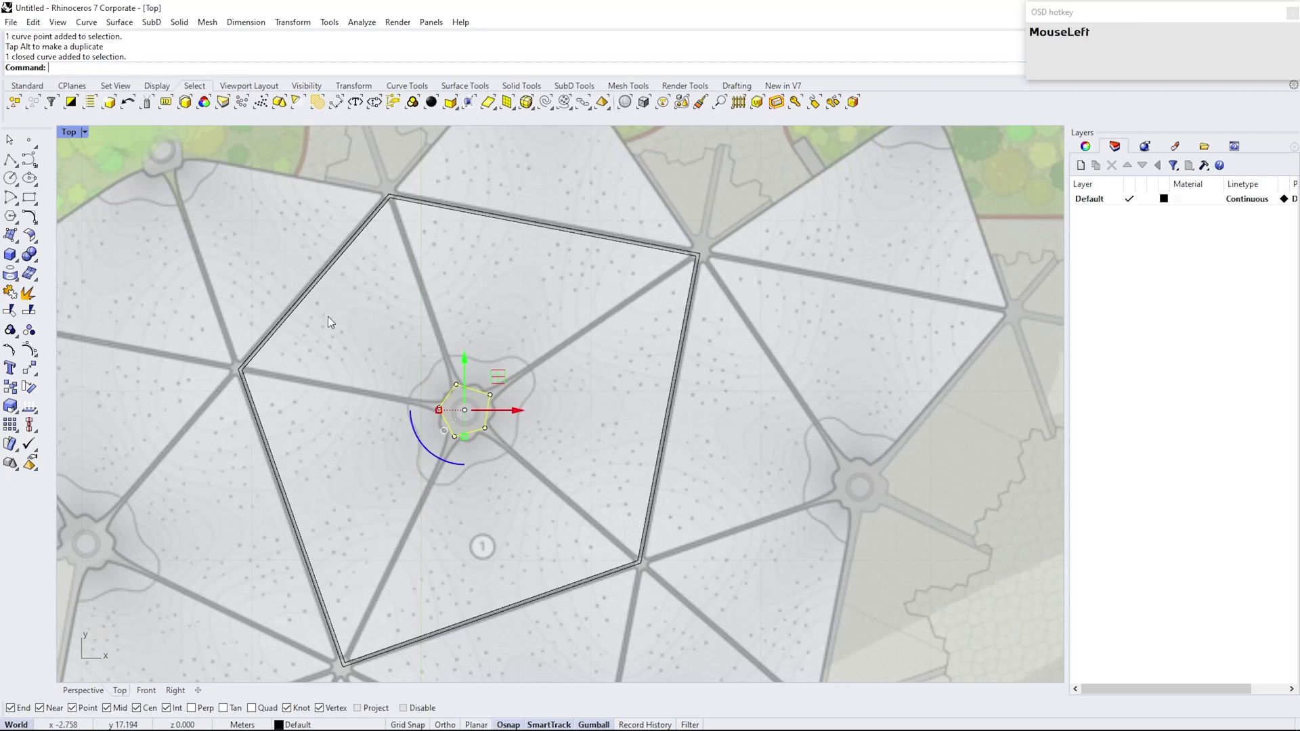
{"action": "left_click", "coordinate": [316, 299]}
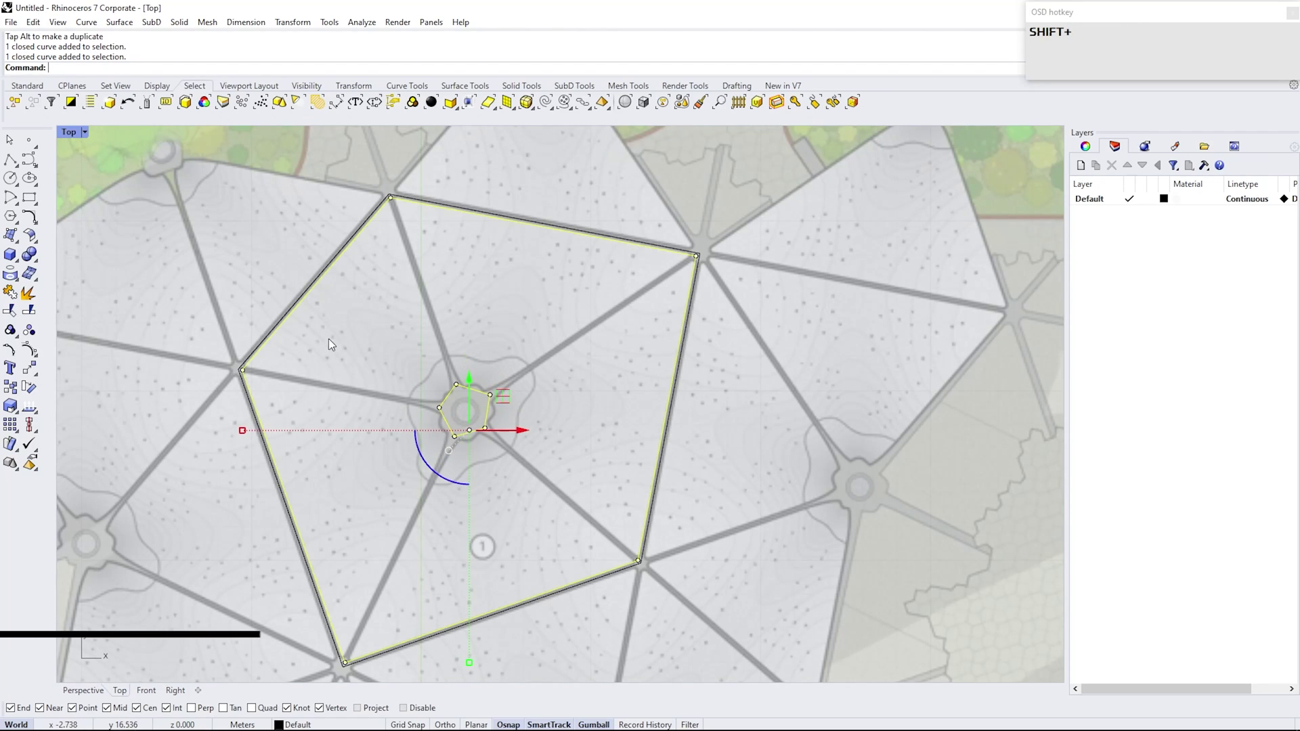
SubDLoft a funnel between the outer outline and the column ring.
{"action": "key", "text": "s"}
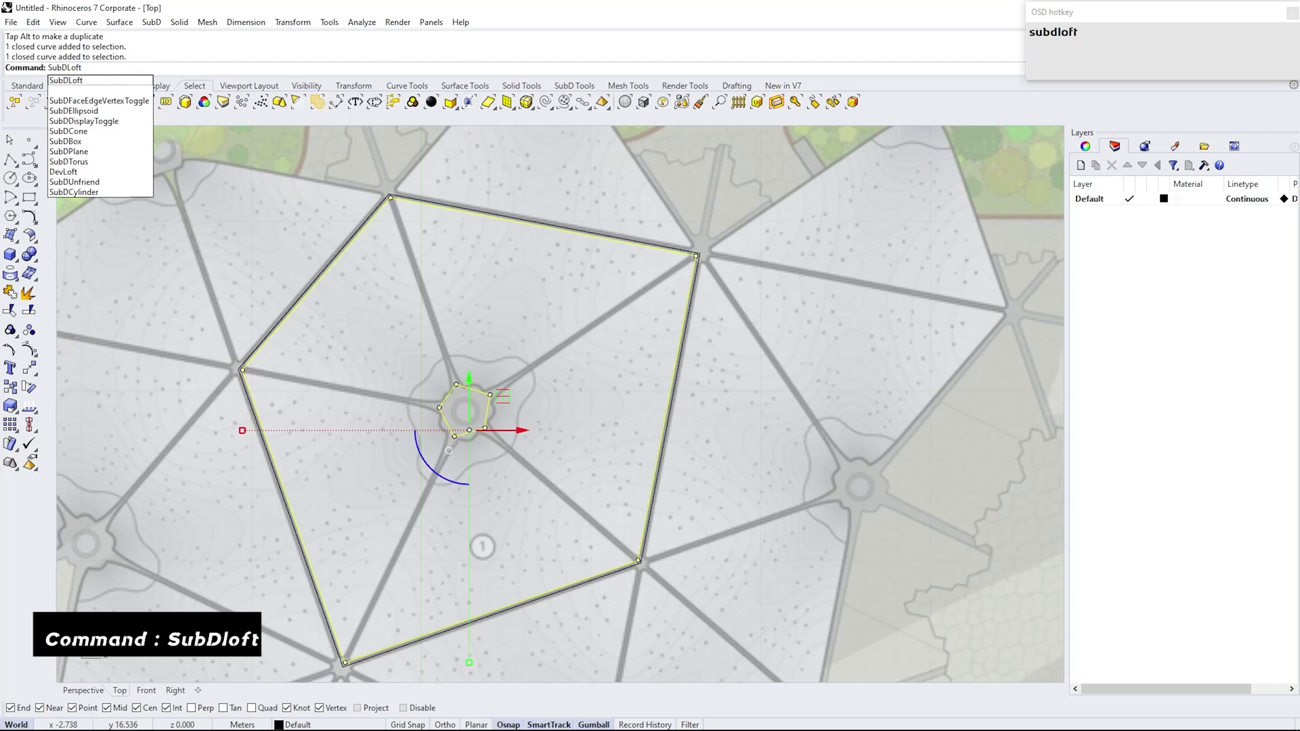
{"action": "key", "text": "Return"}
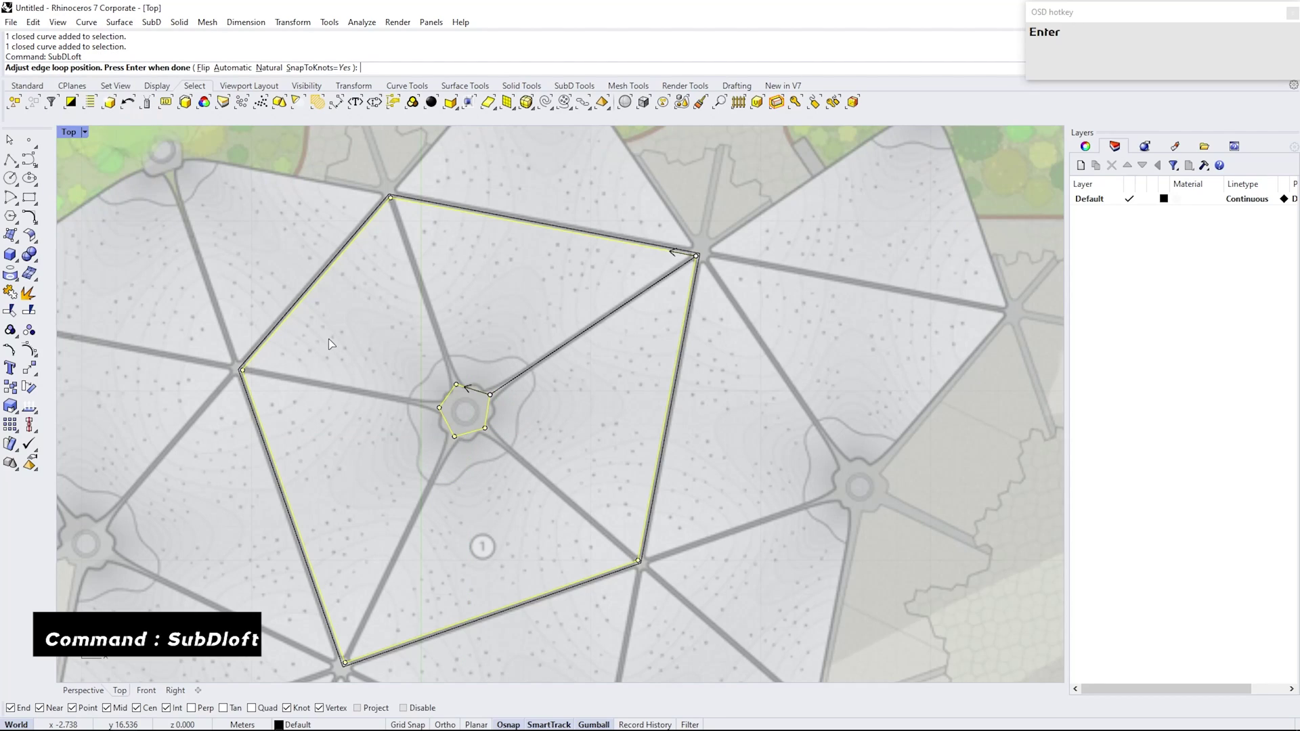
{"action": "right_click", "coordinate": [334, 343]}
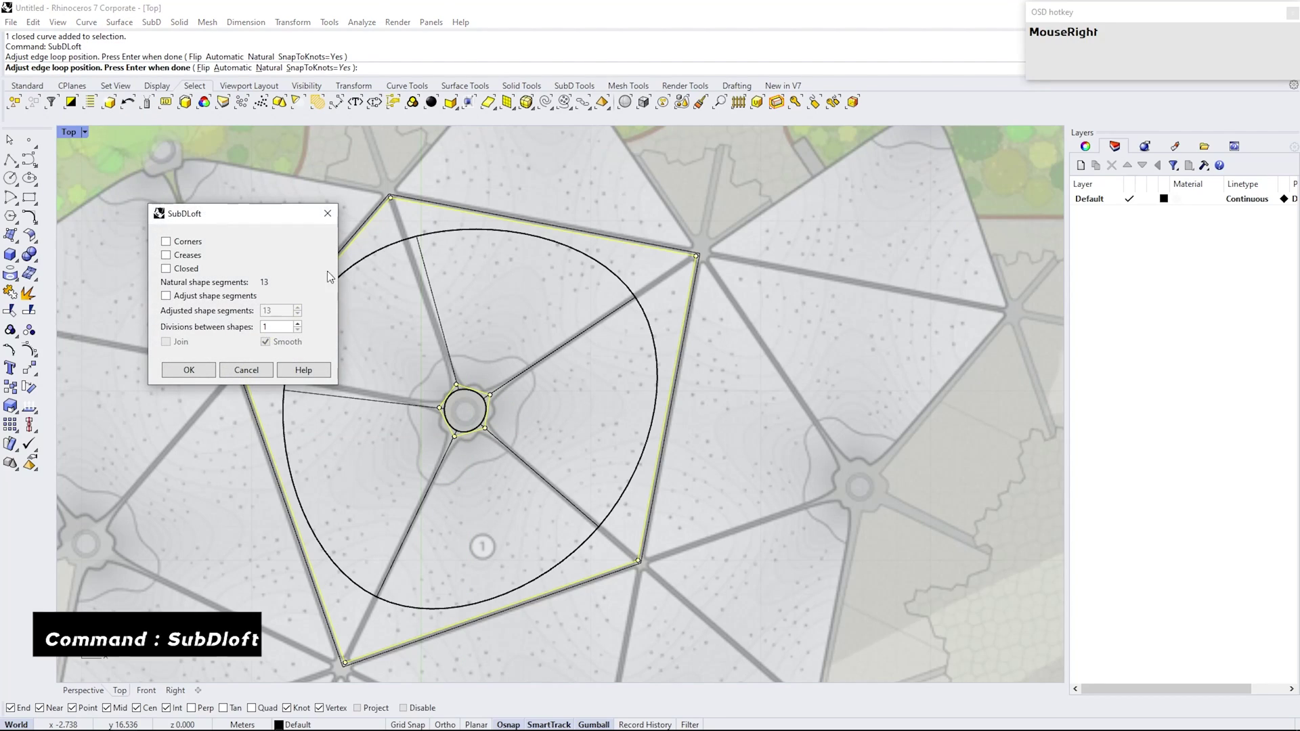
{"action": "left_click", "coordinate": [199, 373]}
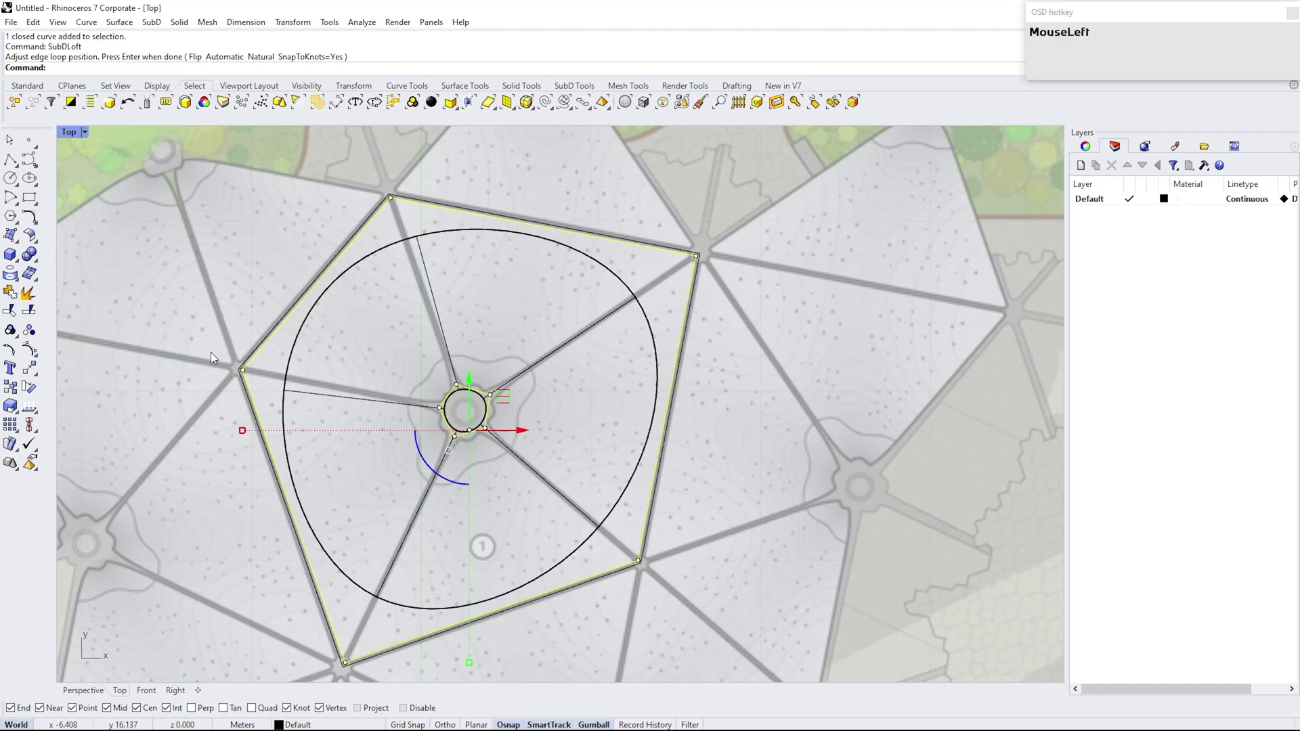
{"action": "key", "text": "Tab"}
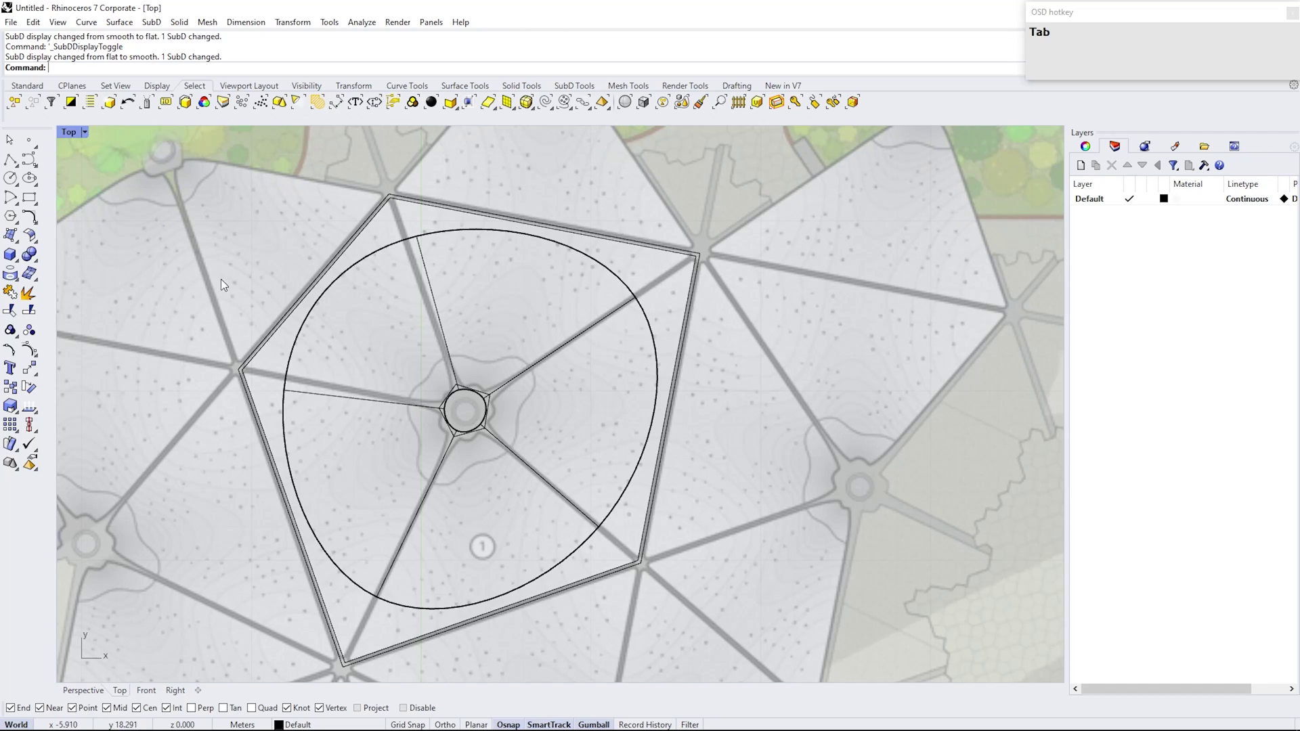
Crease the funnel's ridge edges and delete the leftover offset outline.
{"action": "left_click_drag", "start_coordinate": [408, 231], "coordinate": [281, 374]}
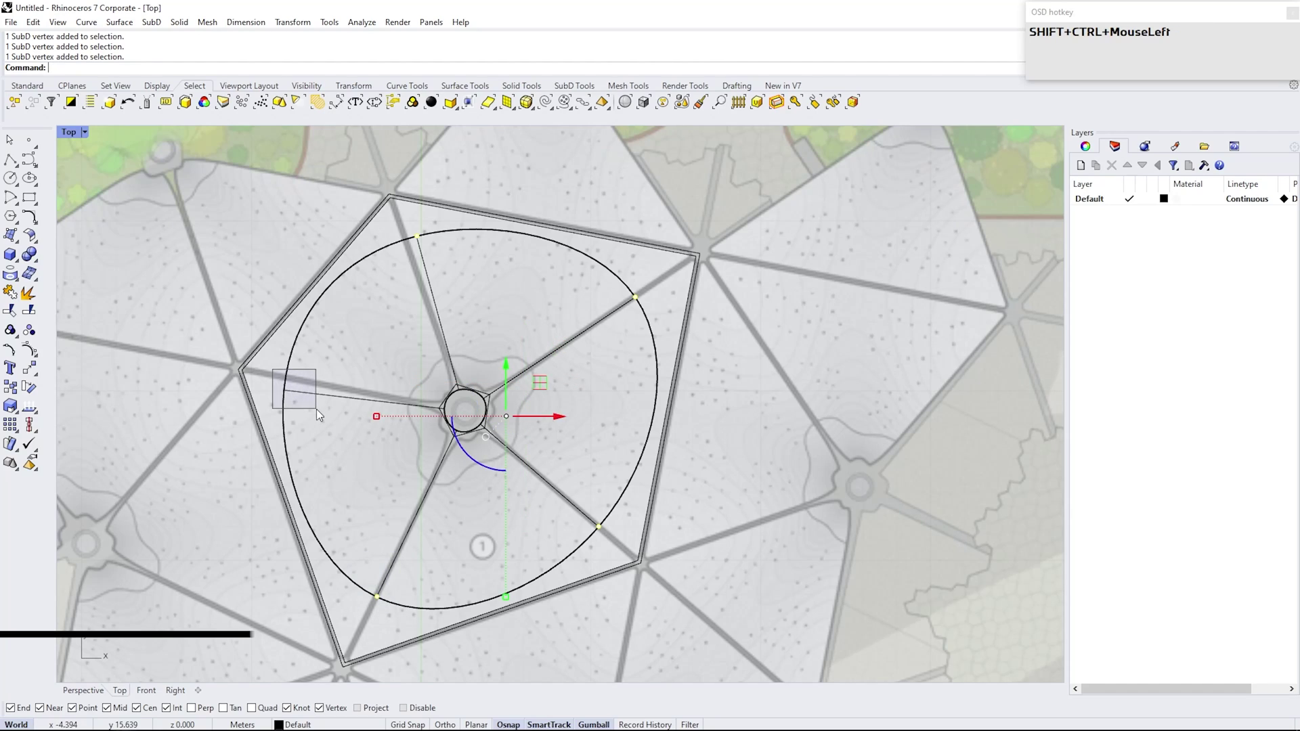
{"action": "type", "text": "cr"}
{"action": "key", "text": "Return"}
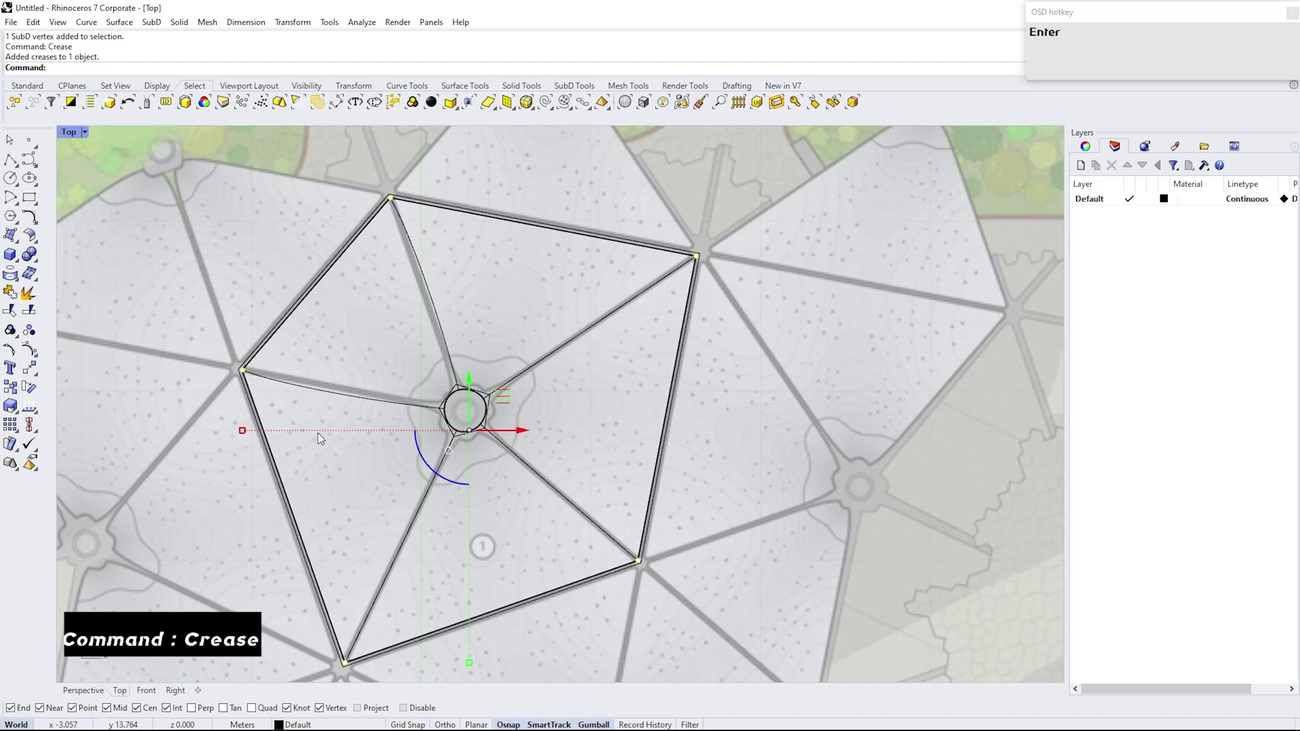
{"action": "left_click_drag", "start_coordinate": [364, 460], "coordinate": [440, 414]}
{"action": "key", "text": "Delete"}
Subdivide the flat canopy patch and orbit to view it.
{"action": "left_click", "coordinate": [90, 136]}
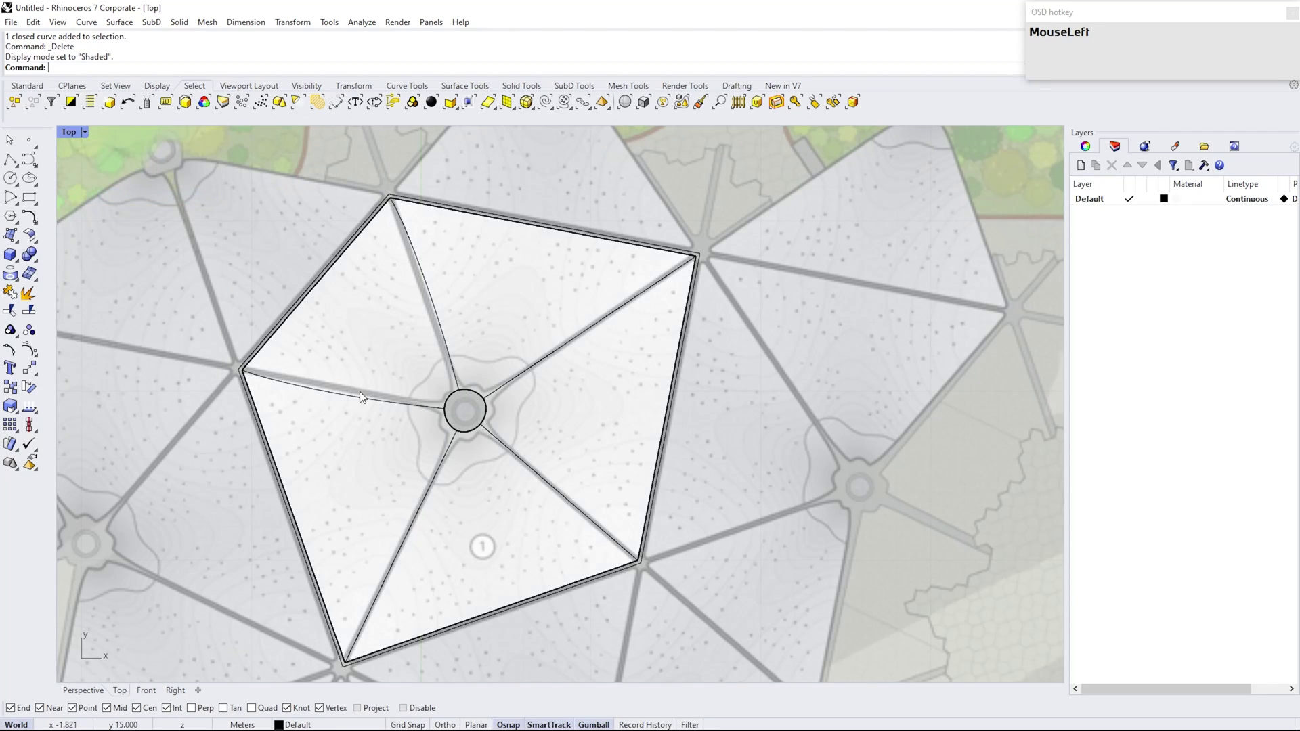
{"action": "type", "text": "s"}
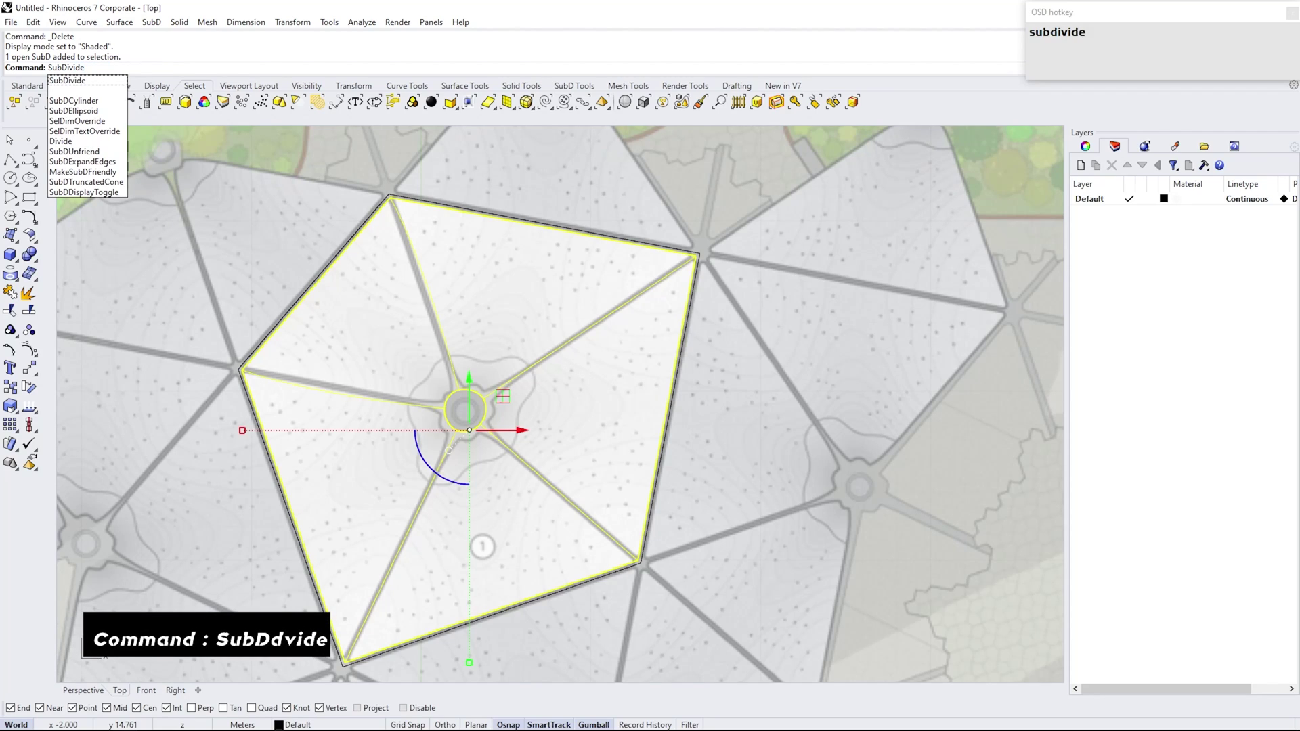
{"action": "key", "text": "Return"}
{"action": "left_click_drag", "start_coordinate": [207, 255], "coordinate": [755, 302]}
{"action": "scroll", "scroll_direction": "up", "scroll_amount": 3}
{"action": "right_click", "coordinate": [408, 353]}
Select the central faces and pull them down into a funnel with the gumball.
{"action": "left_click", "coordinate": [120, 136]}
{"action": "scroll", "scroll_direction": "up", "scroll_amount": 3}
{"action": "scroll", "scroll_direction": "down", "scroll_amount": 3}
{"action": "left_click", "coordinate": [414, 547]}
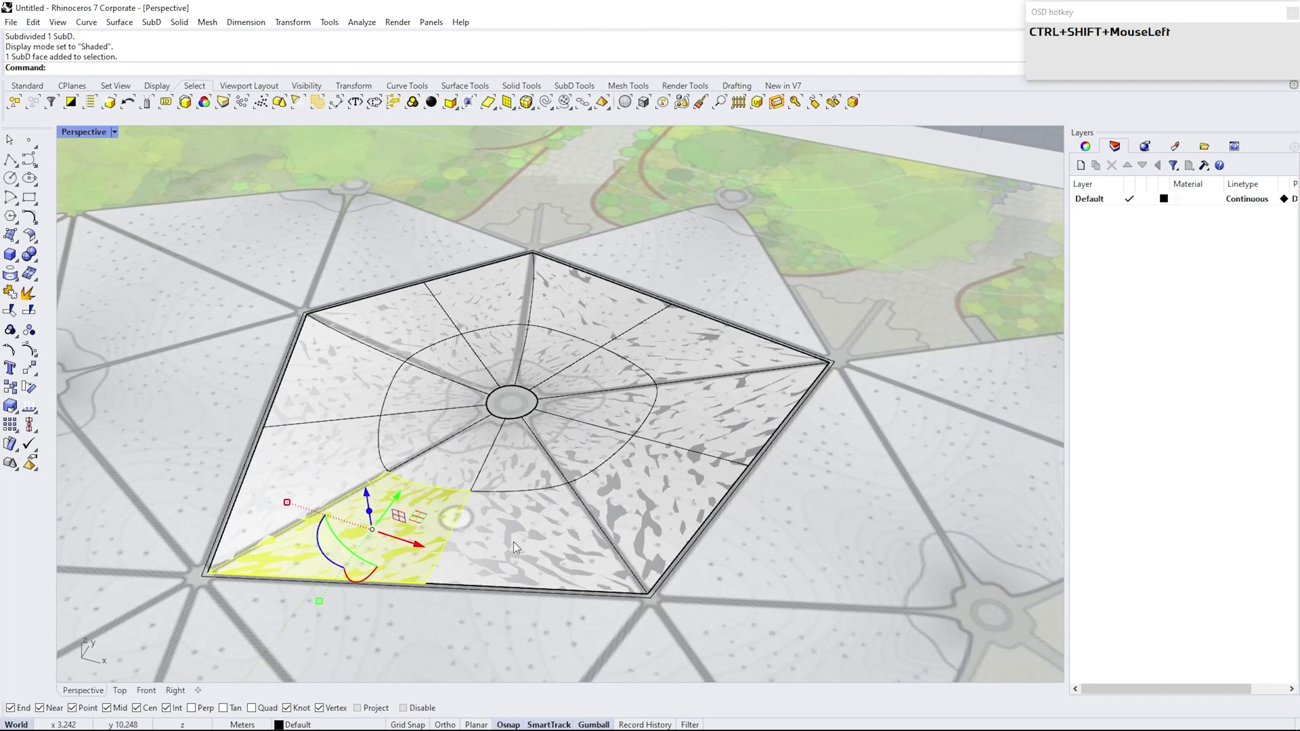
{"action": "right_click", "coordinate": [530, 512]}
{"action": "left_click", "coordinate": [557, 538]}
{"action": "right_click", "coordinate": [557, 538]}
{"action": "left_click_drag", "start_coordinate": [531, 468], "coordinate": [384, 384]}
{"action": "left_click_drag", "start_coordinate": [385, 384], "coordinate": [296, 406]}
Lift a rim edge of the funnel upward and select the next rim edge.
{"action": "left_click", "coordinate": [296, 407]}
{"action": "left_click_drag", "start_coordinate": [321, 288], "coordinate": [465, 343]}
{"action": "left_click", "coordinate": [463, 377]}
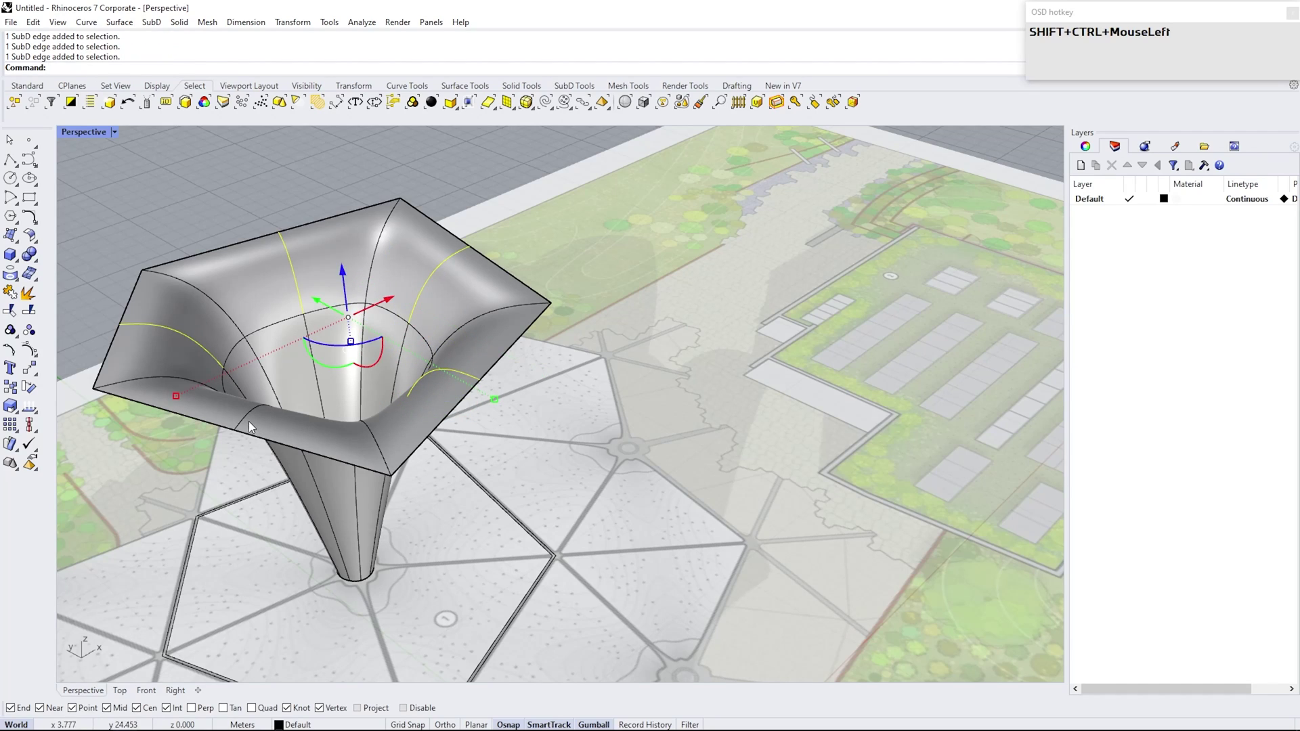
Raise the selected rim edges and flare the canopy rim outward.
{"action": "right_click", "coordinate": [405, 382]}
{"action": "scroll", "scroll_direction": "up", "scroll_amount": 3}
{"action": "left_click_drag", "start_coordinate": [412, 247], "coordinate": [699, 322]}
{"action": "left_click_drag", "start_coordinate": [697, 323], "coordinate": [393, 317]}
{"action": "left_click", "coordinate": [401, 315]}
{"action": "right_click", "coordinate": [479, 216]}
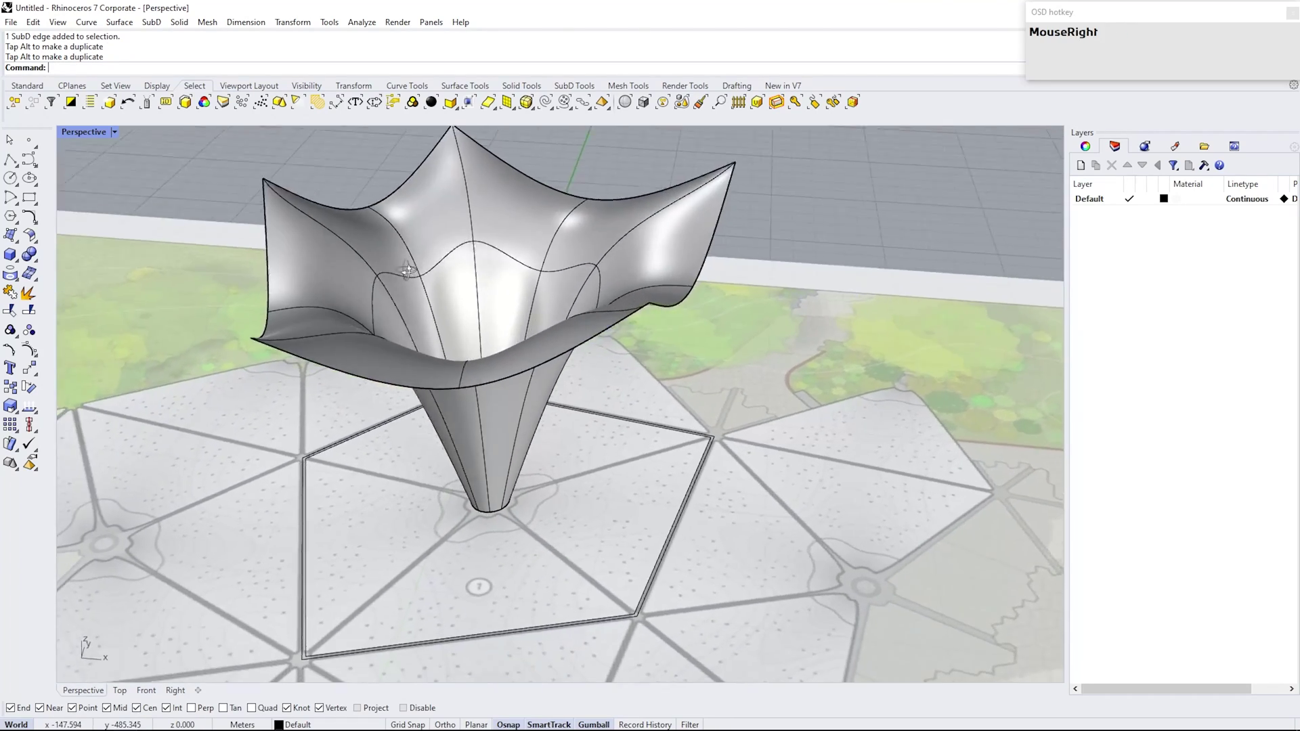
{"action": "scroll", "scroll_direction": "down", "scroll_amount": 3}
{"action": "scroll", "scroll_direction": "up", "scroll_amount": 3}
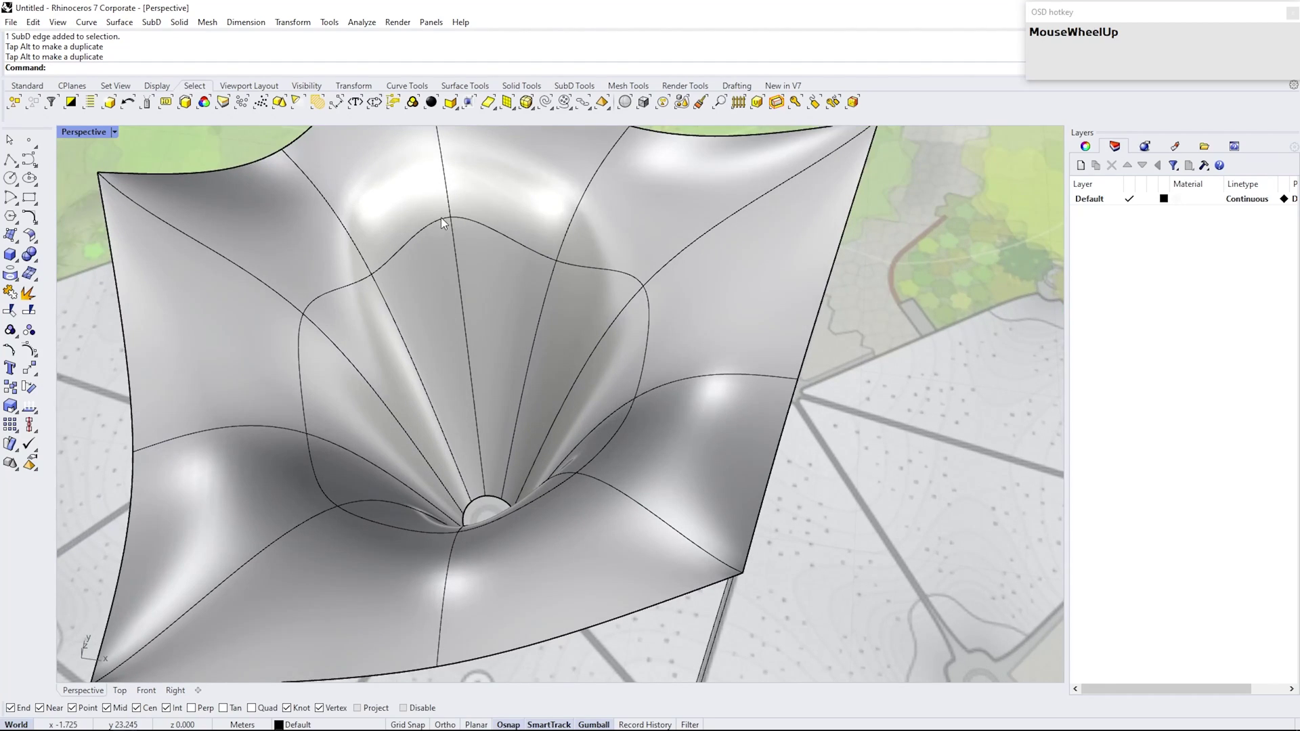
Pull a canopy corner into a peak and reshape the edge ring around the throat.
{"action": "left_click", "coordinate": [406, 253]}
{"action": "right_click", "coordinate": [470, 253]}
{"action": "left_click_drag", "start_coordinate": [509, 351], "coordinate": [477, 354]}
{"action": "right_click", "coordinate": [460, 418]}
{"action": "scroll", "scroll_direction": "down", "scroll_amount": 3}
{"action": "scroll", "scroll_direction": "up", "scroll_amount": 3}
{"action": "right_click", "coordinate": [456, 436]}
{"action": "left_click_drag", "start_coordinate": [502, 310], "coordinate": [513, 265]}
{"action": "right_click", "coordinate": [513, 265]}
{"action": "scroll", "scroll_direction": "down", "scroll_amount": 3}
{"action": "scroll", "scroll_direction": "up", "scroll_amount": 3}
{"action": "right_click", "coordinate": [465, 374]}
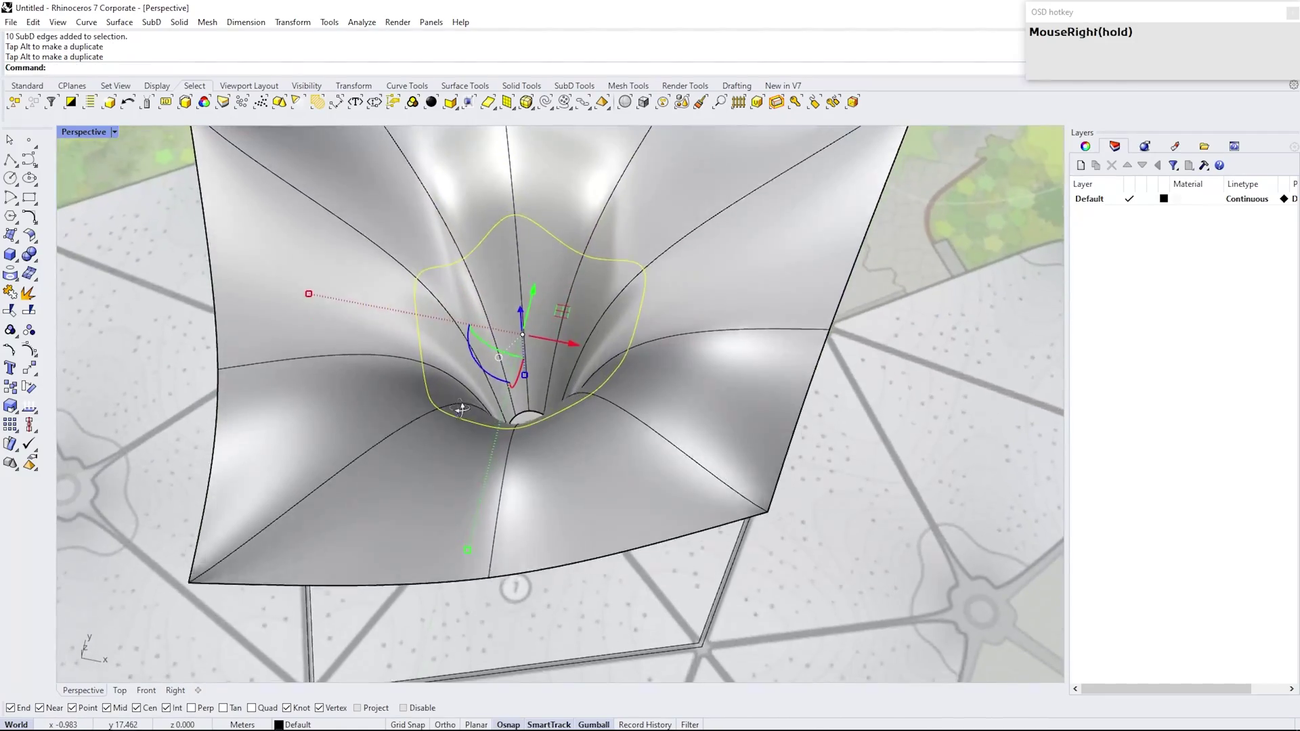
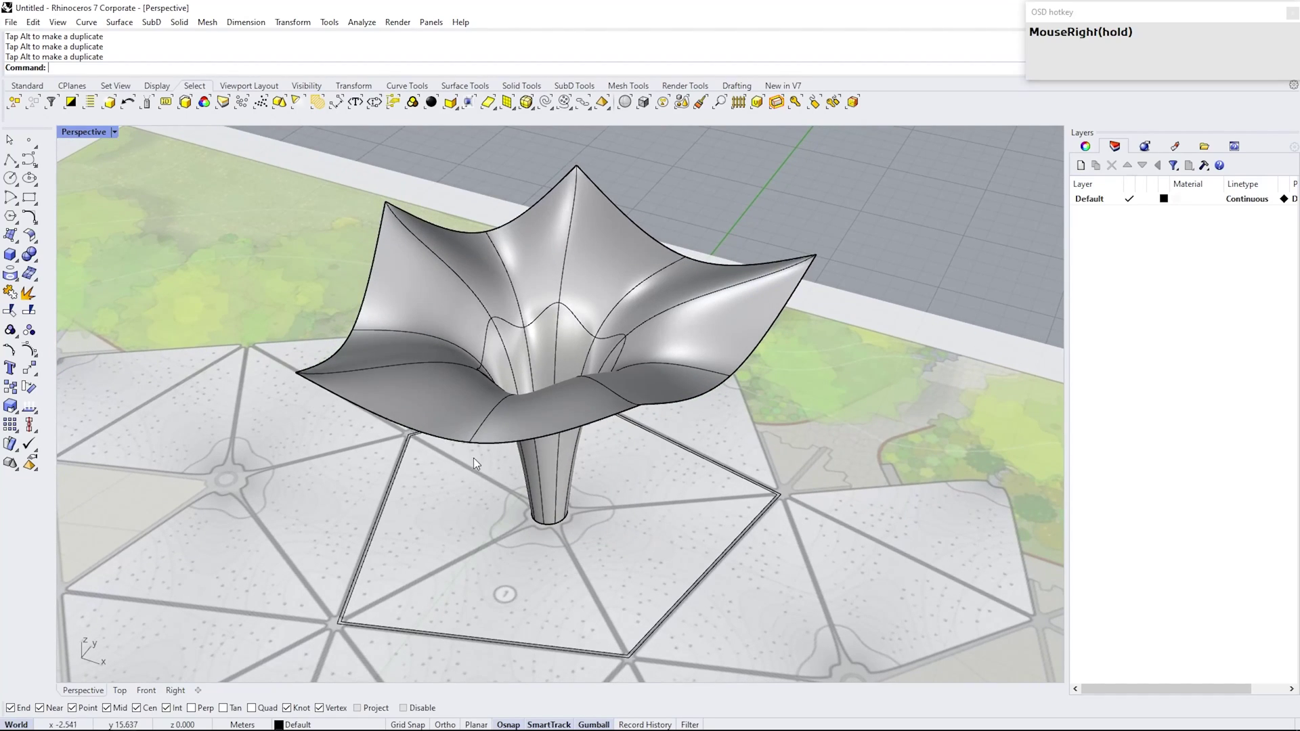
Lift the corner points into petal tips and select the throat edge loop.
{"action": "left_click", "coordinate": [472, 447]}
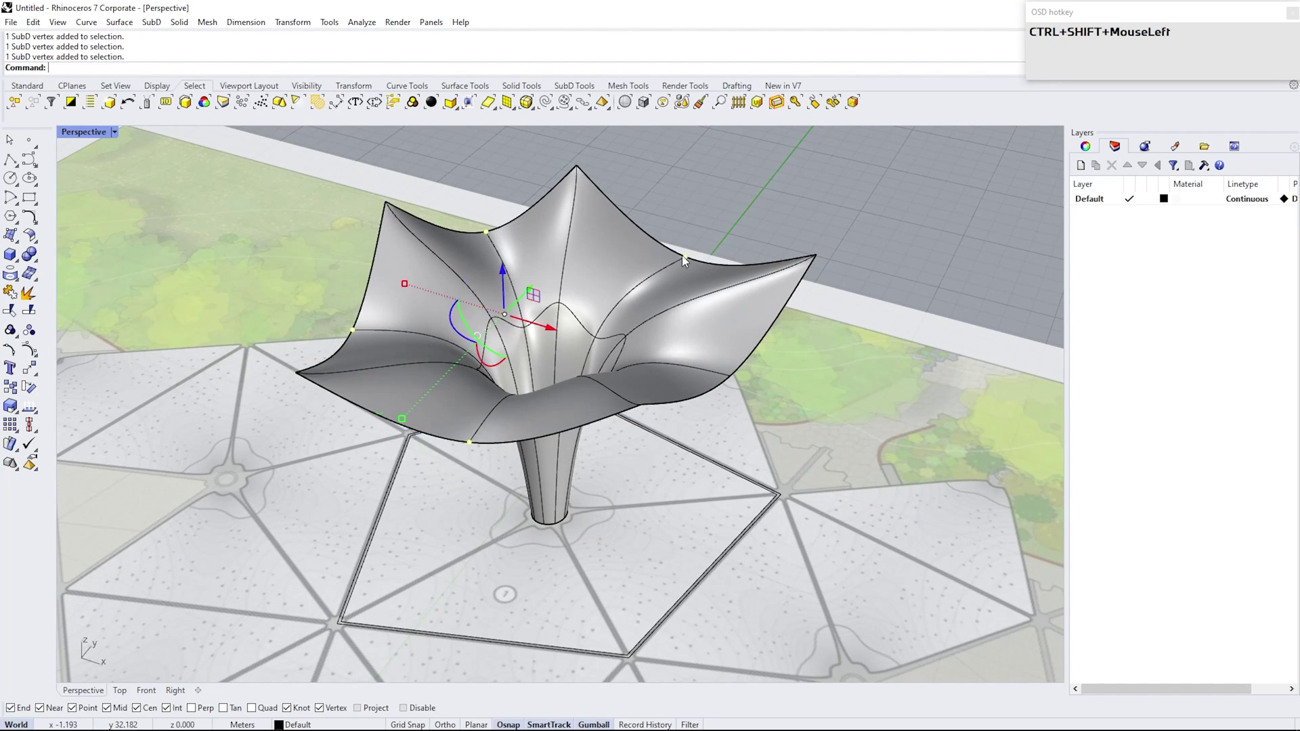
{"action": "right_click", "coordinate": [532, 472]}
{"action": "scroll", "scroll_direction": "up", "scroll_amount": 3}
{"action": "left_click_drag", "start_coordinate": [569, 274], "coordinate": [755, 545]}
{"action": "right_click", "coordinate": [470, 267]}
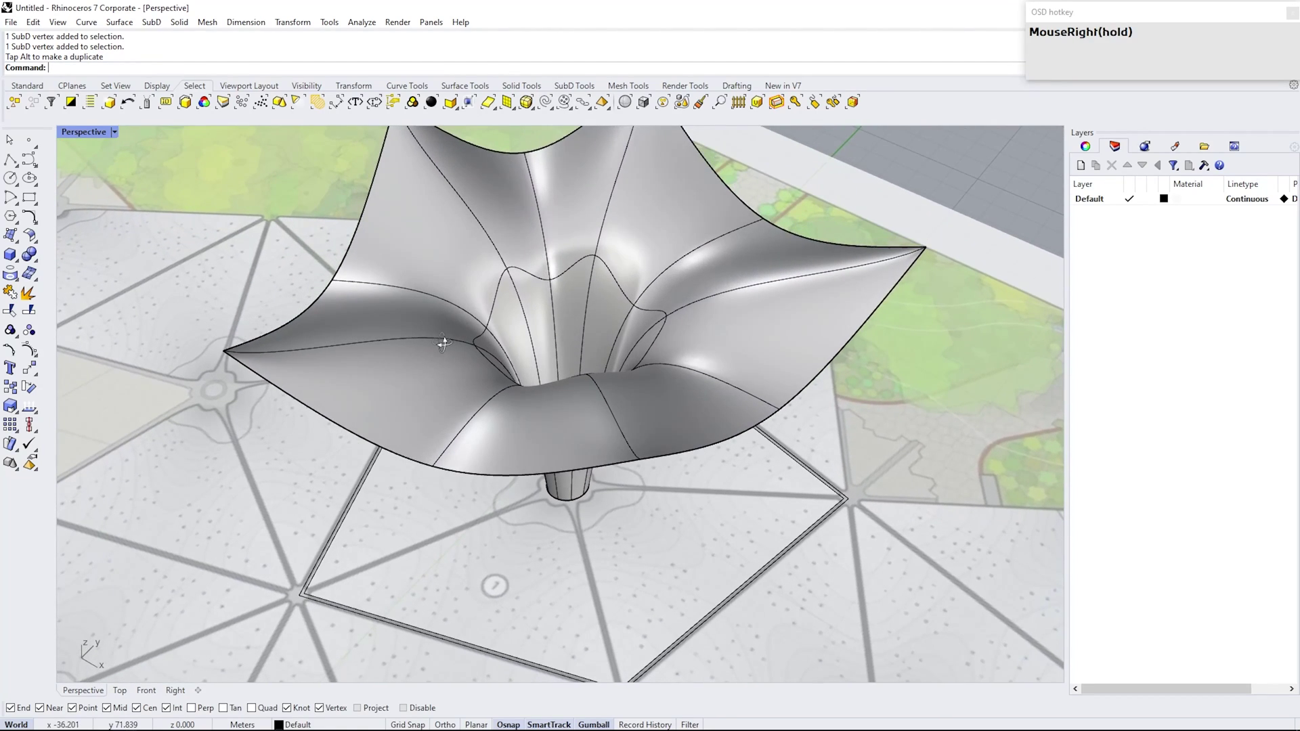
{"action": "left_click", "coordinate": [501, 295]}
{"action": "scroll", "scroll_direction": "up", "scroll_amount": 3}
Toggle the canopy between flat cage and smooth display to check the rim.
{"action": "key", "text": "Tab"}
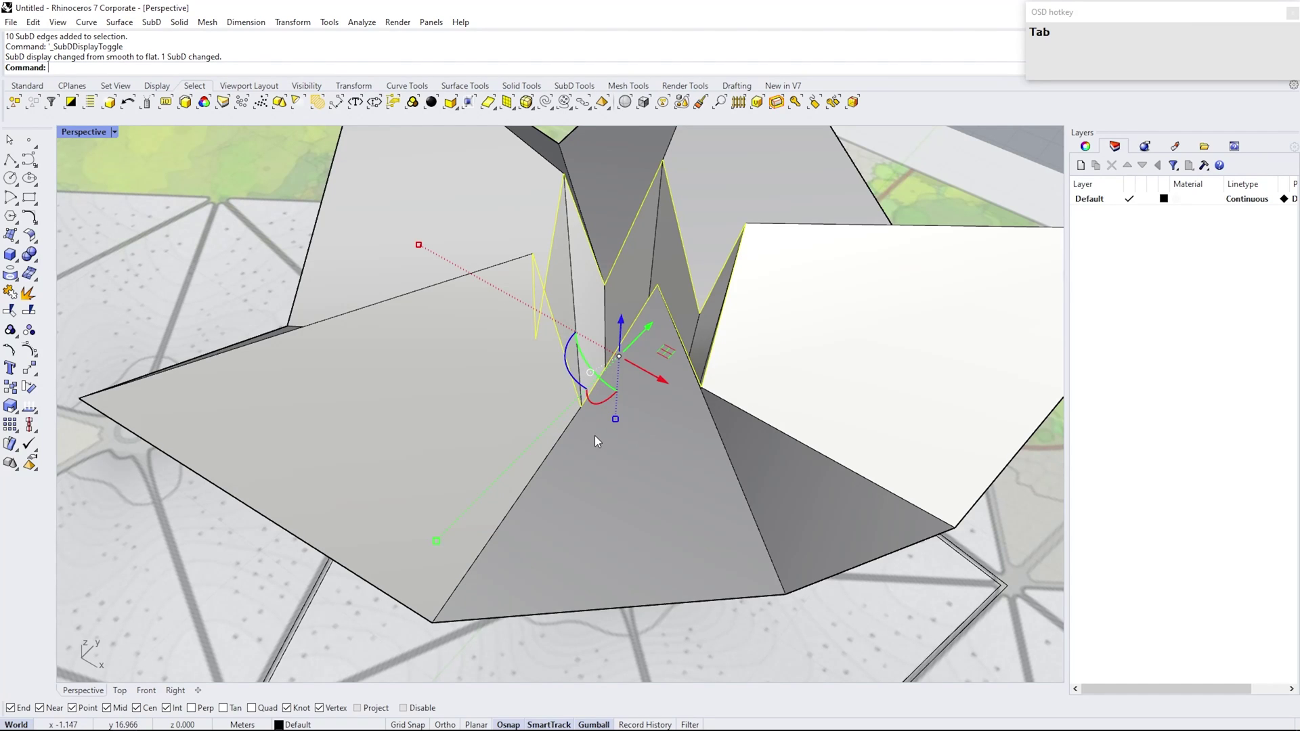
{"action": "scroll", "scroll_direction": "down", "scroll_amount": 3}
{"action": "right_click", "coordinate": [510, 382]}
{"action": "scroll", "scroll_direction": "up", "scroll_amount": 3}
{"action": "key", "text": "Tab"}
{"action": "right_click", "coordinate": [522, 395]}
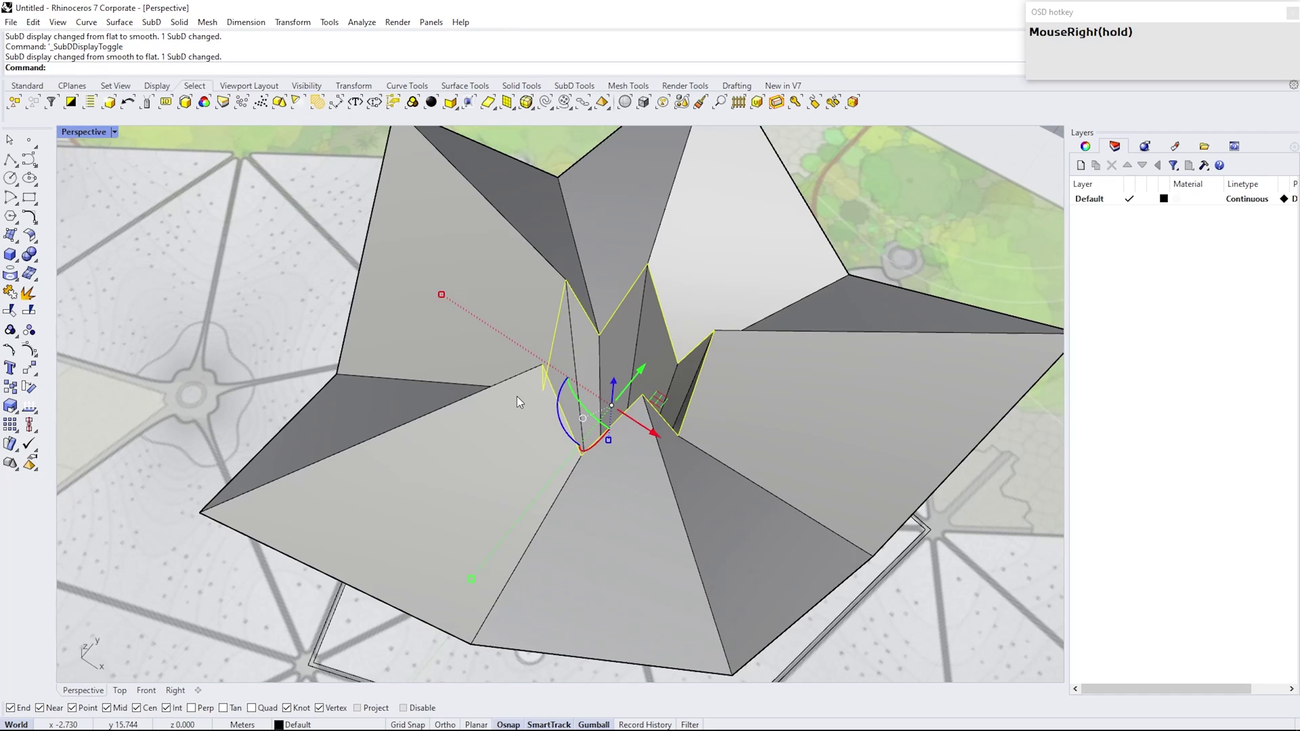
Insert a proportional edge loop just inside the canopy's outer rim.
{"action": "type", "text": "i"}
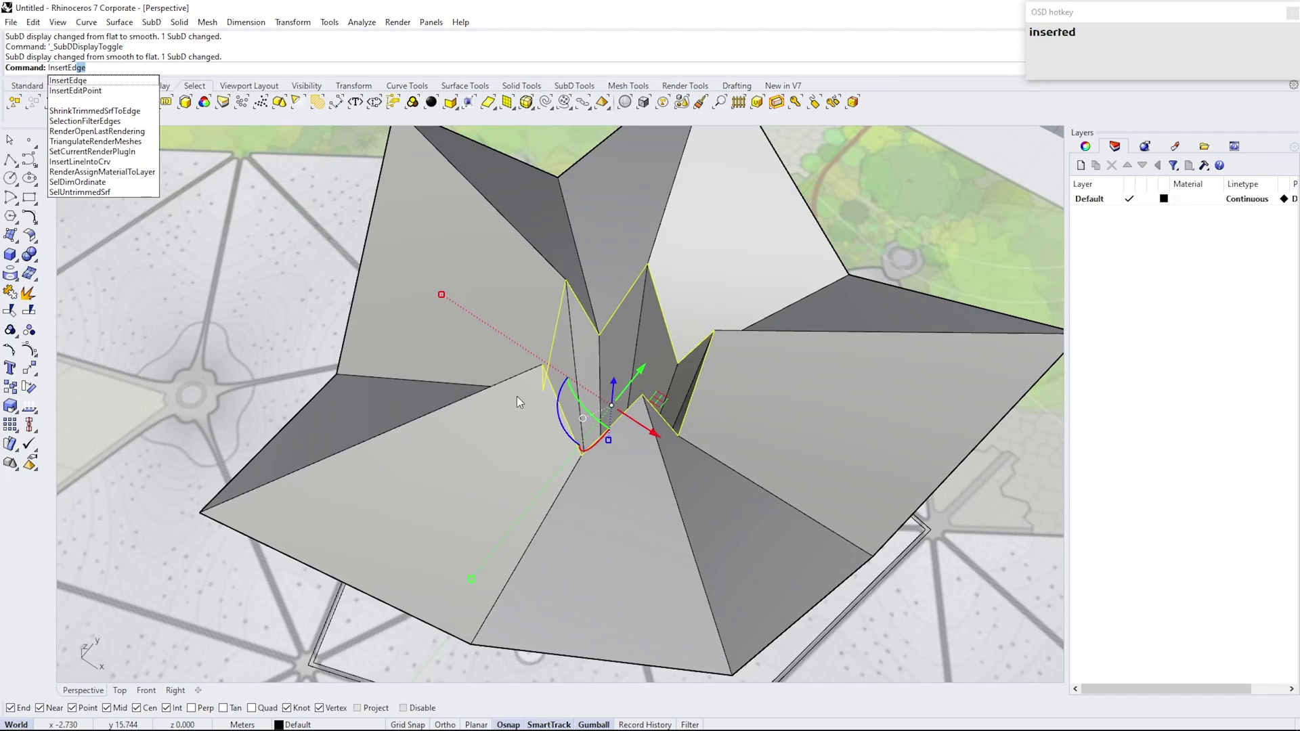
{"action": "key", "text": "Return"}
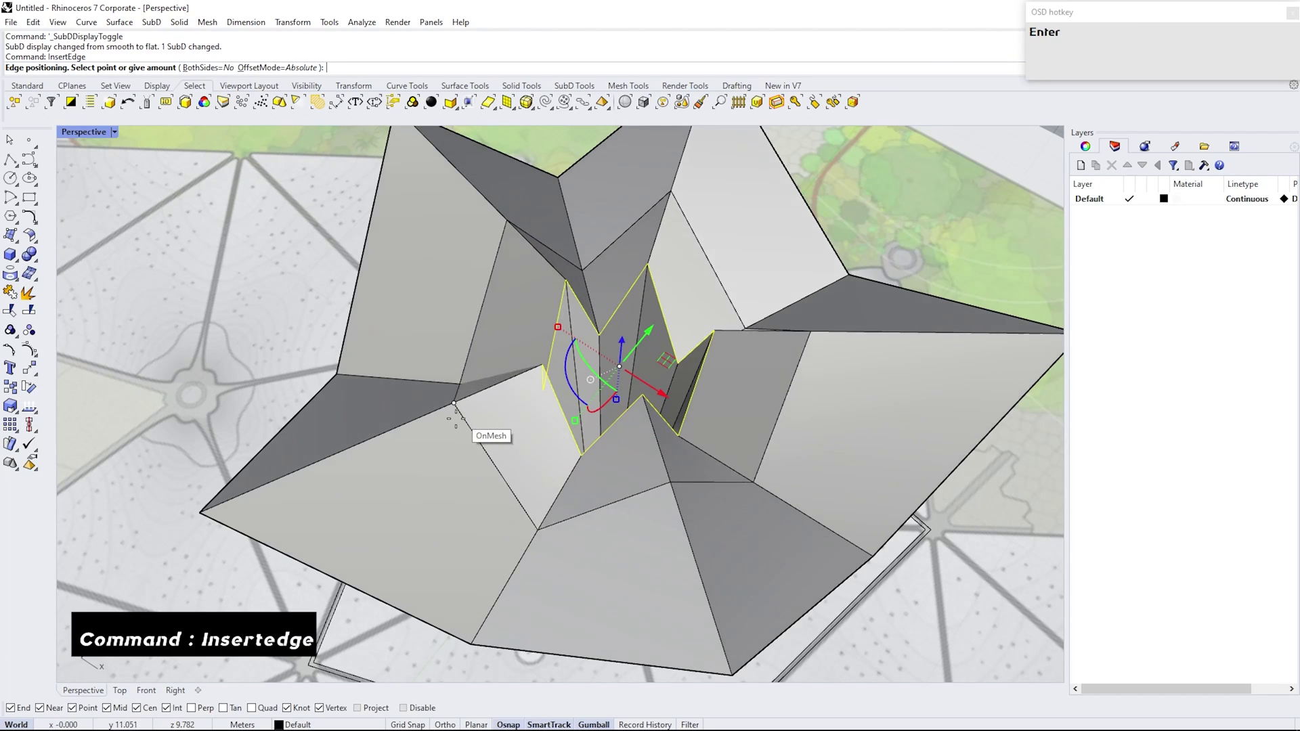
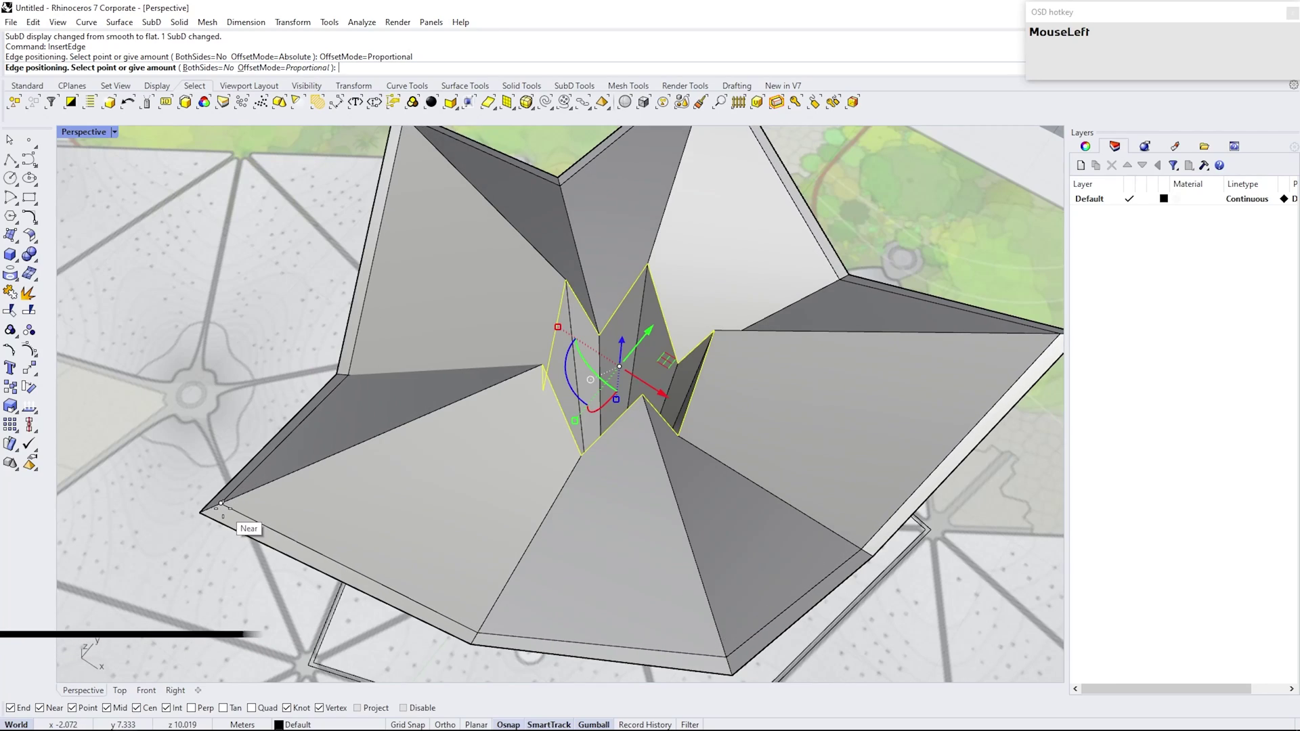
{"action": "right_click", "coordinate": [300, 483]}
Apply a three-segment Bevel to the canopy's rim and fold edges, then preview it smooth.
{"action": "key", "text": "Tab"}
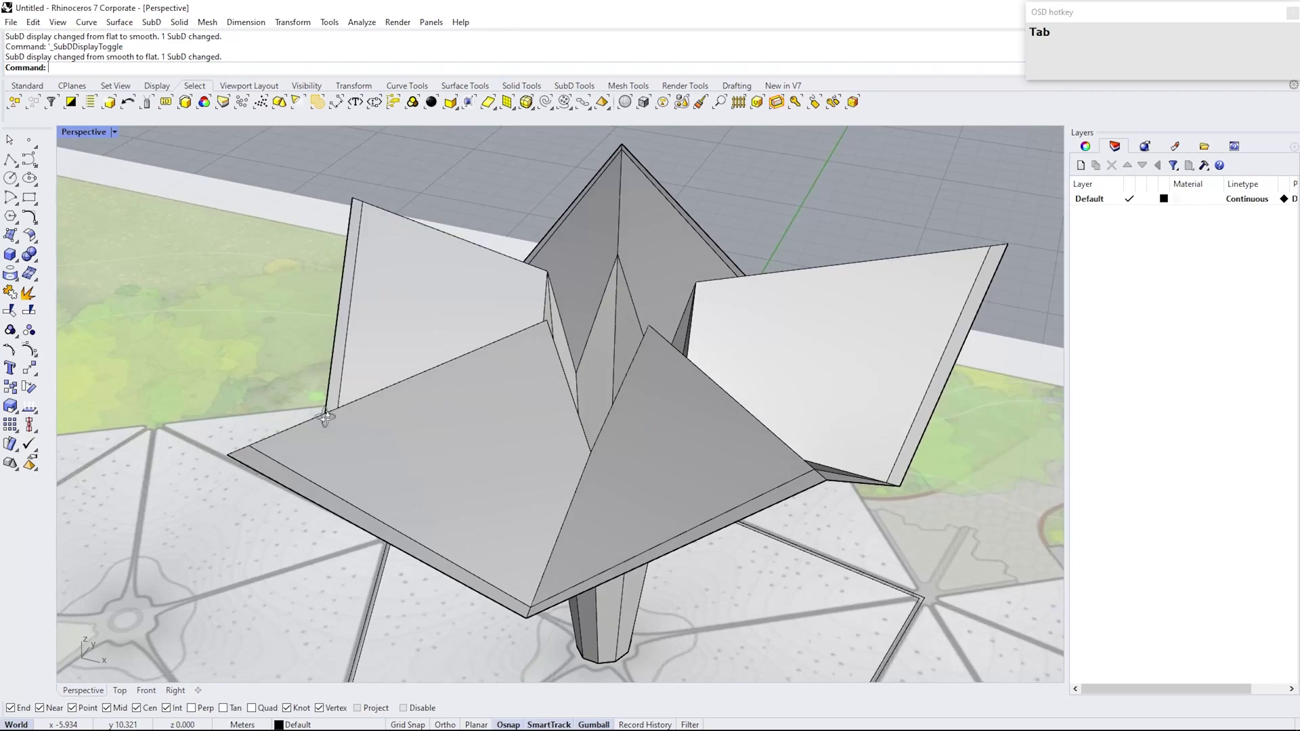
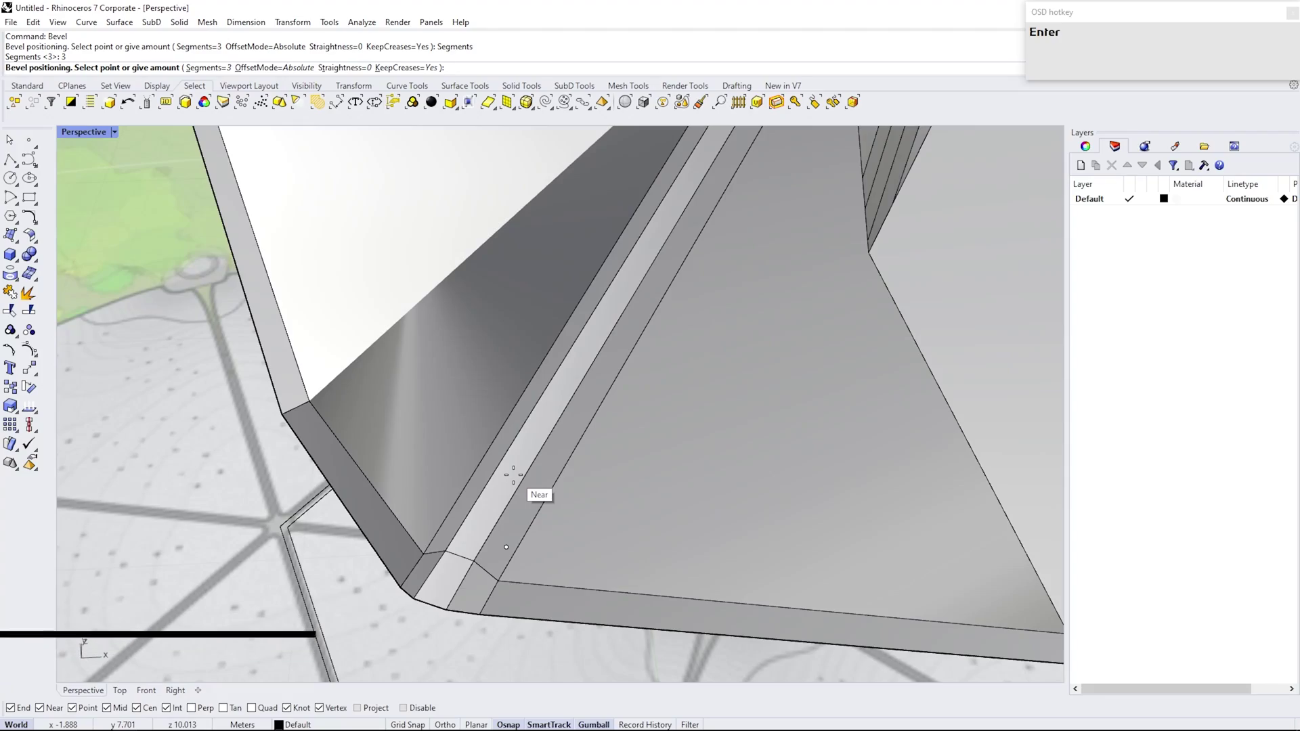
{"action": "left_click", "coordinate": [519, 480]}
{"action": "scroll", "scroll_direction": "down", "scroll_amount": 3}
{"action": "right_click", "coordinate": [606, 415]}
{"action": "key", "text": "Tab"}
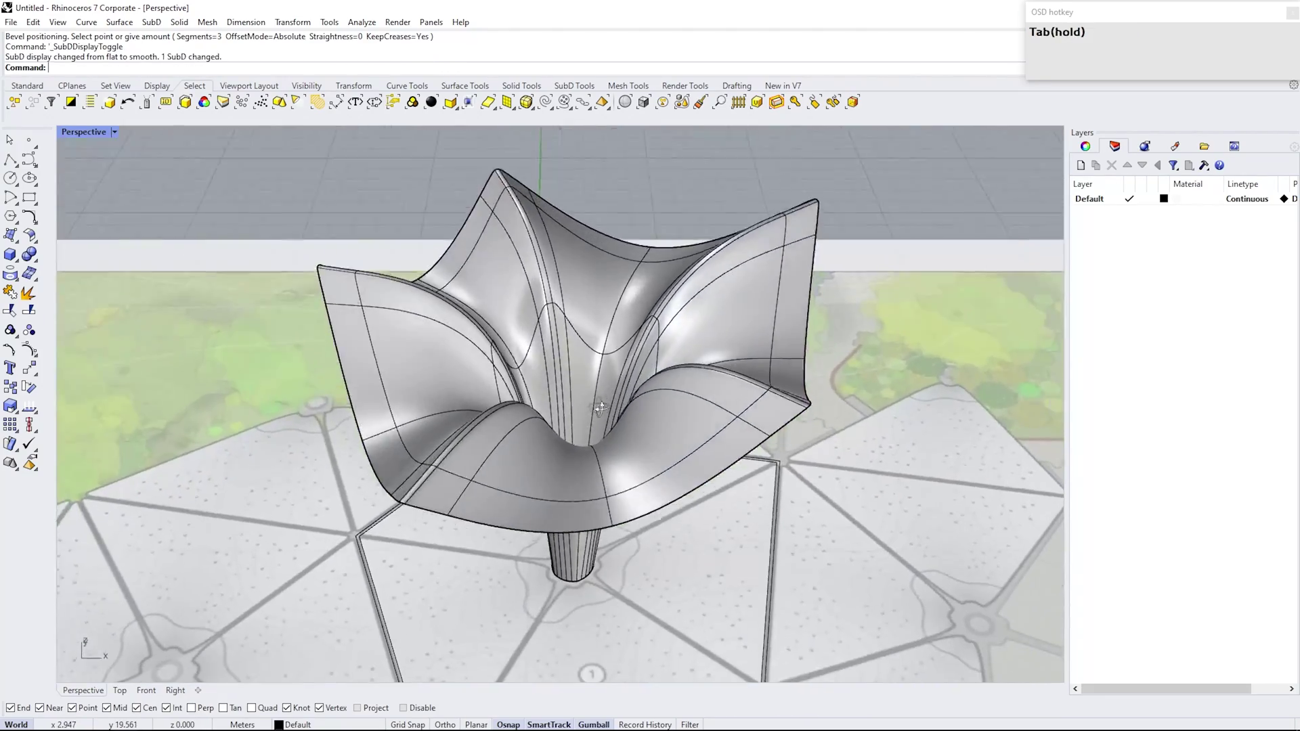
Select the face strips and edges running along the first folds of the canopy.
{"action": "scroll", "scroll_direction": "up", "scroll_amount": 3}
{"action": "left_click", "coordinate": [536, 545]}
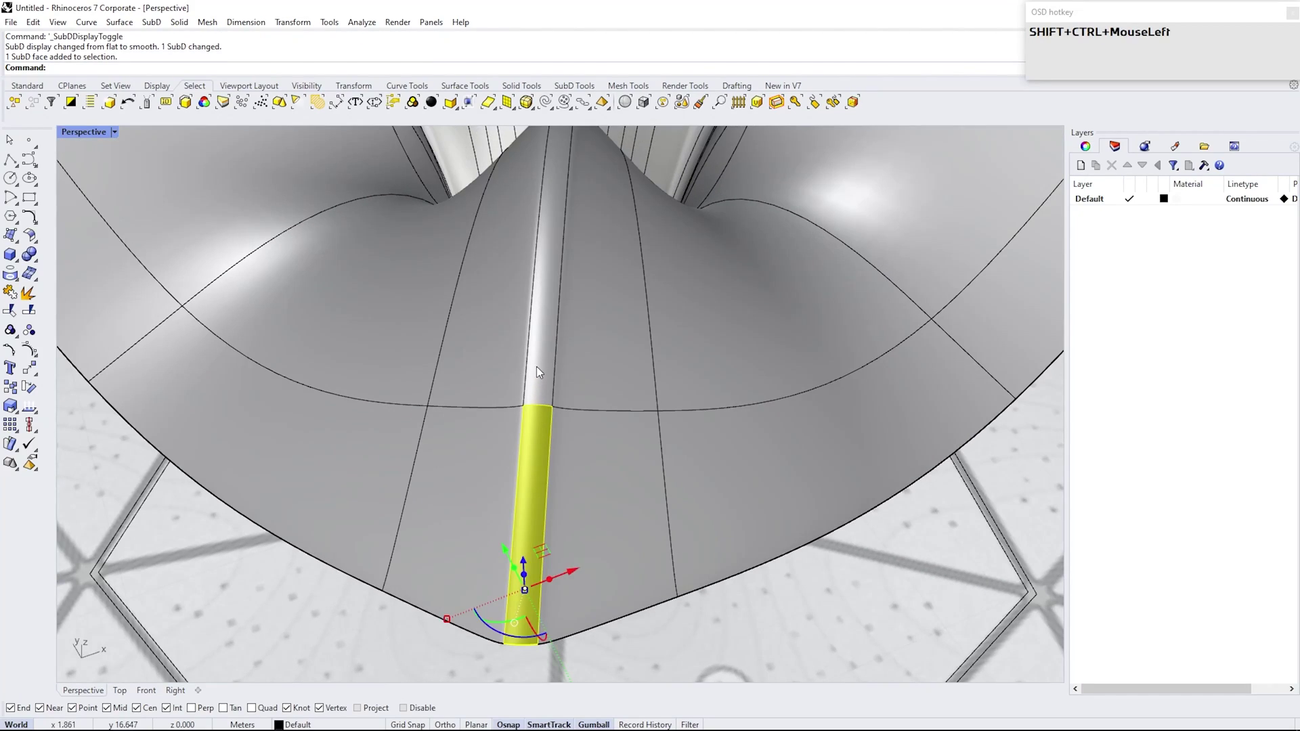
{"action": "scroll", "scroll_direction": "down", "scroll_amount": 3}
{"action": "right_click", "coordinate": [660, 393]}
{"action": "scroll", "scroll_direction": "up", "scroll_amount": 3}
{"action": "right_click", "coordinate": [681, 468]}
{"action": "scroll", "scroll_direction": "up", "scroll_amount": 3}
{"action": "left_click", "coordinate": [585, 501]}
{"action": "scroll", "scroll_direction": "down", "scroll_amount": 3}
{"action": "right_click", "coordinate": [707, 442]}
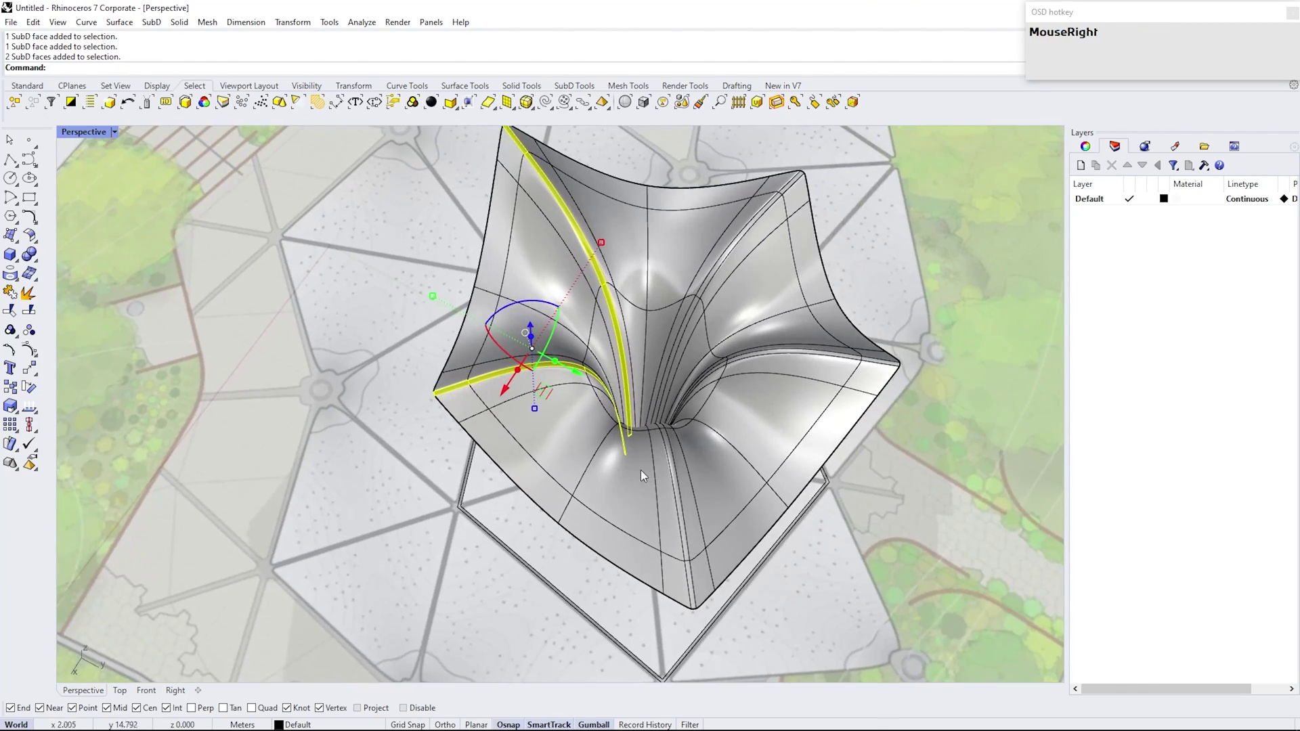
{"action": "scroll", "scroll_direction": "up", "scroll_amount": 3}
{"action": "left_click", "coordinate": [698, 566]}
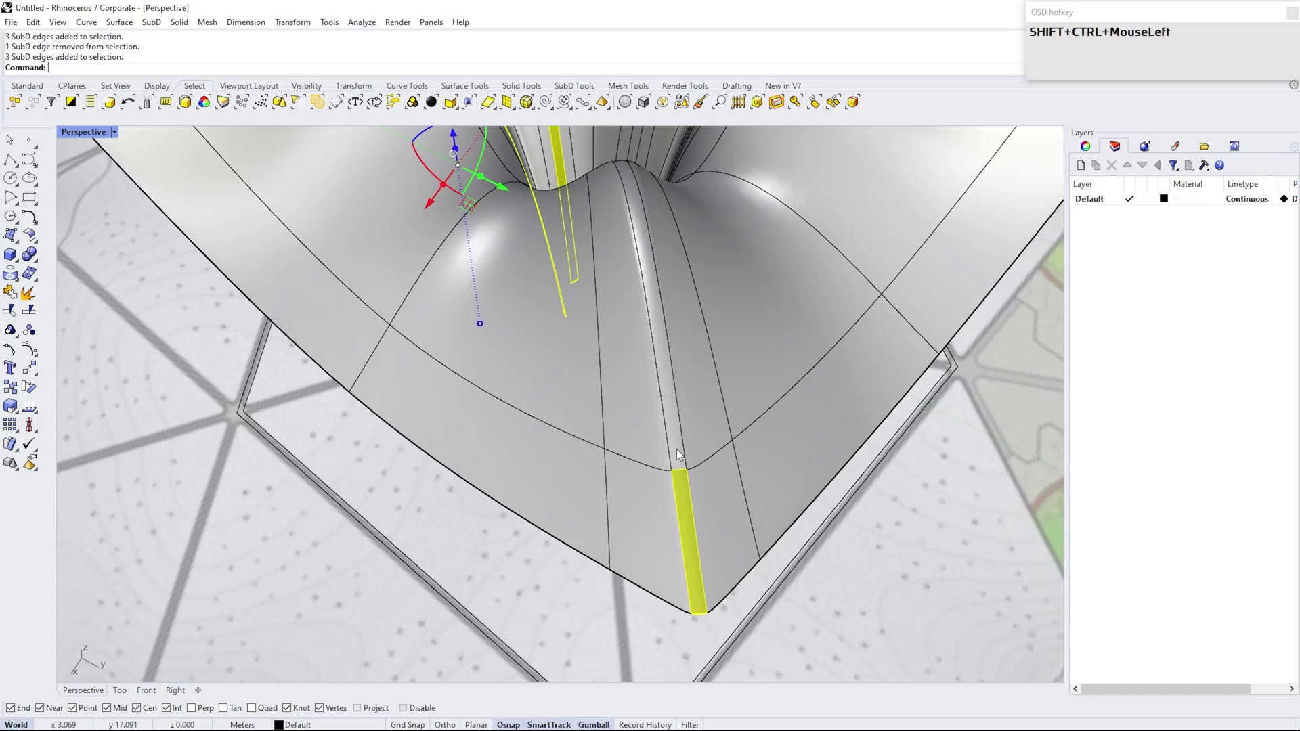
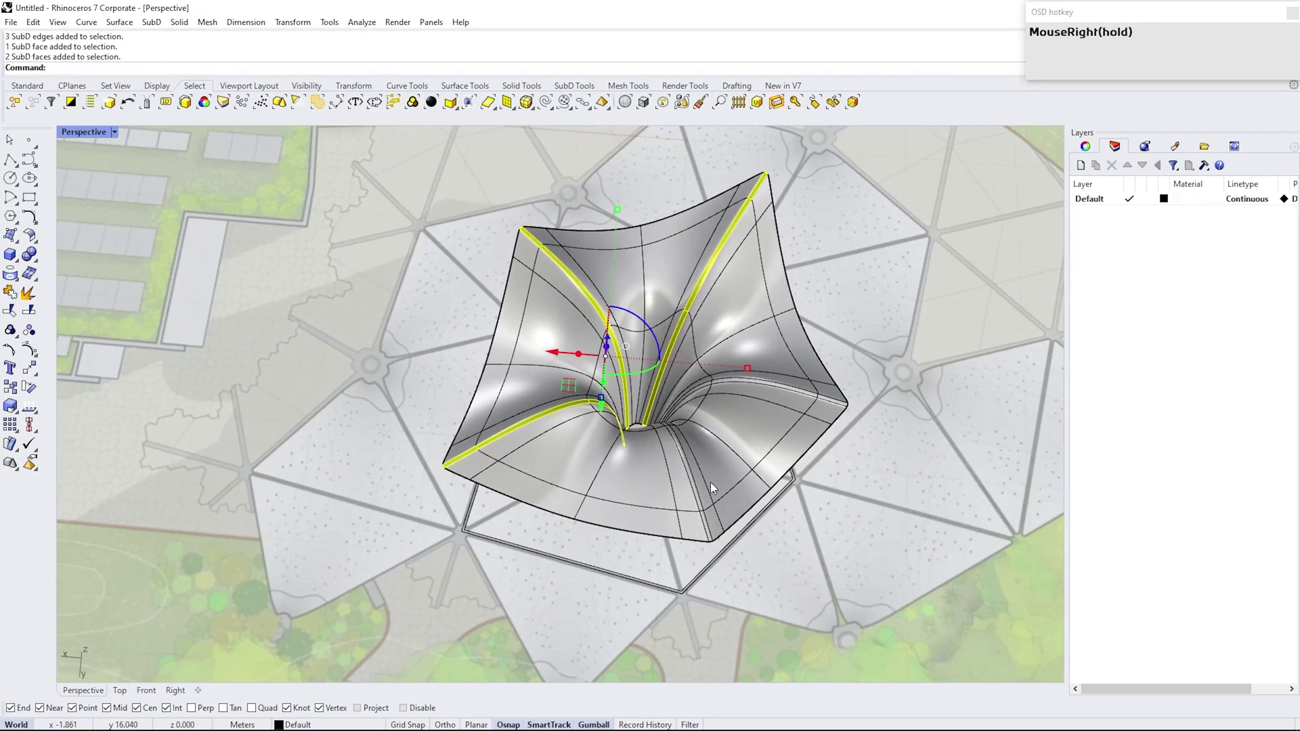
Add the remaining fold strips around the canopy, delete them to open petal slits, and smooth the result.
{"action": "scroll", "scroll_direction": "up", "scroll_amount": 3}
{"action": "left_click_drag", "start_coordinate": [704, 516], "coordinate": [680, 427]}
{"action": "scroll", "scroll_direction": "down", "scroll_amount": 3}
{"action": "right_click", "coordinate": [773, 392]}
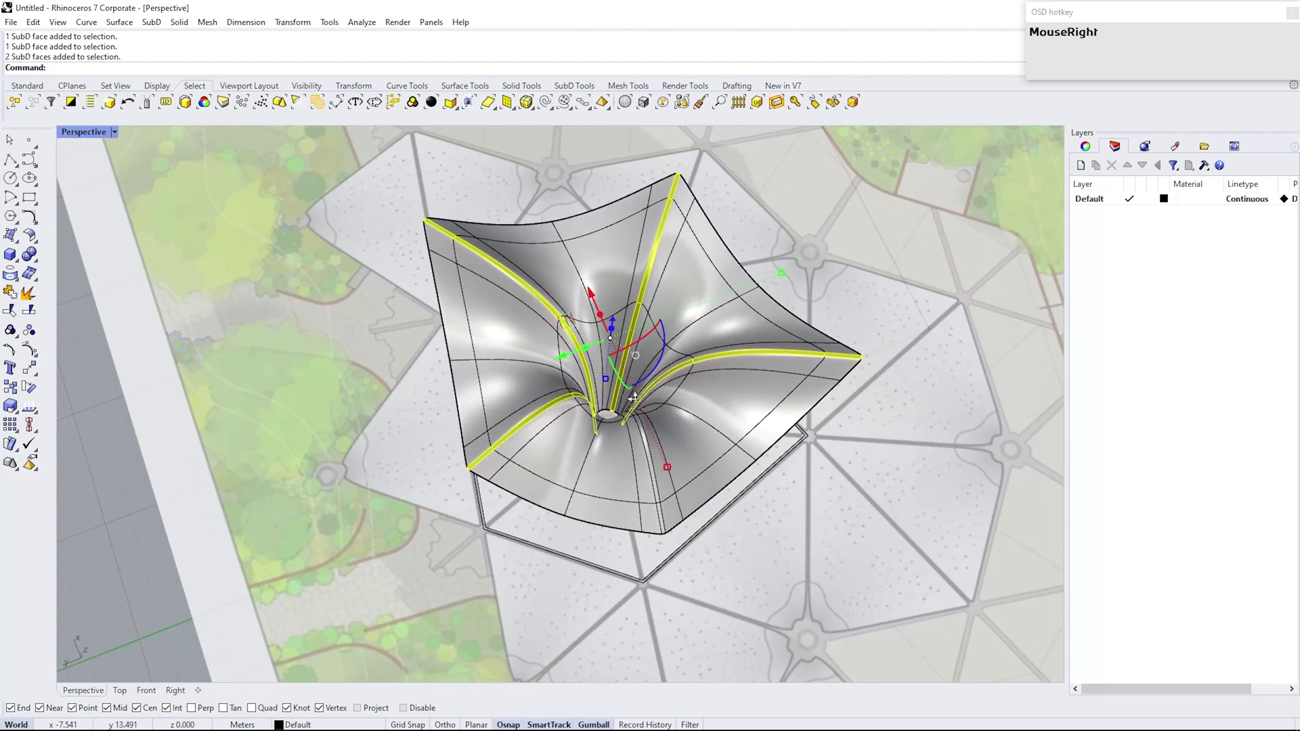
{"action": "scroll", "scroll_direction": "up", "scroll_amount": 3}
{"action": "left_click", "coordinate": [661, 481]}
{"action": "scroll", "scroll_direction": "up", "scroll_amount": 3}
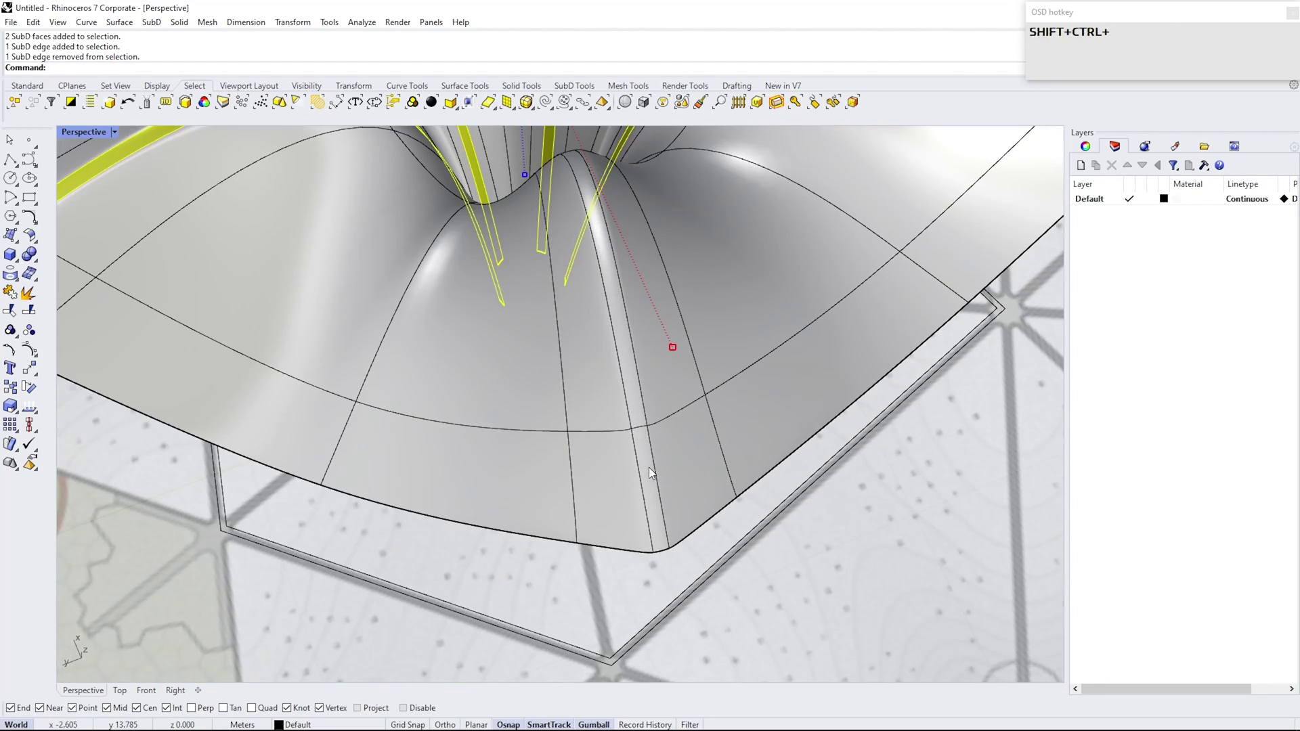
{"action": "left_click", "coordinate": [652, 473]}
{"action": "scroll", "scroll_direction": "down", "scroll_amount": 3}
{"action": "right_click", "coordinate": [543, 323]}
{"action": "scroll", "scroll_direction": "up", "scroll_amount": 3}
{"action": "left_click_drag", "start_coordinate": [418, 370], "coordinate": [466, 323]}
{"action": "key", "text": "Delete"}
{"action": "left_click_drag", "start_coordinate": [543, 292], "coordinate": [602, 340]}
{"action": "key", "text": "Tab"}
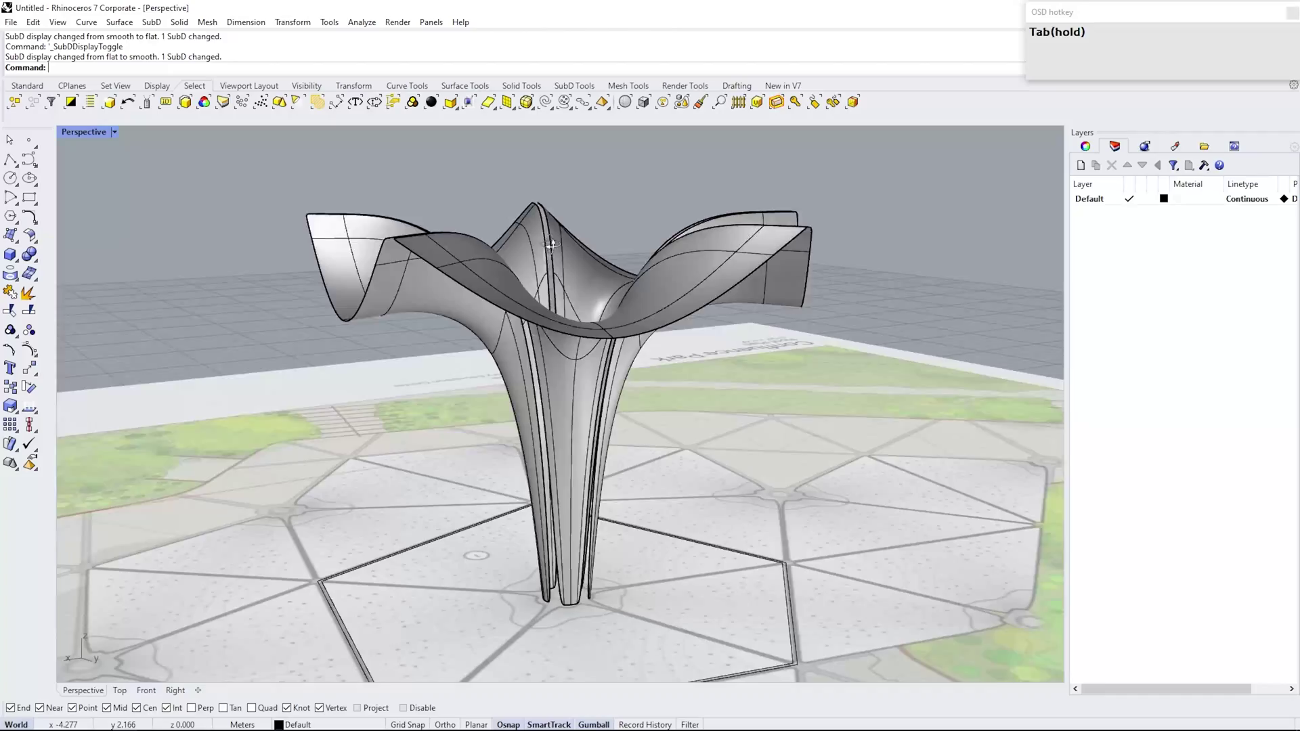
Select the whole split canopy SubD, toggling between flat and smooth display.
{"action": "right_click", "coordinate": [430, 287]}
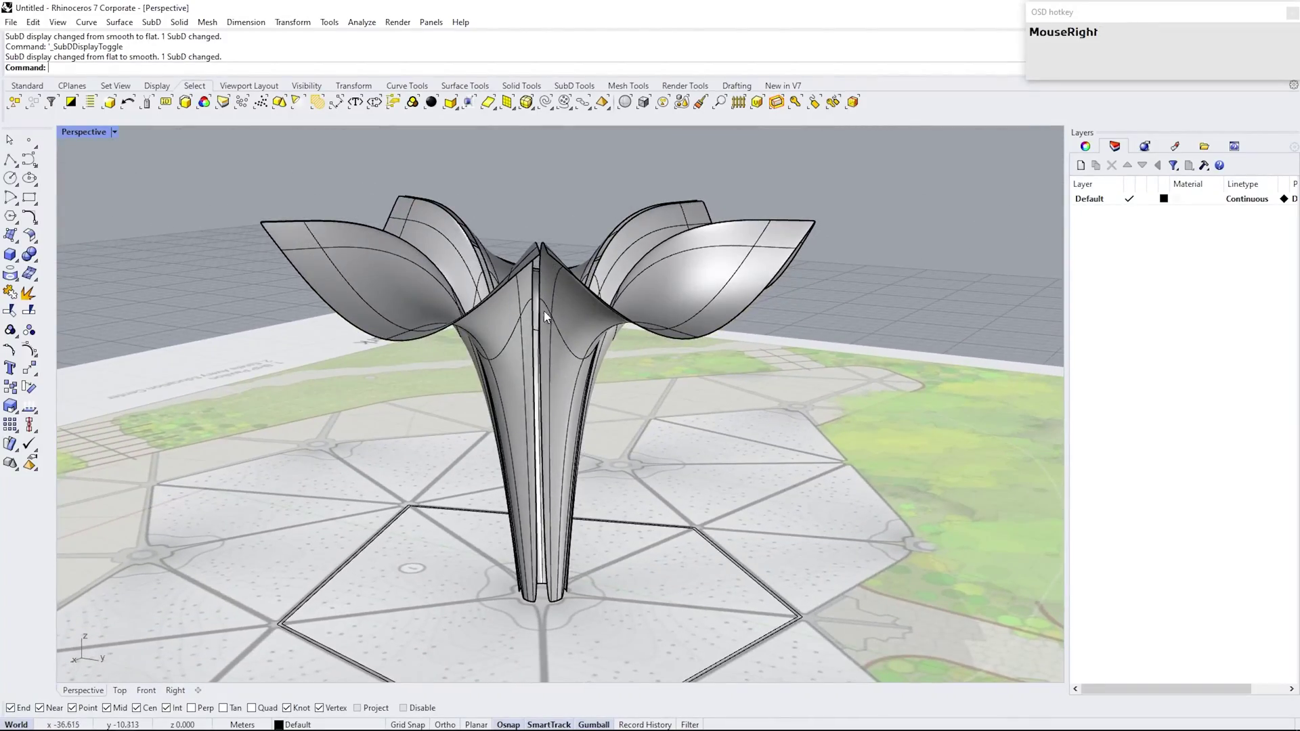
{"action": "key", "text": "Tab"}
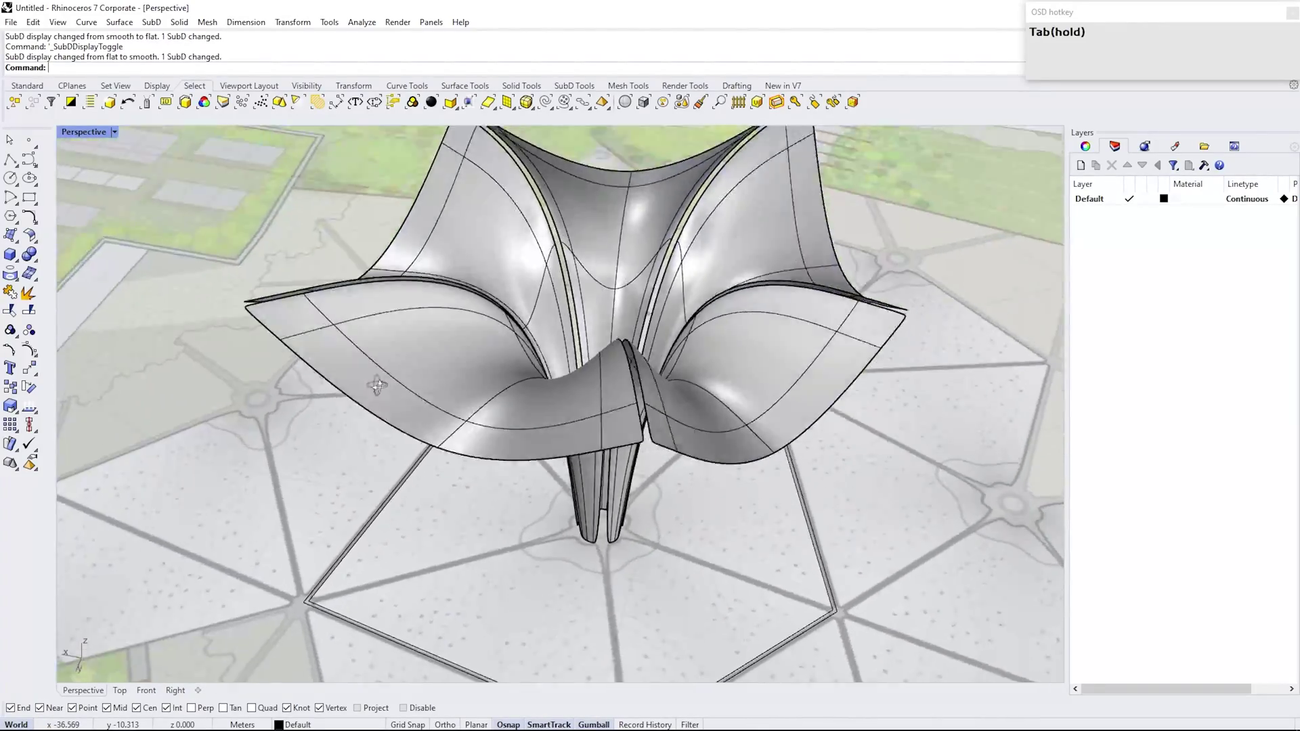
{"action": "left_click", "coordinate": [131, 663]}
{"action": "right_click", "coordinate": [407, 439]}
{"action": "key", "text": "Tab"}
{"action": "left_click", "coordinate": [473, 340]}
{"action": "scroll", "scroll_direction": "up", "scroll_amount": 3}
{"action": "right_click", "coordinate": [501, 271]}
OffsetSubD the canopy as a Solid with distance 0.1 and show the thickened cage flat.
{"action": "key", "text": "o"}
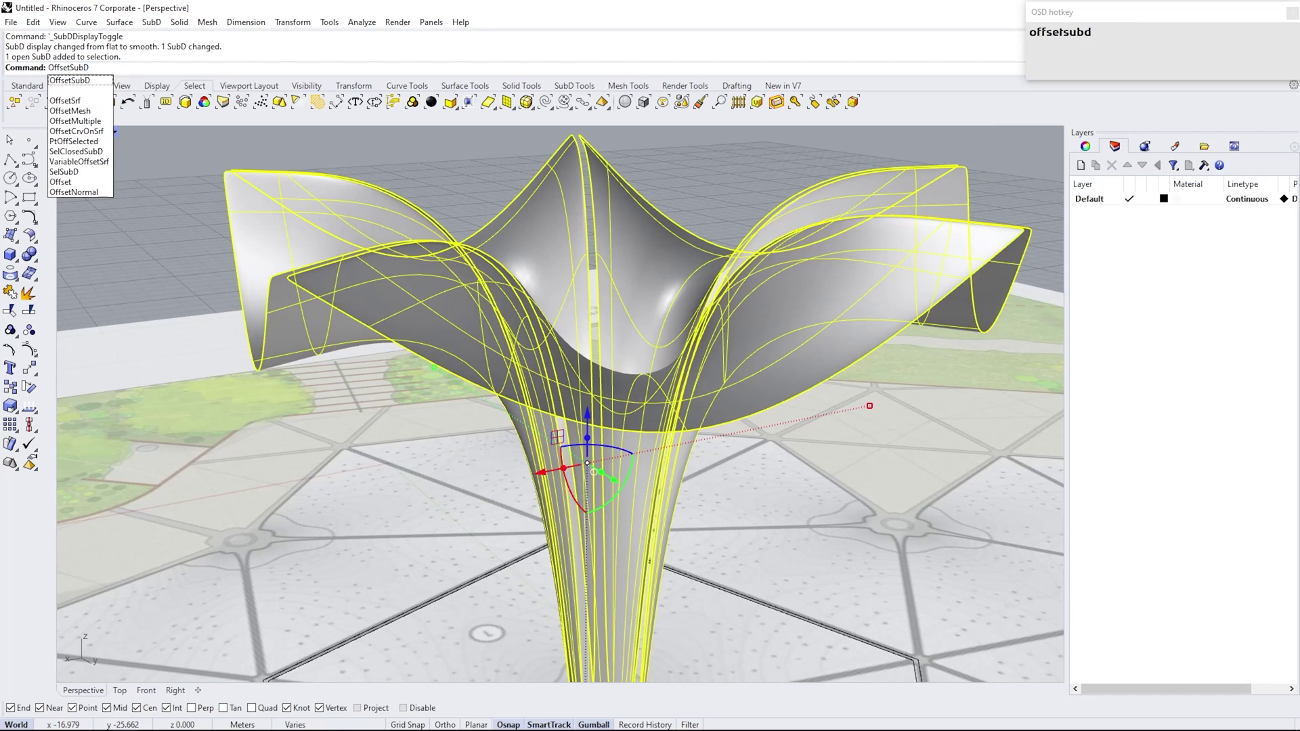
{"action": "key", "text": "Return"}
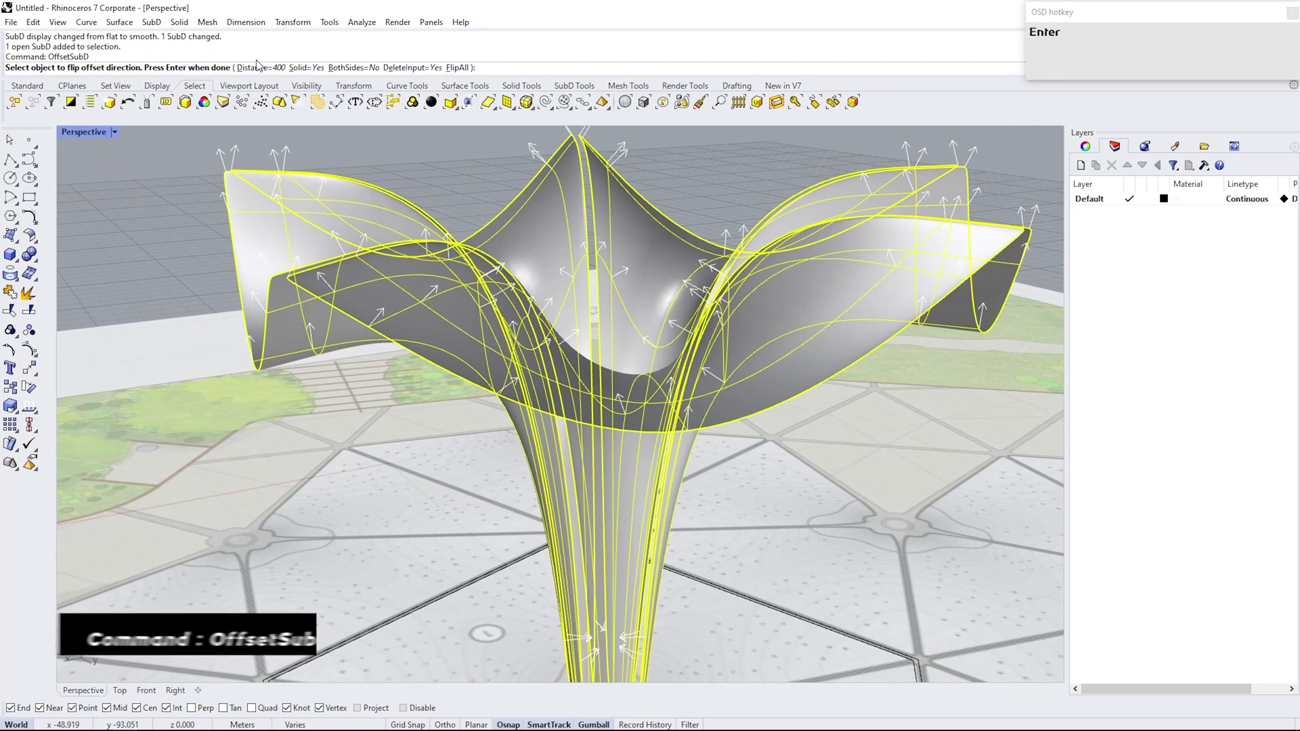
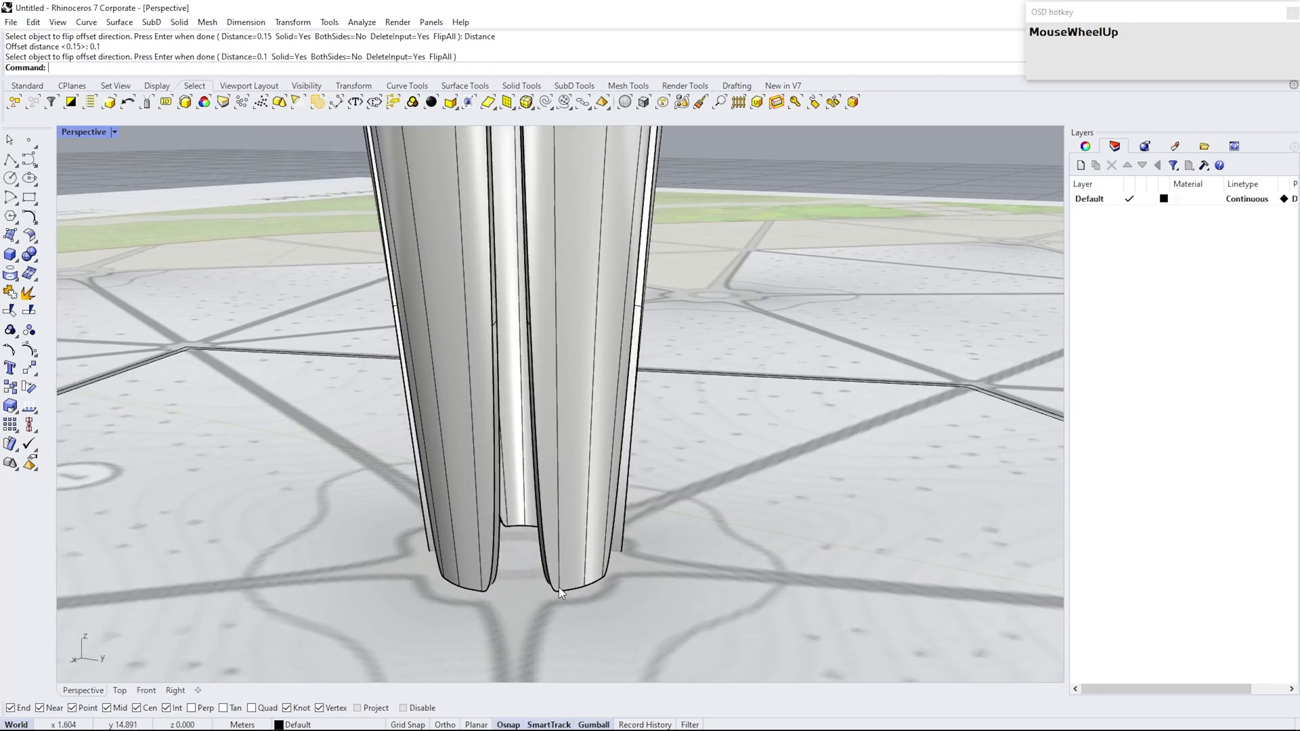
{"action": "right_click", "coordinate": [539, 594]}
{"action": "left_click", "coordinate": [631, 553]}
{"action": "key", "text": "Tab"}
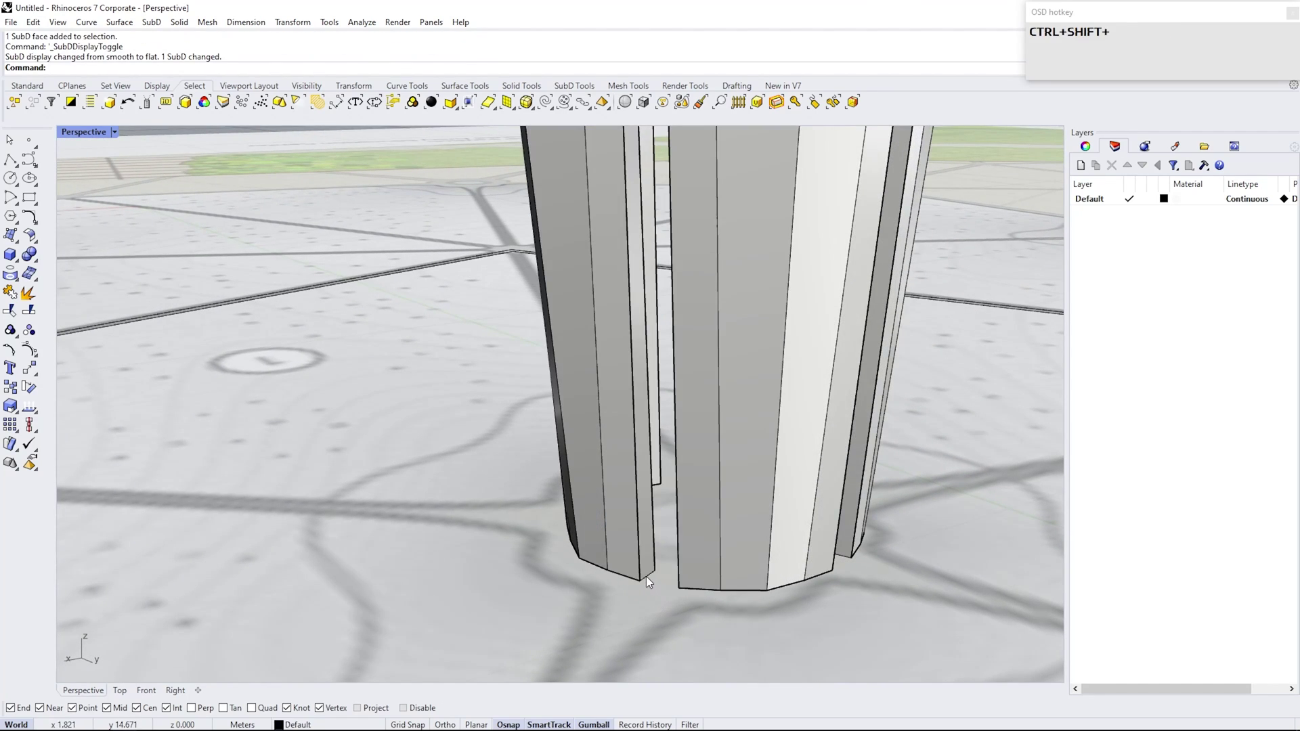
Select all the bottom edges of the thickened column strips around the stem.
{"action": "left_click", "coordinate": [651, 581]}
{"action": "key", "text": "ctrl+shift+z"}
{"action": "scroll", "scroll_direction": "up", "scroll_amount": 3}
{"action": "scroll", "scroll_direction": "down", "scroll_amount": 3}
{"action": "right_click", "coordinate": [593, 552]}
{"action": "left_click", "coordinate": [642, 570]}
{"action": "right_click", "coordinate": [724, 546]}
{"action": "left_click", "coordinate": [778, 536]}
{"action": "scroll", "scroll_direction": "down", "scroll_amount": 3}
{"action": "right_click", "coordinate": [837, 483]}
{"action": "left_click", "coordinate": [560, 633]}
{"action": "right_click", "coordinate": [634, 625]}
{"action": "left_click", "coordinate": [727, 597]}
{"action": "right_click", "coordinate": [816, 538]}
{"action": "left_click", "coordinate": [450, 635]}
{"action": "right_click", "coordinate": [643, 588]}
{"action": "left_click", "coordinate": [648, 631]}
{"action": "right_click", "coordinate": [783, 559]}
{"action": "left_click", "coordinate": [433, 584]}
{"action": "right_click", "coordinate": [566, 583]}
{"action": "left_click", "coordinate": [573, 604]}
{"action": "right_click", "coordinate": [754, 507]}
{"action": "left_click", "coordinate": [510, 532]}
{"action": "right_click", "coordinate": [552, 527]}
{"action": "left_click", "coordinate": [576, 534]}
{"action": "right_click", "coordinate": [734, 460]}
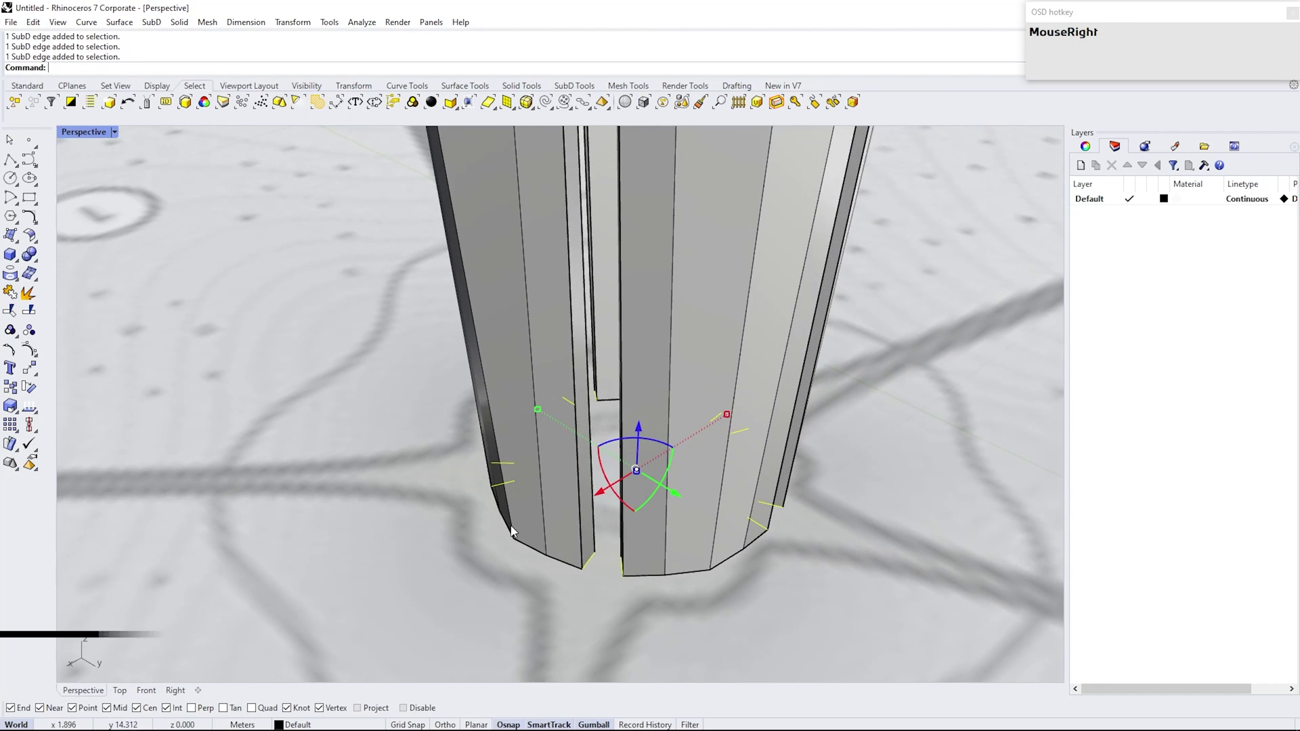
Crease the selected base edges and view the finished four-petal canopy in smooth display.
{"action": "type", "text": "c"}
{"action": "key", "text": "Return"}
{"action": "key", "text": "Escape"}
{"action": "left_click", "coordinate": [476, 557]}
{"action": "key", "text": "Tab"}
{"action": "left_click_drag", "start_coordinate": [459, 587], "coordinate": [699, 566]}
{"action": "scroll", "scroll_direction": "down", "scroll_amount": 3}
{"action": "scroll", "scroll_direction": "up", "scroll_amount": 3}
{"action": "right_click", "coordinate": [608, 365]}
{"action": "key", "text": "Tab"}
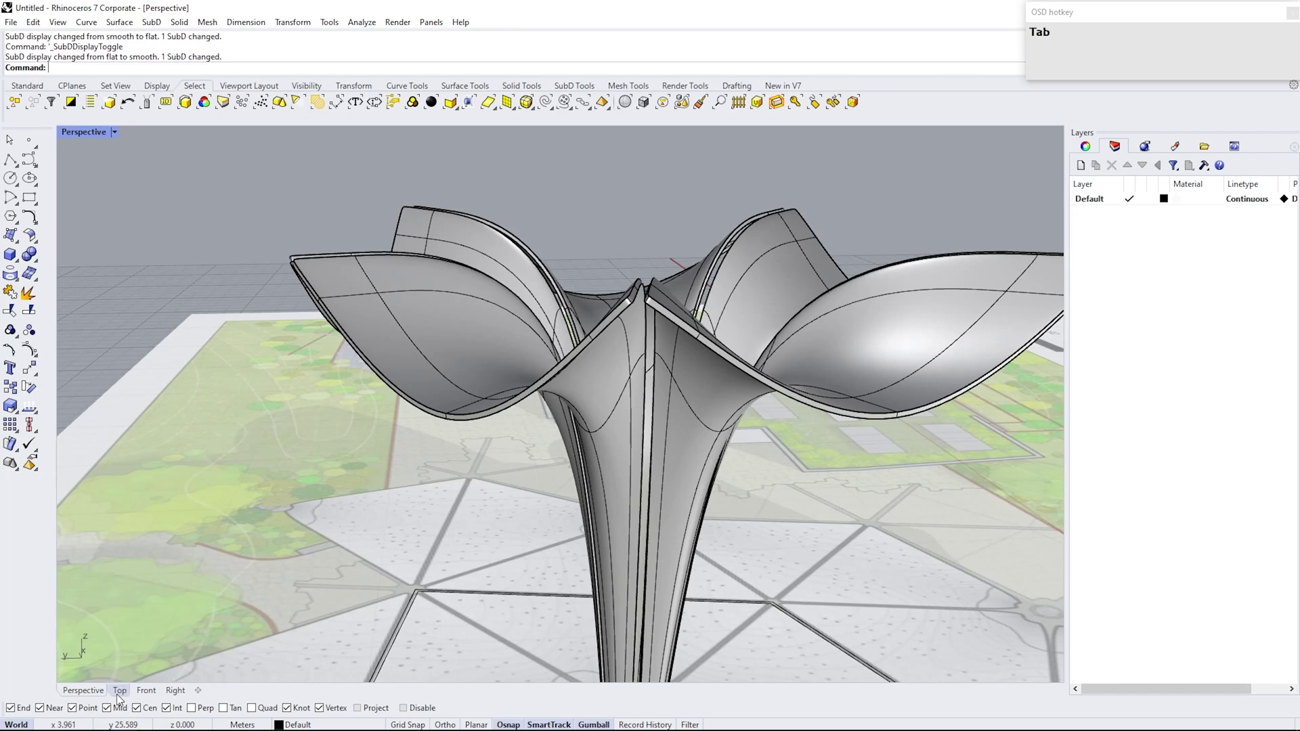
In Top view, select the canopy with its pentagon outline and start Rotate about a paving corner node.
{"action": "left_click", "coordinate": [120, 696]}
{"action": "scroll", "scroll_direction": "down", "scroll_amount": 3}
{"action": "left_click_drag", "start_coordinate": [473, 497], "coordinate": [566, 343]}
{"action": "scroll", "scroll_direction": "up", "scroll_amount": 3}
{"action": "left_click", "coordinate": [579, 381]}
{"action": "scroll", "scroll_direction": "up", "scroll_amount": 3}
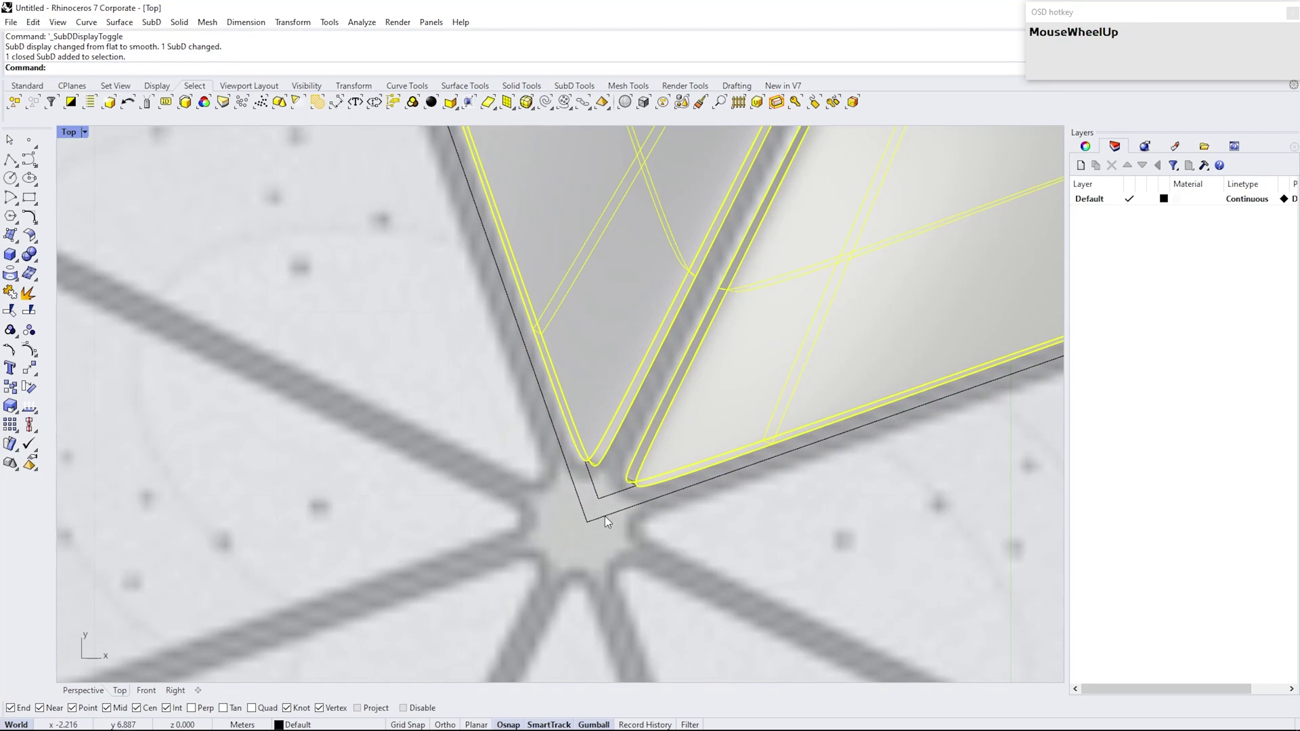
{"action": "left_click", "coordinate": [593, 526]}
{"action": "scroll", "scroll_direction": "down", "scroll_amount": 3}
{"action": "scroll", "scroll_direction": "up", "scroll_amount": 3}
{"action": "key", "text": "r"}
{"action": "key", "text": "Return"}
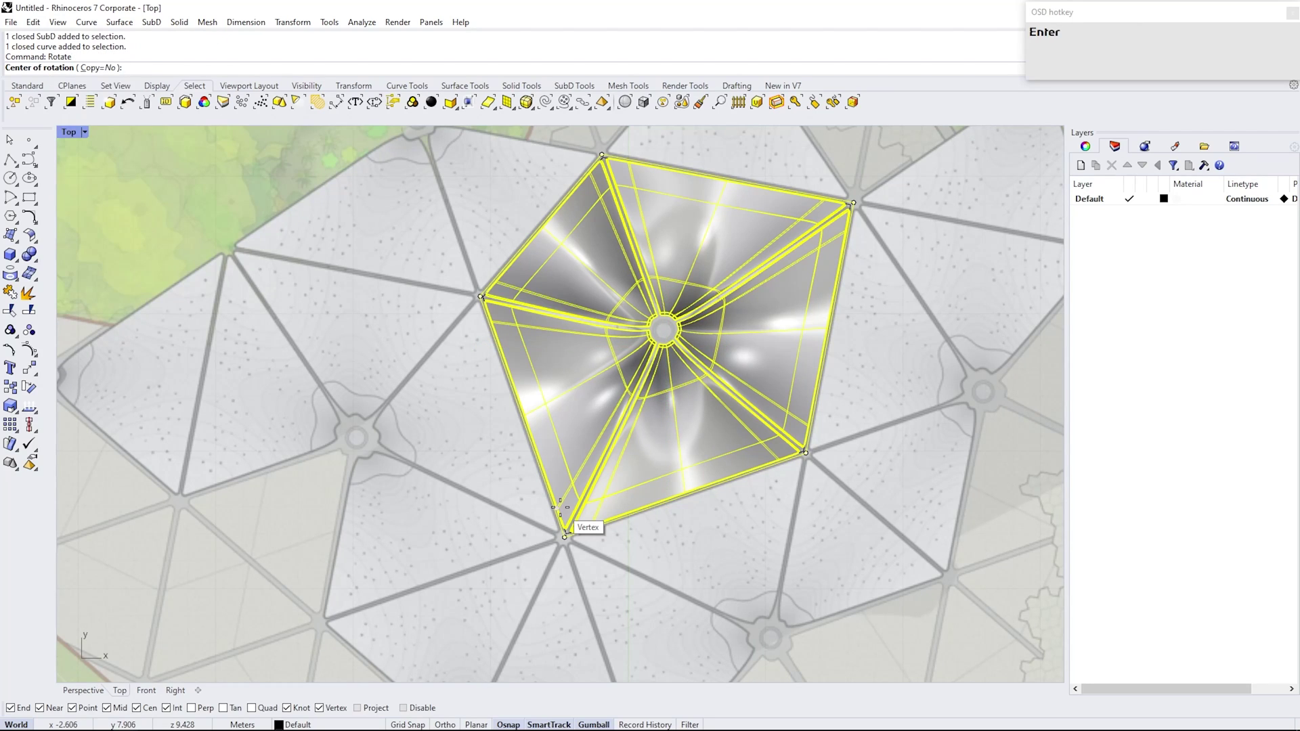
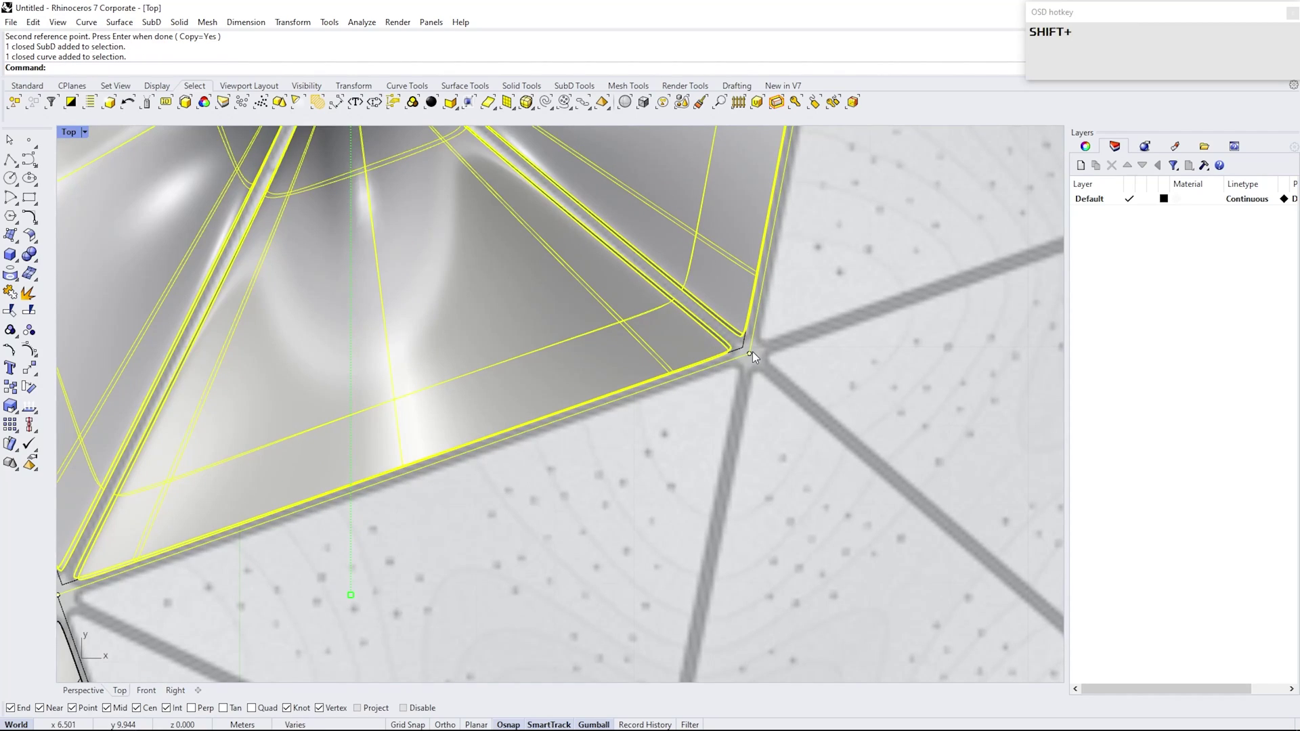
Mirror a copy of the canopy and outline across a shared edge onto the neighbouring section.
{"action": "key", "text": "Return"}
{"action": "scroll", "scroll_direction": "down", "scroll_amount": 3}
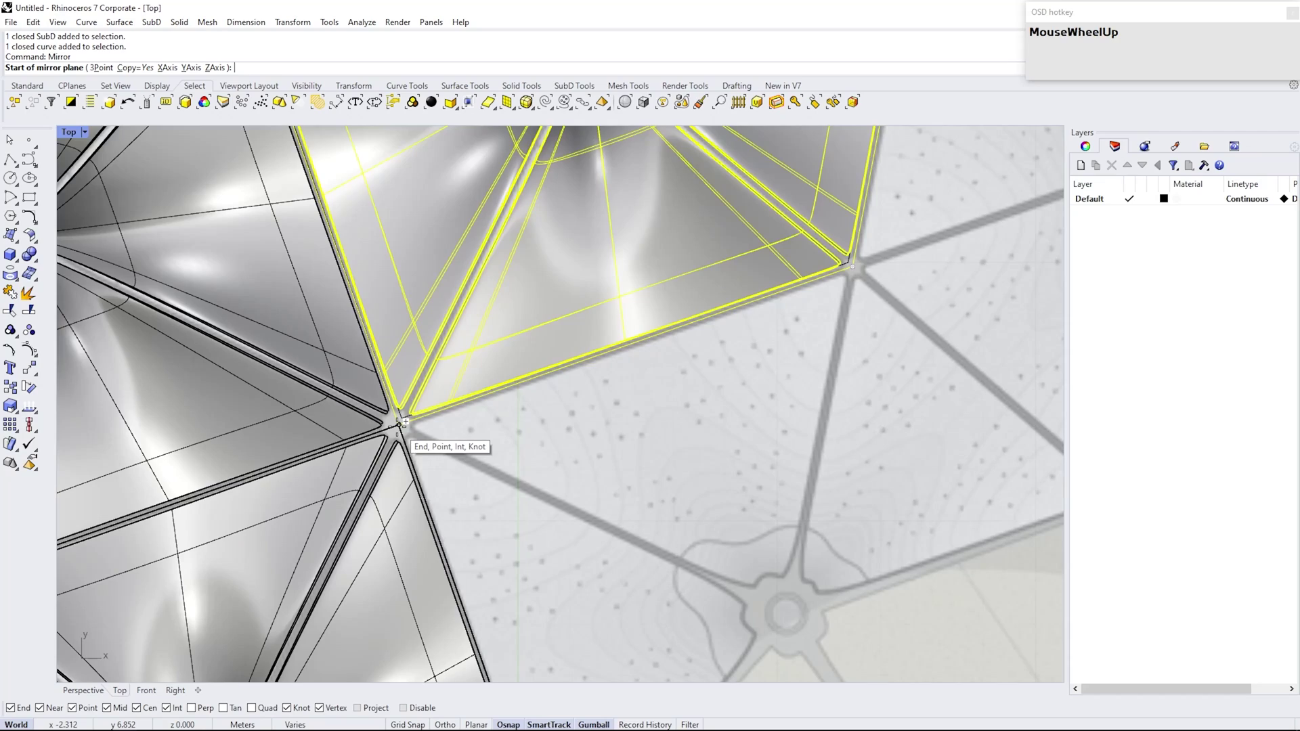
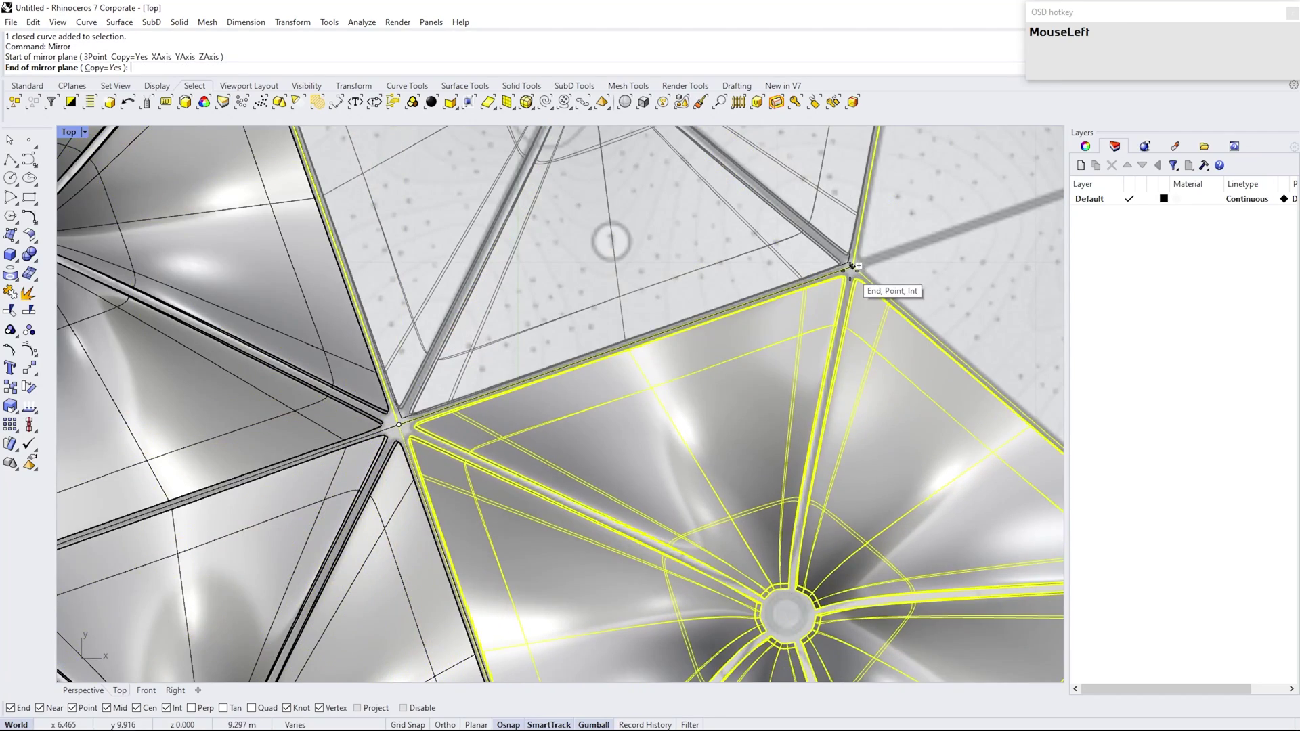
{"action": "scroll", "scroll_direction": "down", "scroll_amount": 3}
{"action": "right_click", "coordinate": [804, 240]}
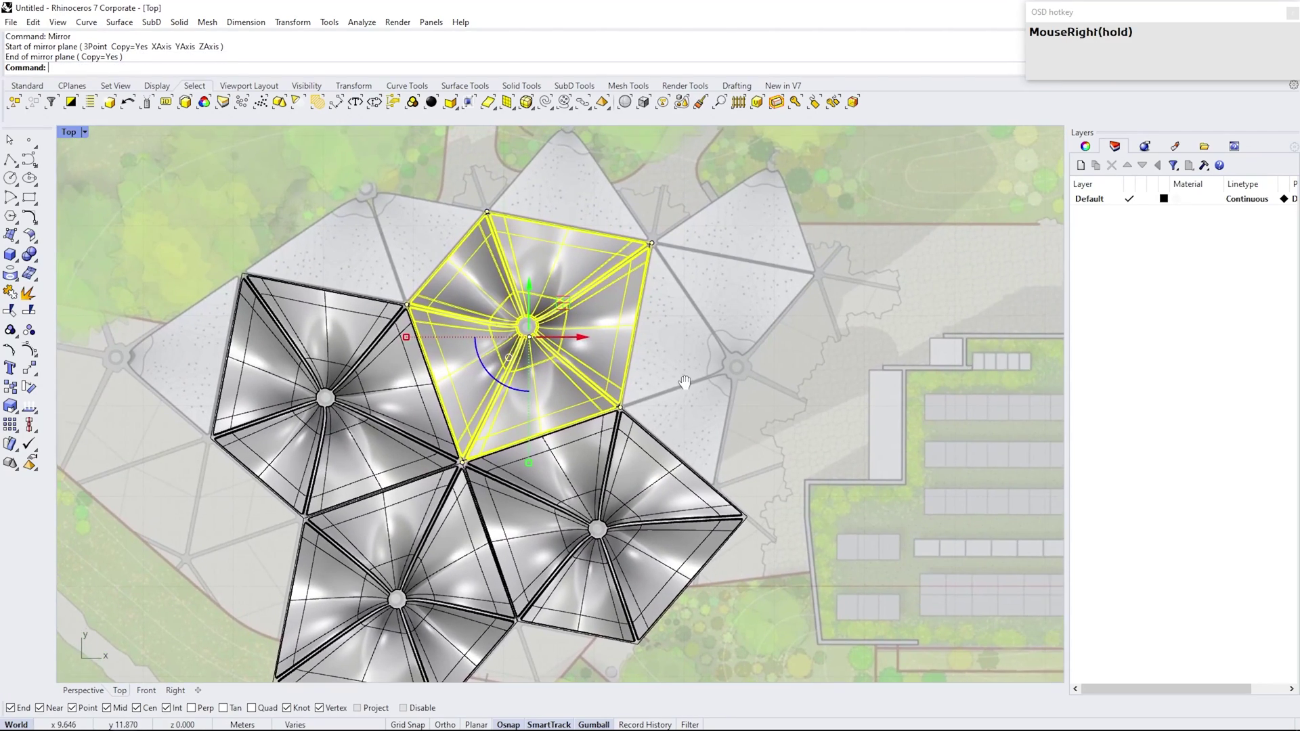
{"action": "key", "text": "Escape"}
Select the newest canopy copy with its outline and Mirror it again across the next edge.
{"action": "scroll", "scroll_direction": "up", "scroll_amount": 3}
{"action": "left_click", "coordinate": [616, 324]}
{"action": "scroll", "scroll_direction": "up", "scroll_amount": 3}
{"action": "left_click", "coordinate": [652, 390]}
{"action": "scroll", "scroll_direction": "up", "scroll_amount": 3}
{"action": "scroll", "scroll_direction": "down", "scroll_amount": 3}
{"action": "key", "text": "m"}
{"action": "key", "text": "Return"}
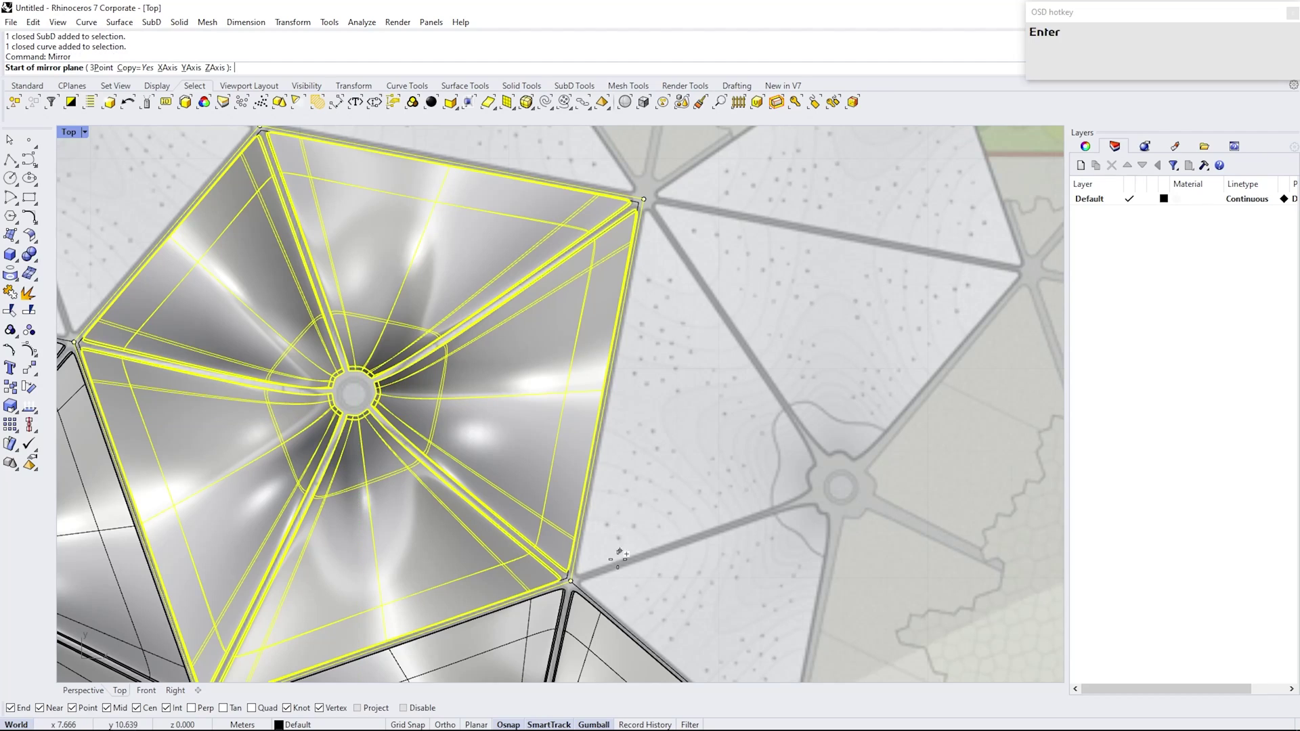
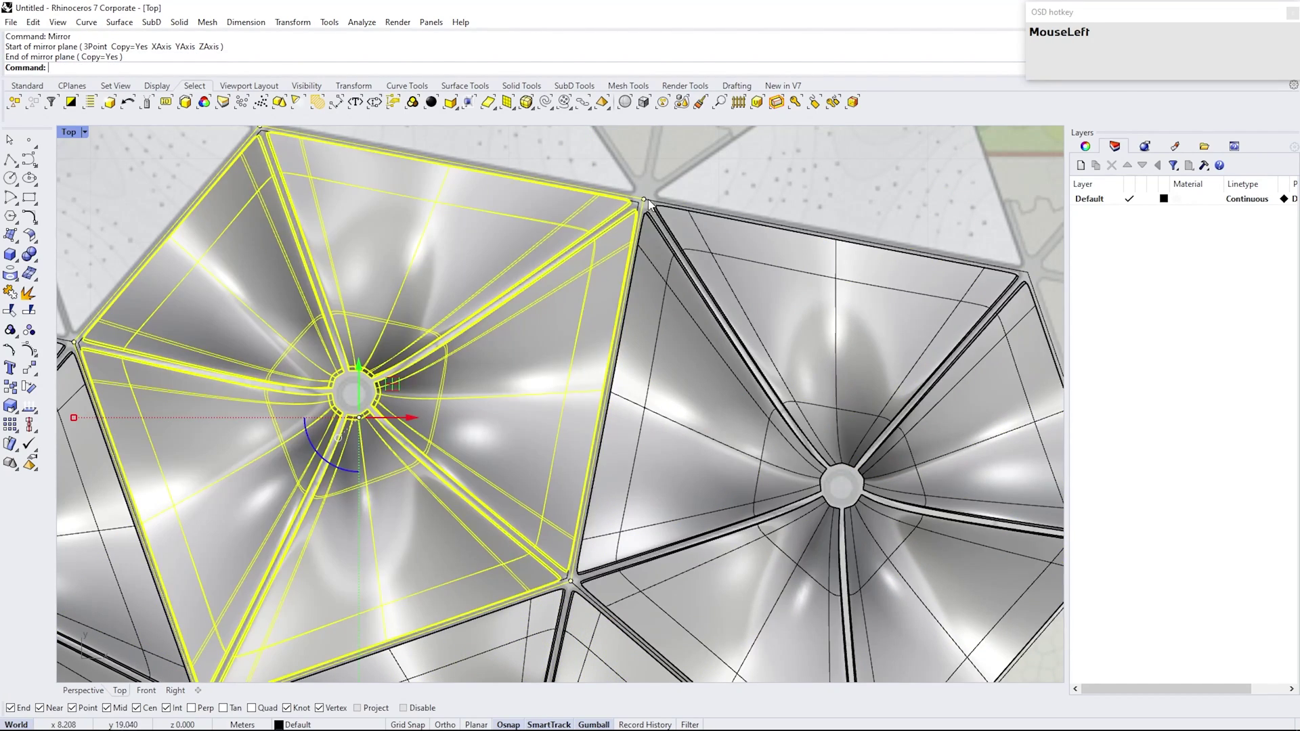
{"action": "scroll", "scroll_direction": "down", "scroll_amount": 3}
{"action": "right_click", "coordinate": [575, 252]}
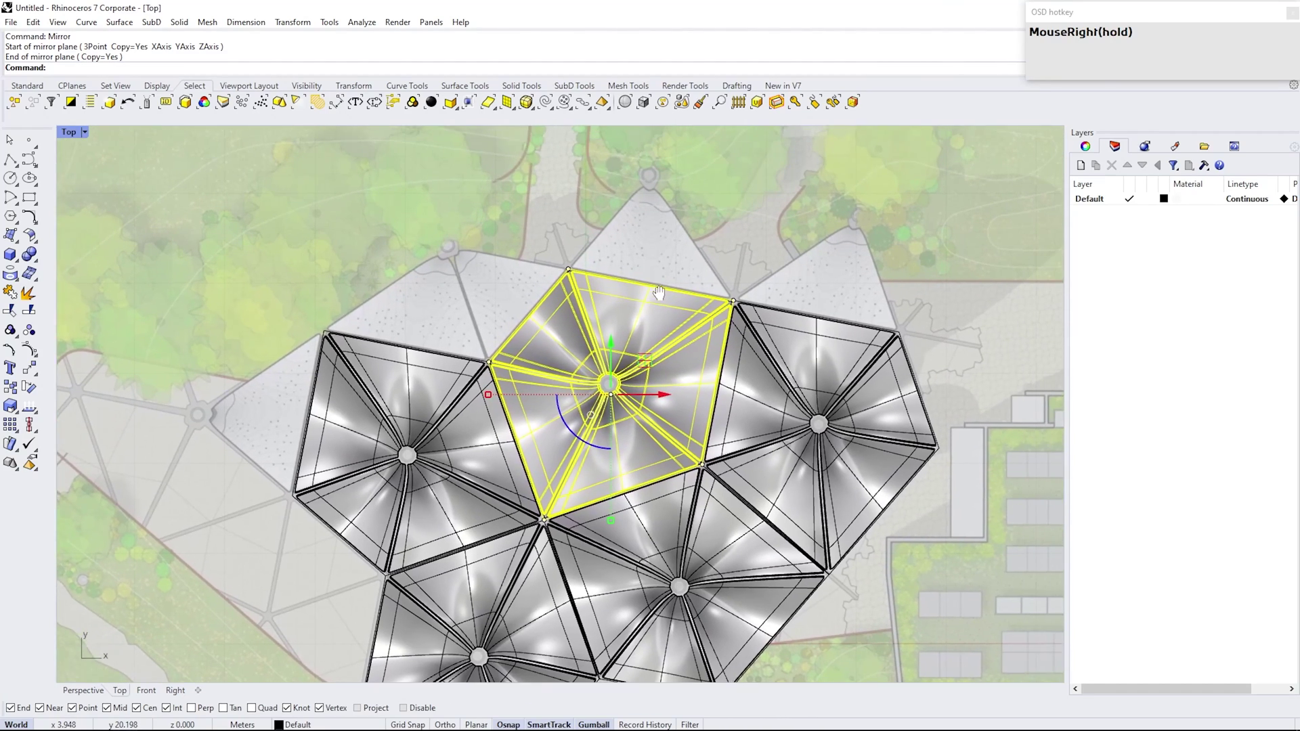
{"action": "scroll", "scroll_direction": "up", "scroll_amount": 3}
{"action": "left_click", "coordinate": [681, 258]}
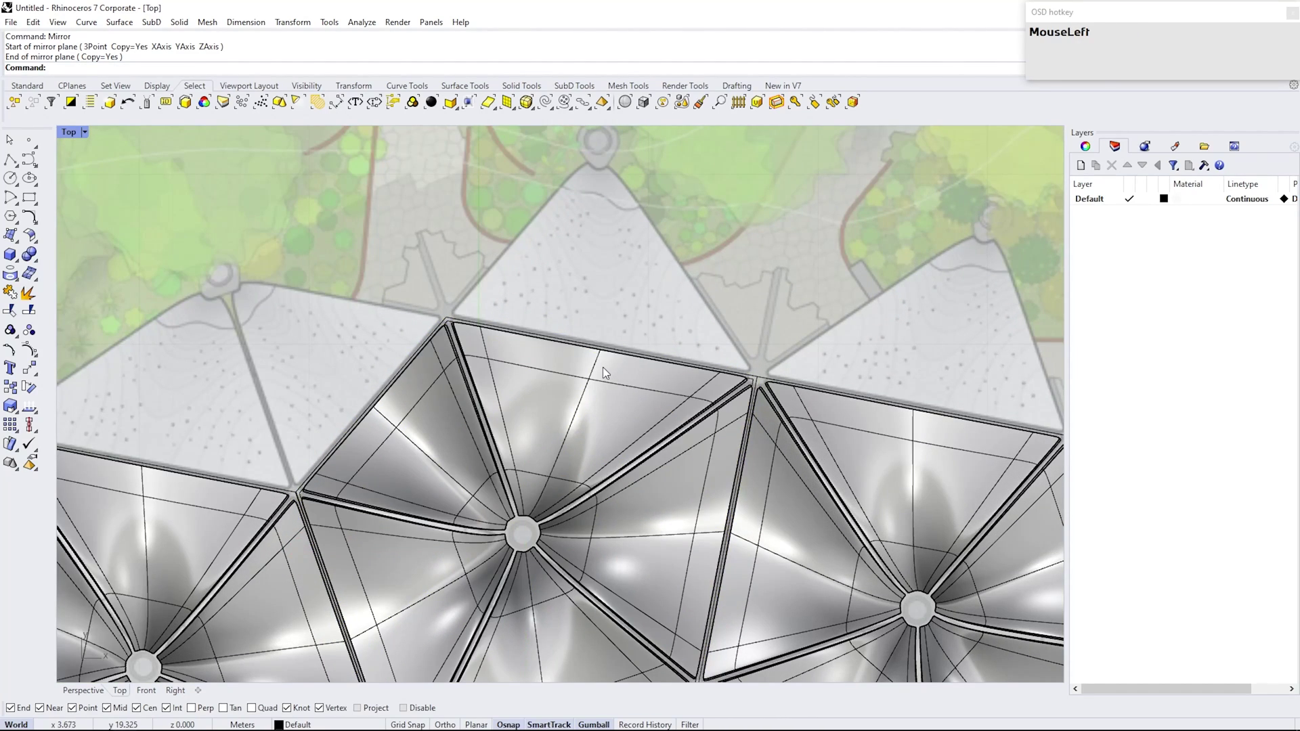
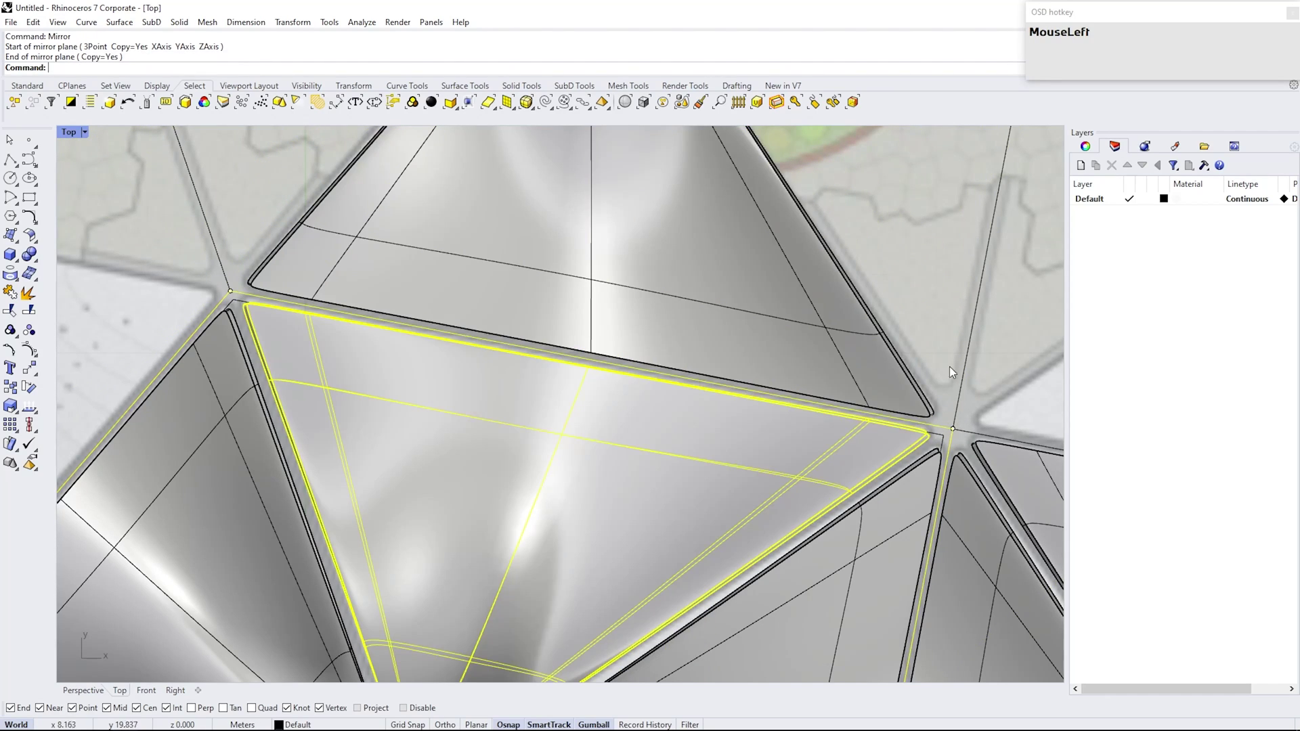
{"action": "scroll", "scroll_direction": "down", "scroll_amount": 3}
Explode a canopy into five petal SubDs and mirror one petal into an empty border triangle.
{"action": "scroll", "scroll_direction": "up", "scroll_amount": 3}
{"action": "left_click", "coordinate": [717, 411]}
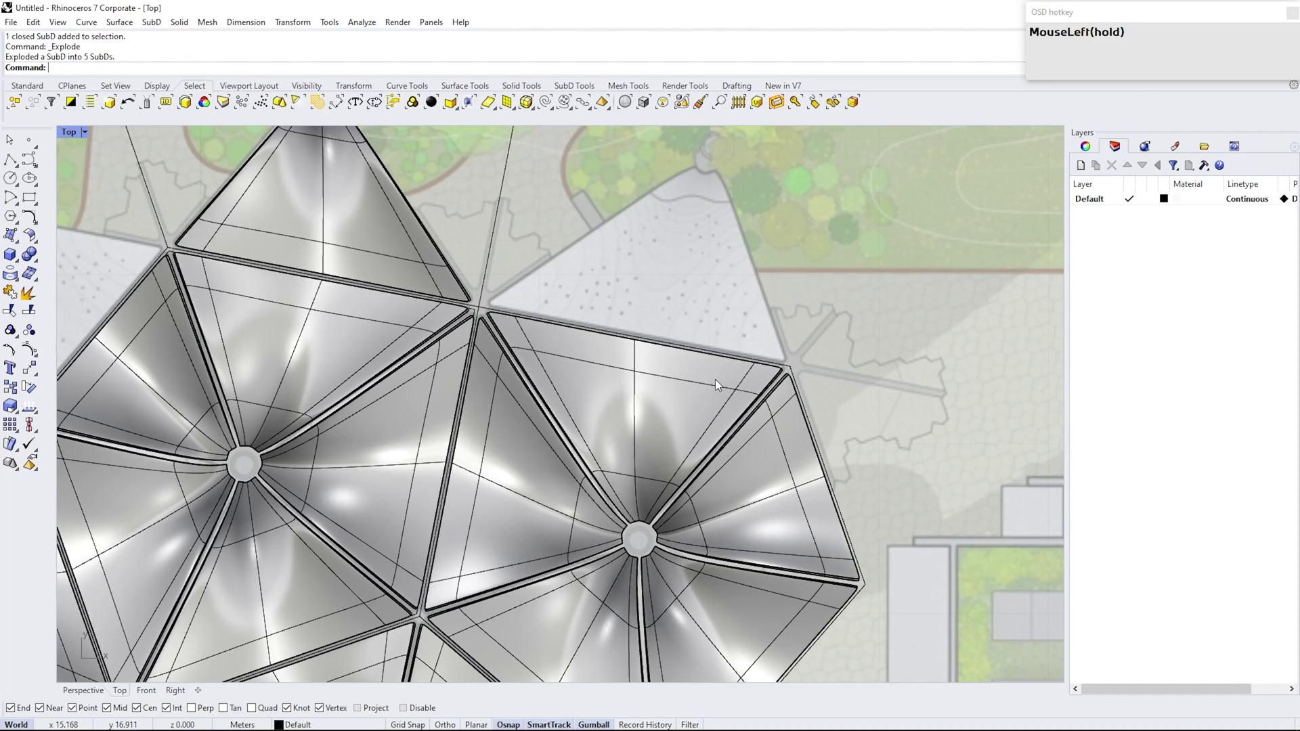
{"action": "scroll", "scroll_direction": "up", "scroll_amount": 3}
{"action": "left_click", "coordinate": [710, 375]}
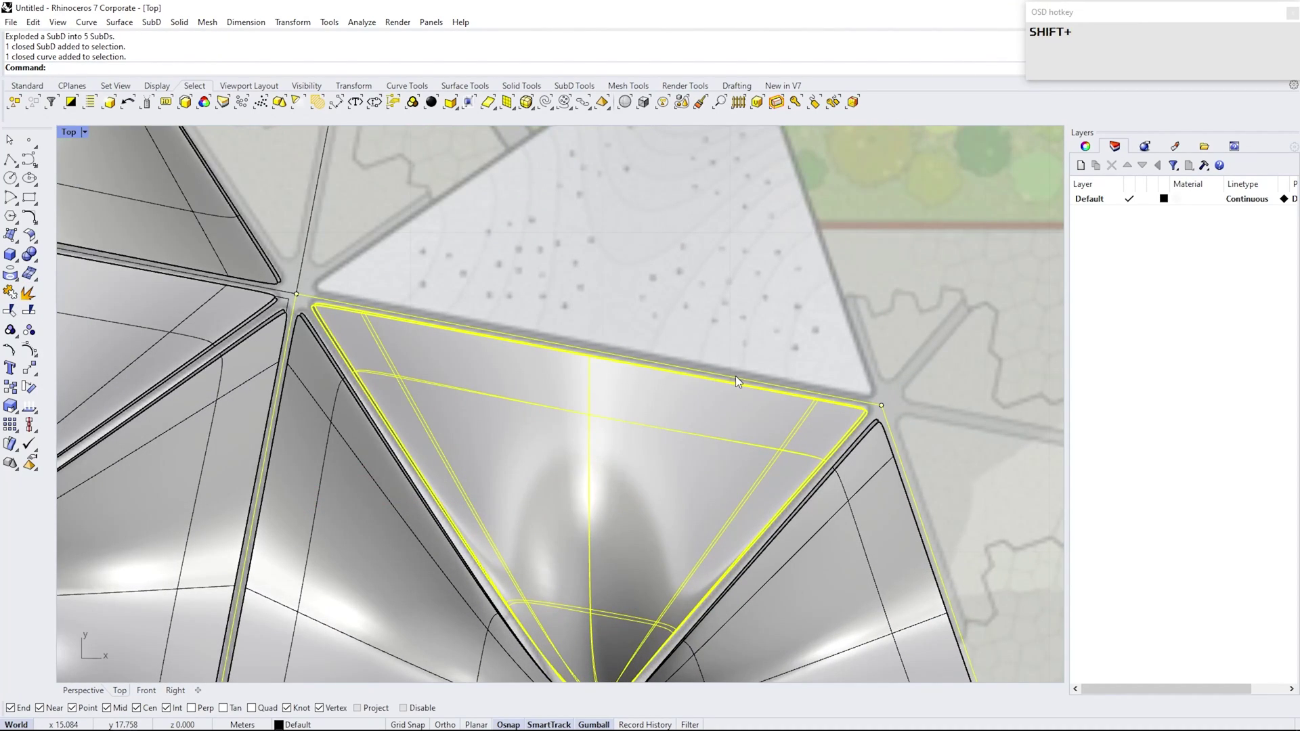
{"action": "key", "text": "Return"}
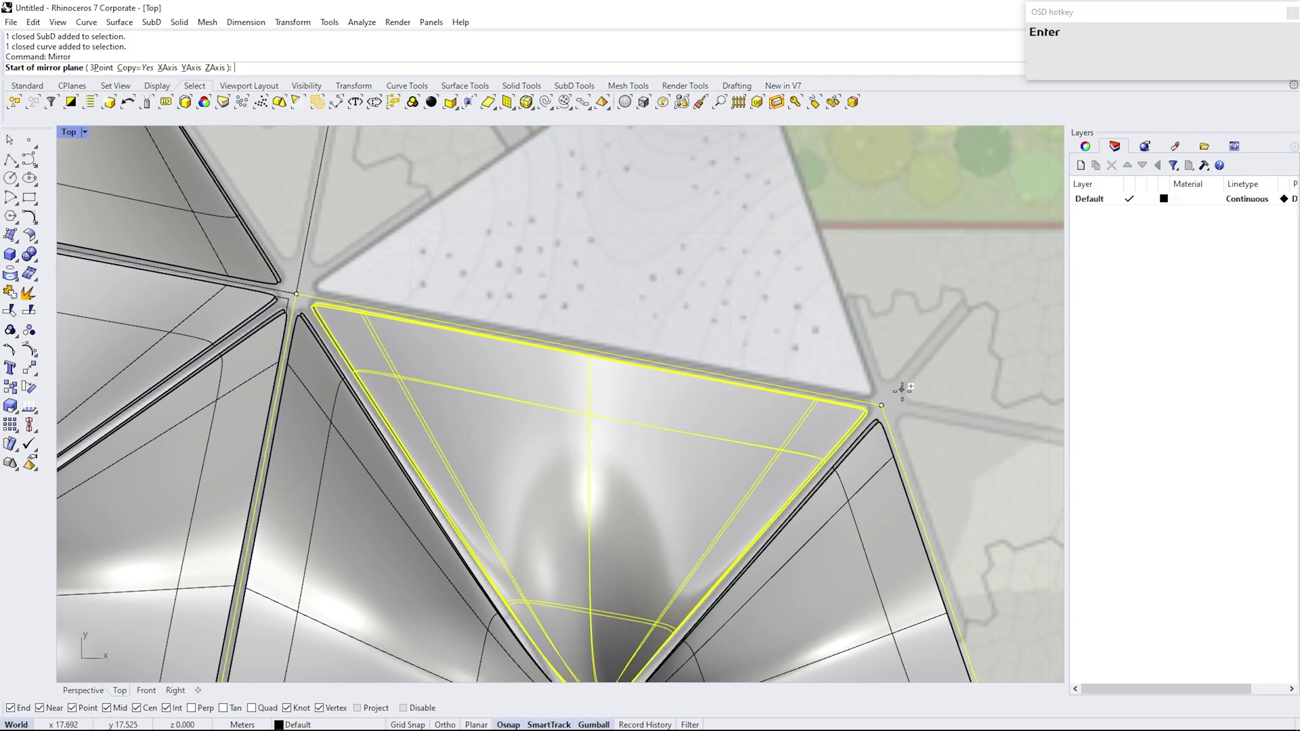
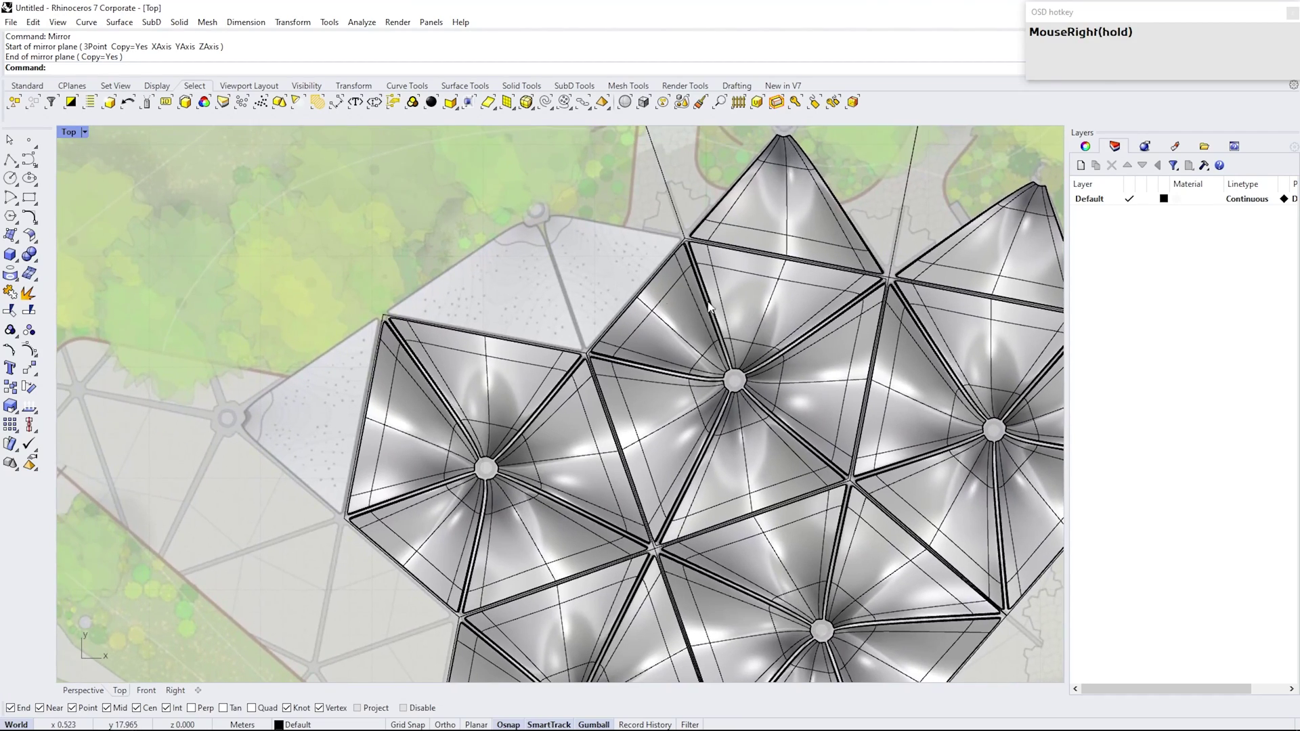
Split another canopy and mirror a single petal with its outline to fill the remaining gap.
{"action": "scroll", "scroll_direction": "up", "scroll_amount": 3}
{"action": "left_click", "coordinate": [695, 356]}
{"action": "scroll", "scroll_direction": "up", "scroll_amount": 3}
{"action": "left_click", "coordinate": [670, 348]}
{"action": "scroll", "scroll_direction": "down", "scroll_amount": 3}
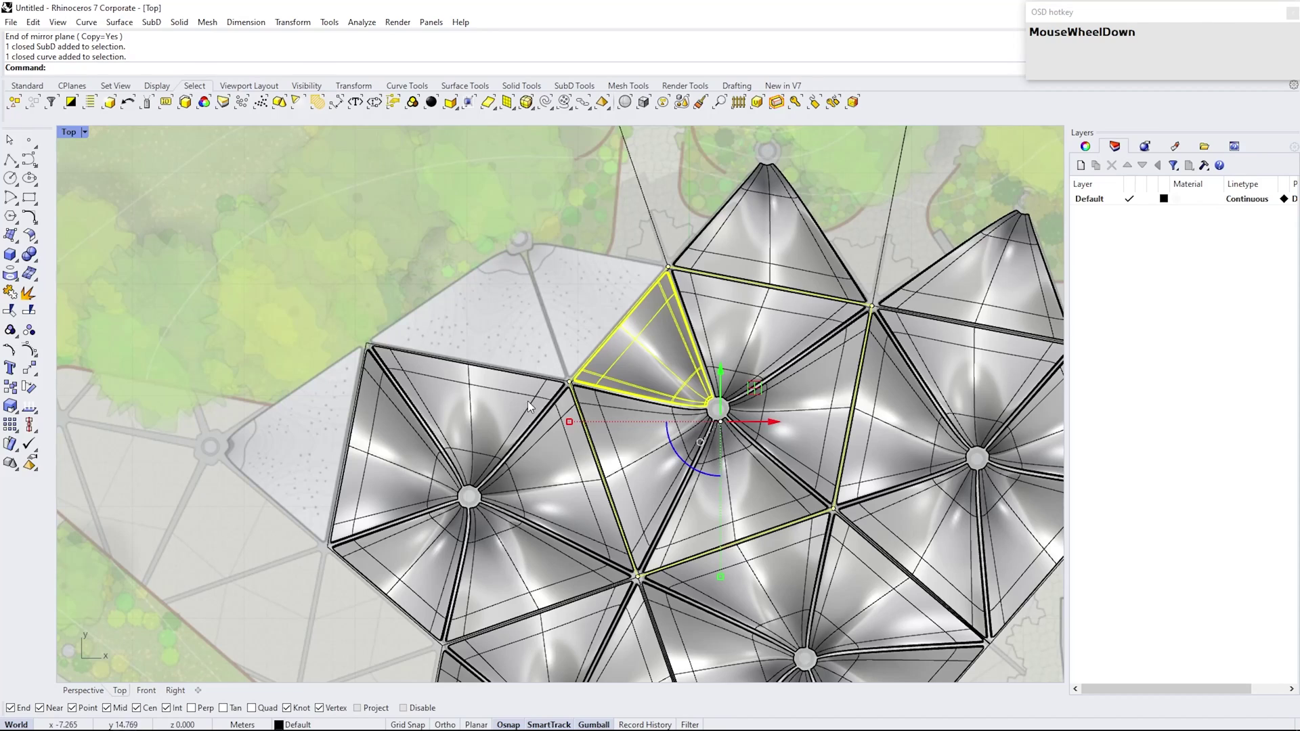
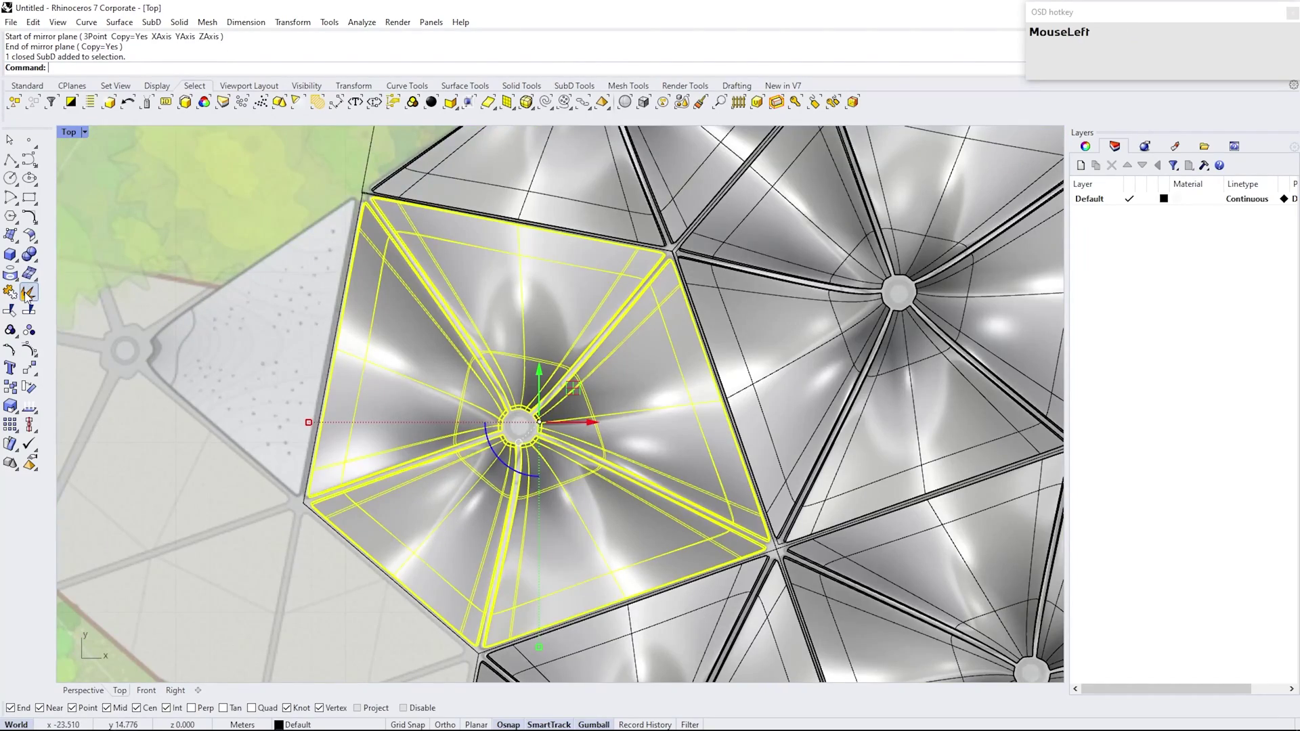
{"action": "scroll", "scroll_direction": "up", "scroll_amount": 3}
{"action": "left_click", "coordinate": [357, 368]}
{"action": "key", "text": "m"}
{"action": "key", "text": "Return"}
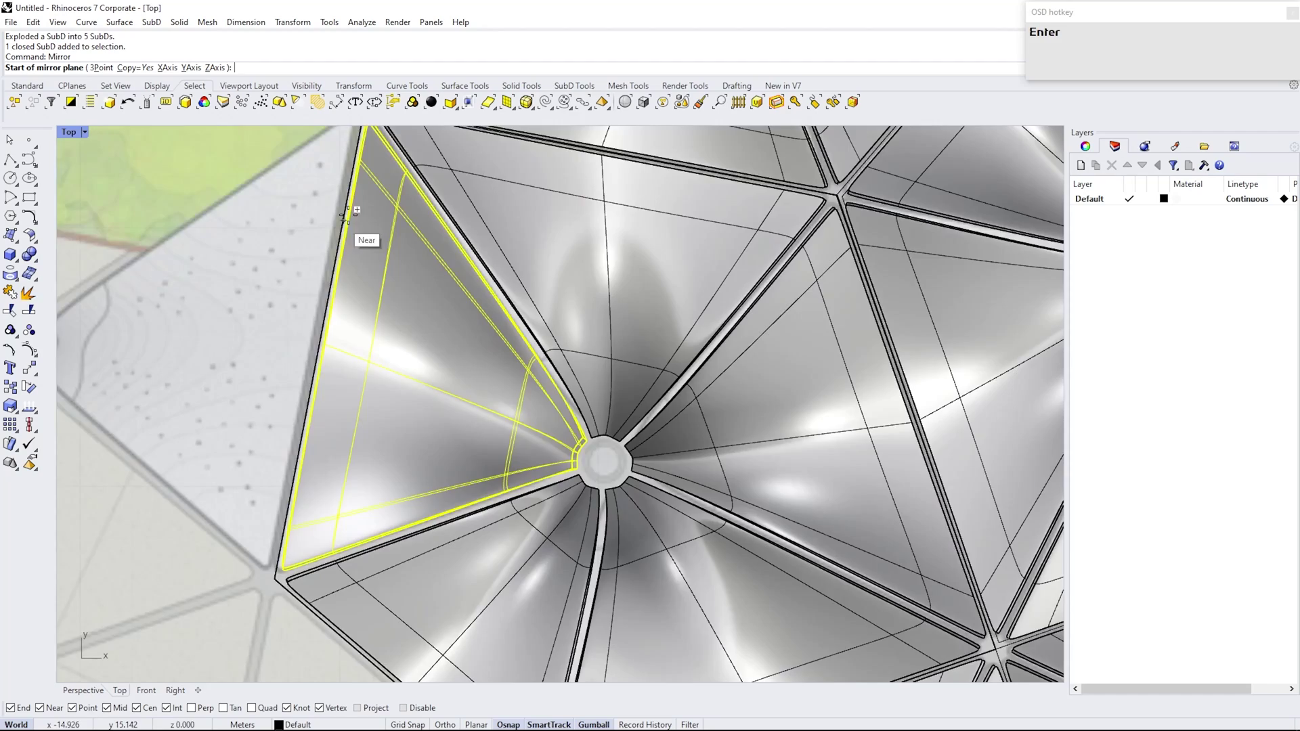
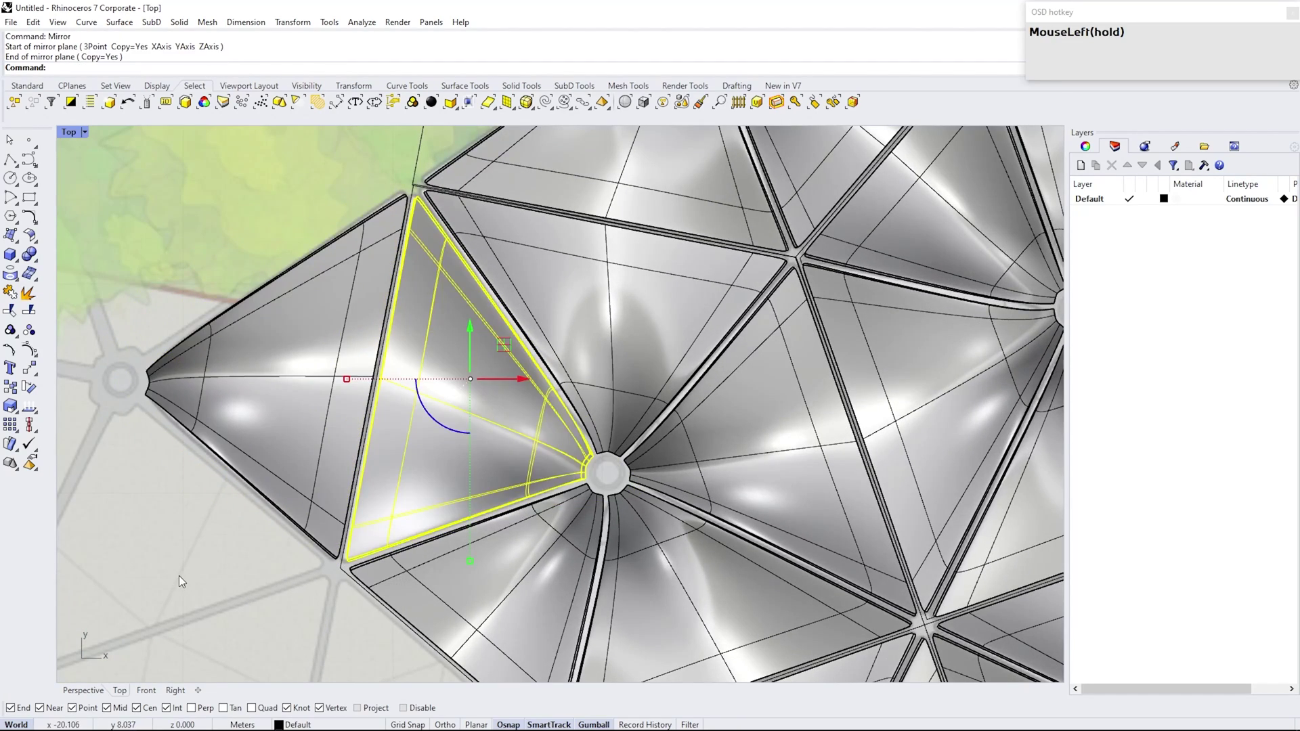
{"action": "scroll", "scroll_direction": "down", "scroll_amount": 3}
{"action": "left_click_drag", "start_coordinate": [522, 464], "coordinate": [568, 415]}
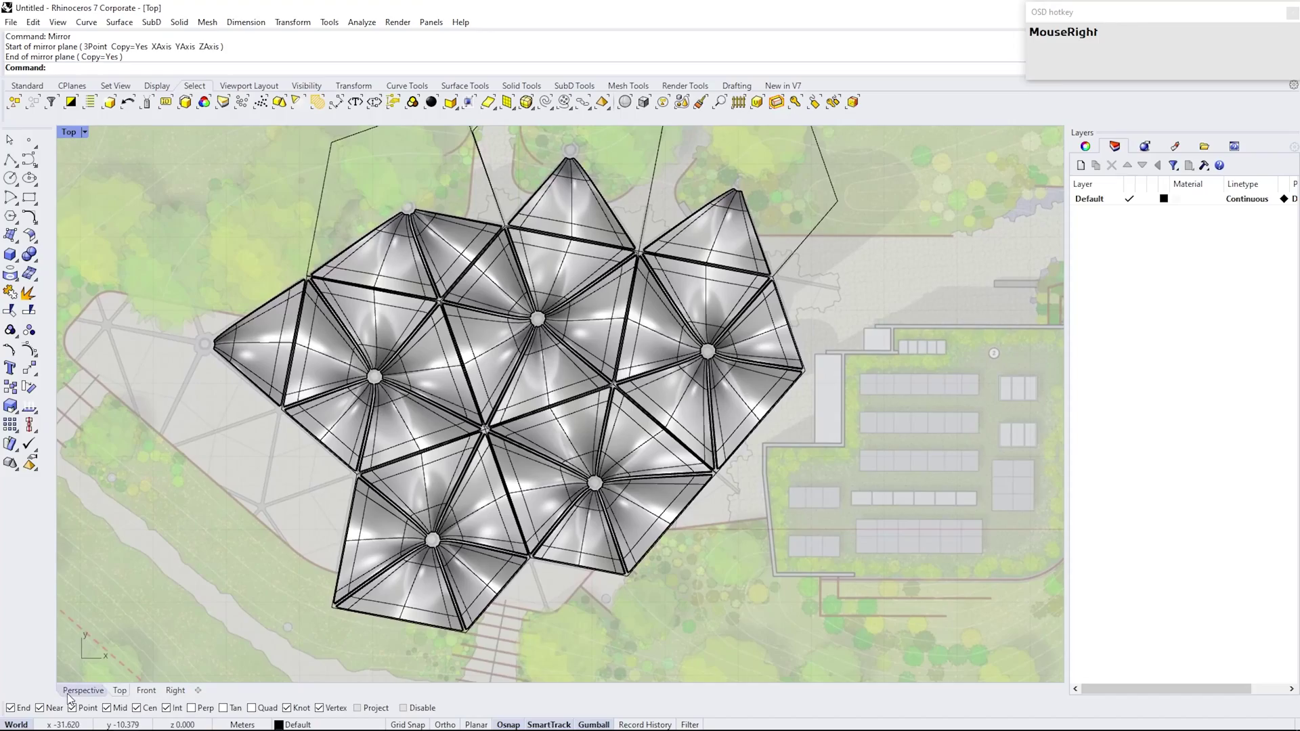
In Perspective view, select every curve with SelCrv and hide the pentagon outlines.
{"action": "left_click", "coordinate": [77, 697]}
{"action": "scroll", "scroll_direction": "down", "scroll_amount": 3}
{"action": "left_click_drag", "start_coordinate": [566, 307], "coordinate": [800, 361]}
{"action": "type", "text": "selc"}
{"action": "key", "text": "Return"}
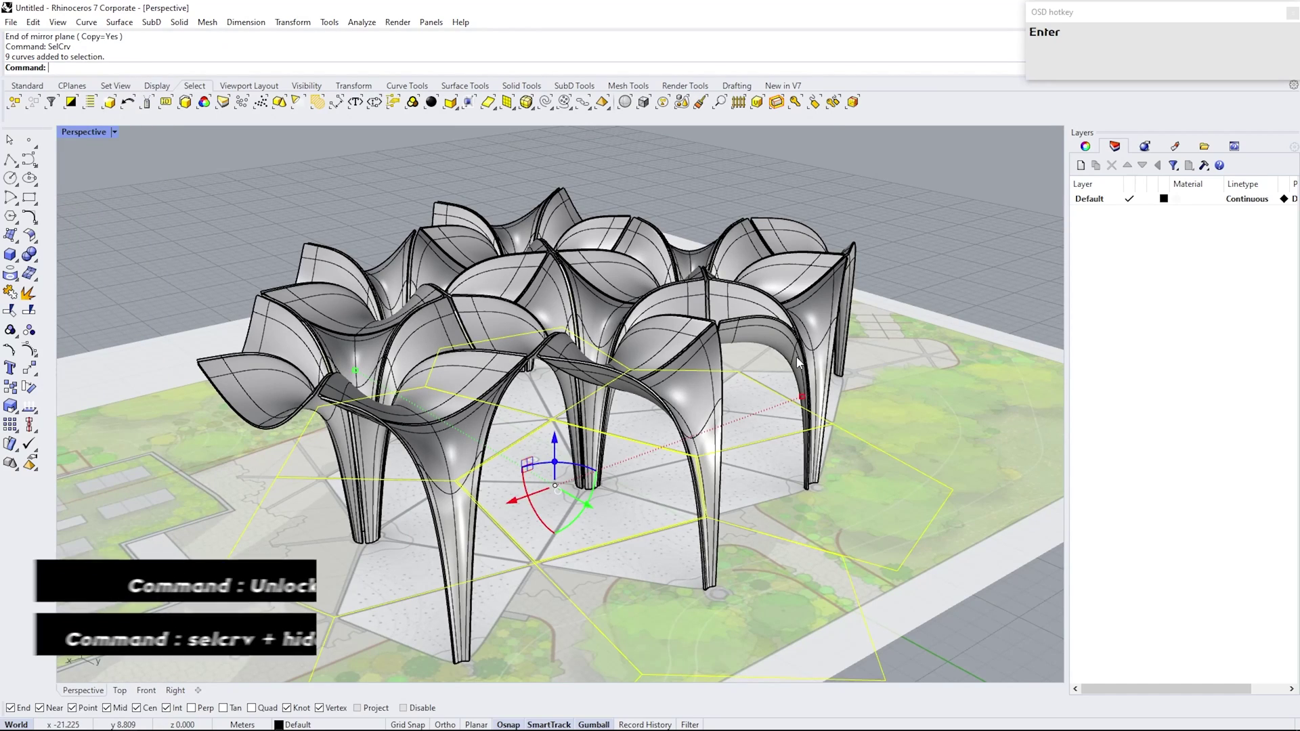
{"action": "type", "text": "h"}
{"action": "key", "text": "Return"}
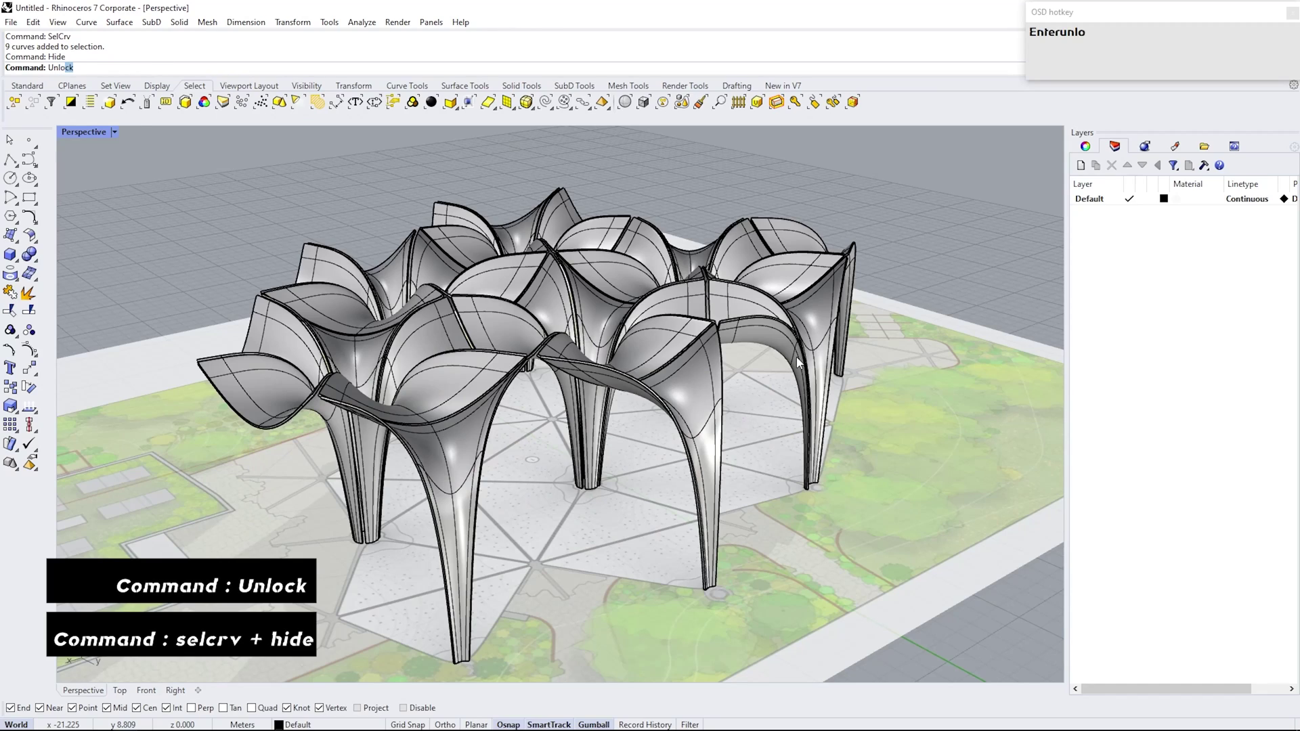
Unlock the site plan image, select it and hide it, leaving only the canopy clusters.
{"action": "key", "text": "Return"}
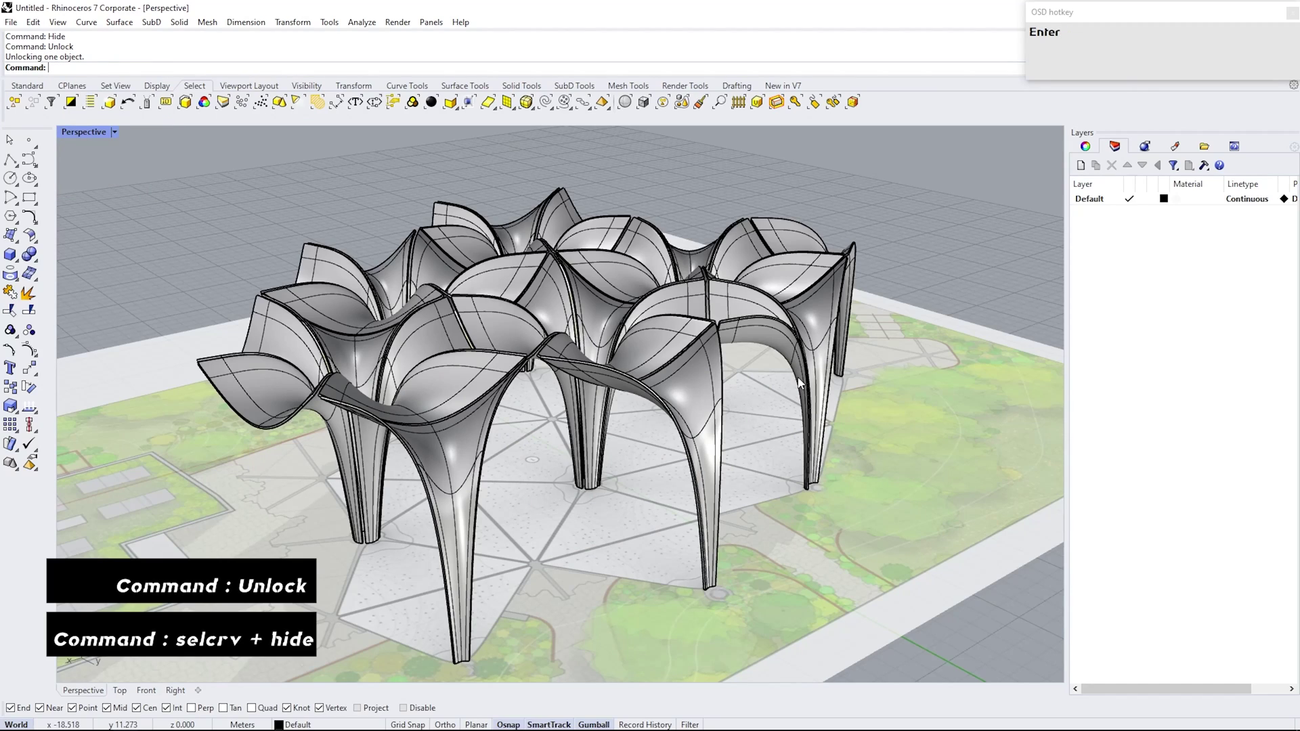
{"action": "left_click", "coordinate": [543, 529]}
{"action": "type", "text": "h"}
{"action": "key", "text": "Return"}
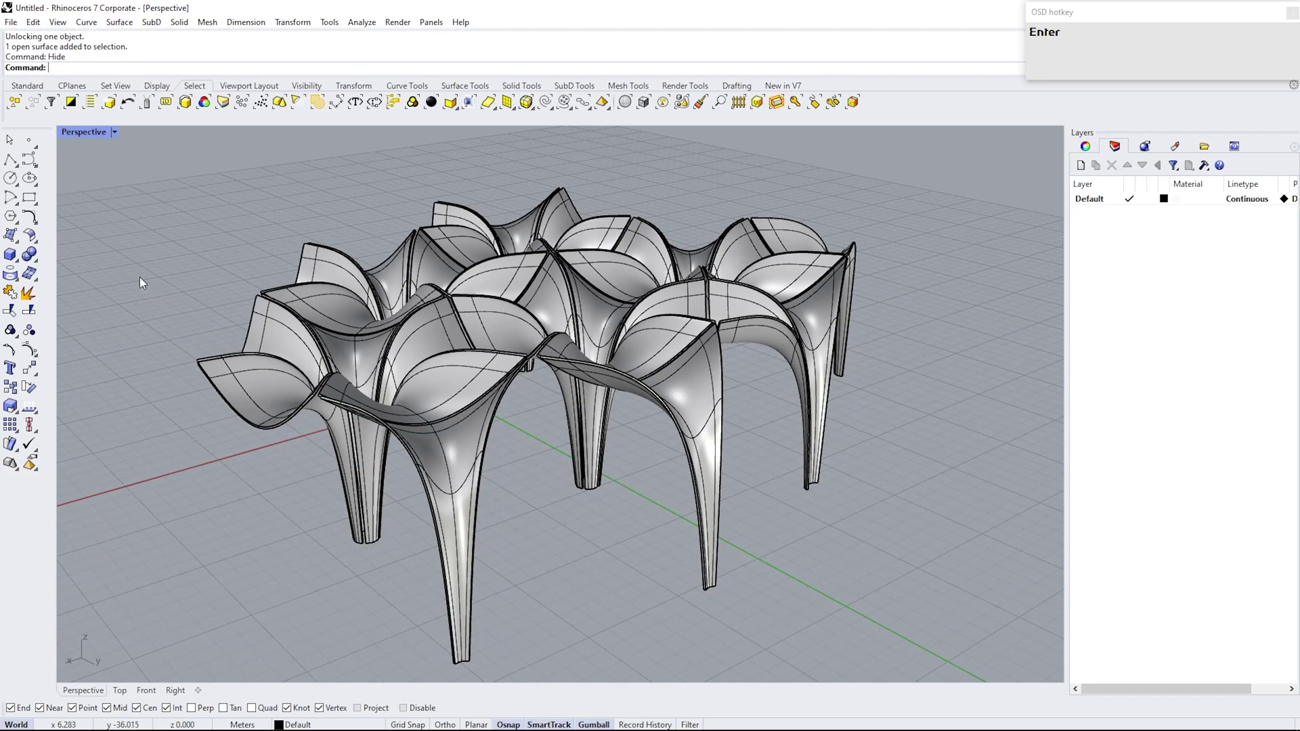
Switch the Perspective viewport to Rendered display and orbit around the shaded canopy cluster.
{"action": "left_click", "coordinate": [117, 137]}
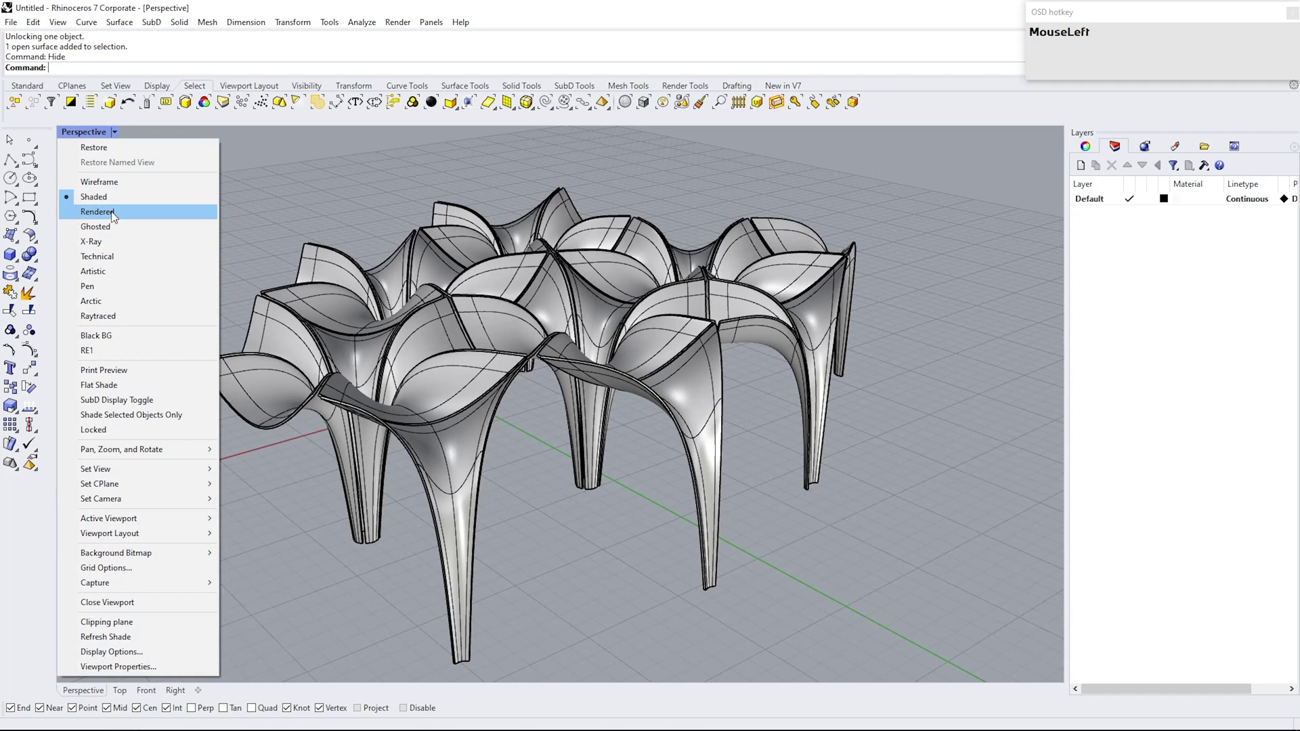
{"action": "left_click_drag", "start_coordinate": [218, 270], "coordinate": [593, 352]}
{"action": "scroll", "scroll_direction": "down", "scroll_amount": 3}
{"action": "scroll", "scroll_direction": "up", "scroll_amount": 3}
{"action": "right_click", "coordinate": [457, 323]}
{"action": "scroll", "scroll_direction": "down", "scroll_amount": 3}
{"action": "scroll", "scroll_direction": "up", "scroll_amount": 3}
{"action": "left_click_drag", "start_coordinate": [482, 403], "coordinate": [508, 344]}
{"action": "scroll", "scroll_direction": "up", "scroll_amount": 3}
{"action": "left_click_drag", "start_coordinate": [535, 334], "coordinate": [656, 345]}
{"action": "scroll", "scroll_direction": "down", "scroll_amount": 3}
{"action": "right_click", "coordinate": [614, 304]}
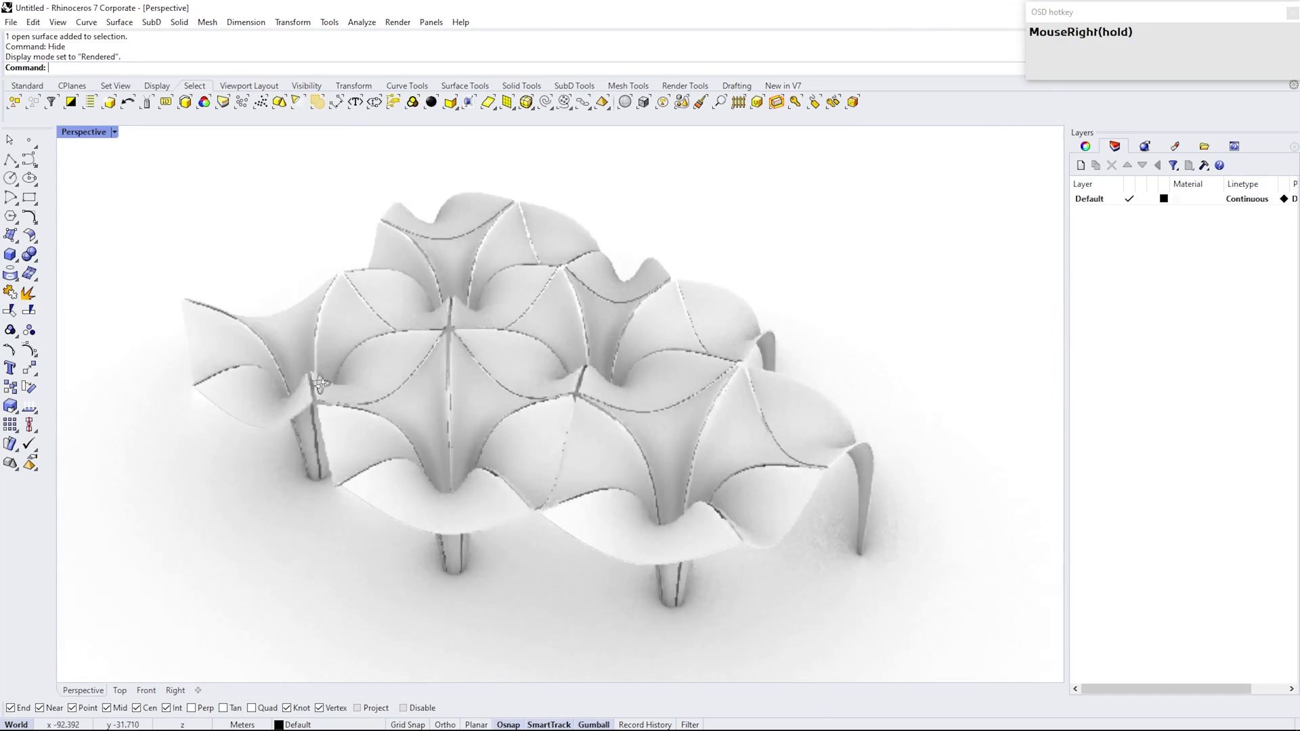
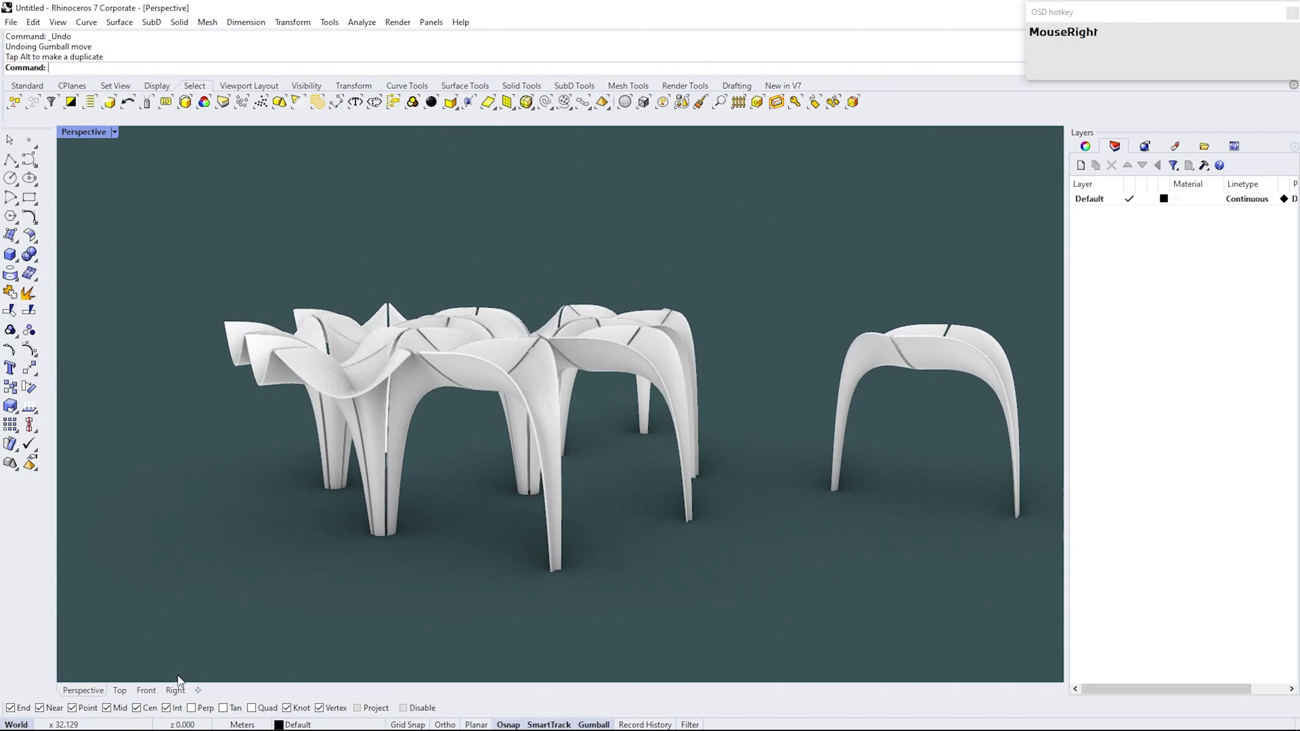
In the Right view, window-select the top rims of all canopies, then return to Perspective.
{"action": "left_click", "coordinate": [180, 691]}
{"action": "scroll", "scroll_direction": "down", "scroll_amount": 3}
{"action": "scroll", "scroll_direction": "up", "scroll_amount": 3}
{"action": "right_click", "coordinate": [751, 260]}
{"action": "scroll", "scroll_direction": "down", "scroll_amount": 3}
{"action": "left_click_drag", "start_coordinate": [210, 279], "coordinate": [901, 330]}
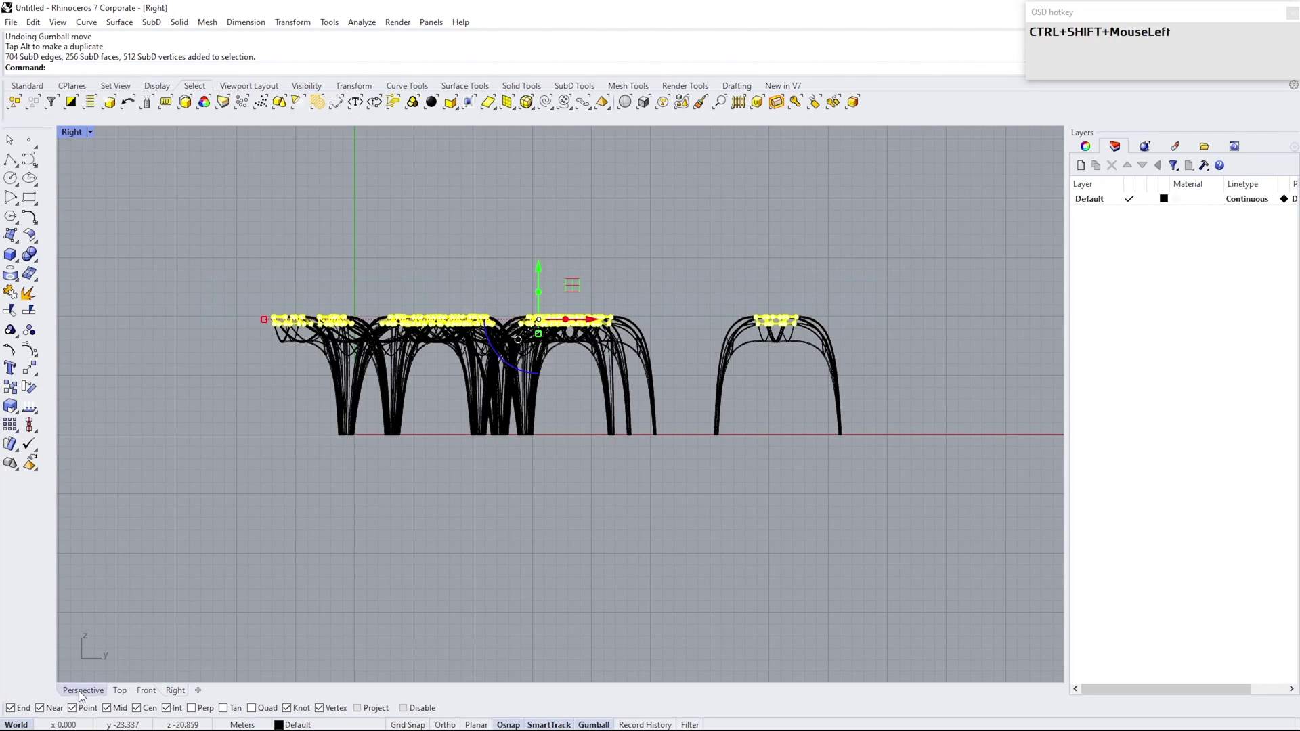
{"action": "right_click", "coordinate": [498, 393]}
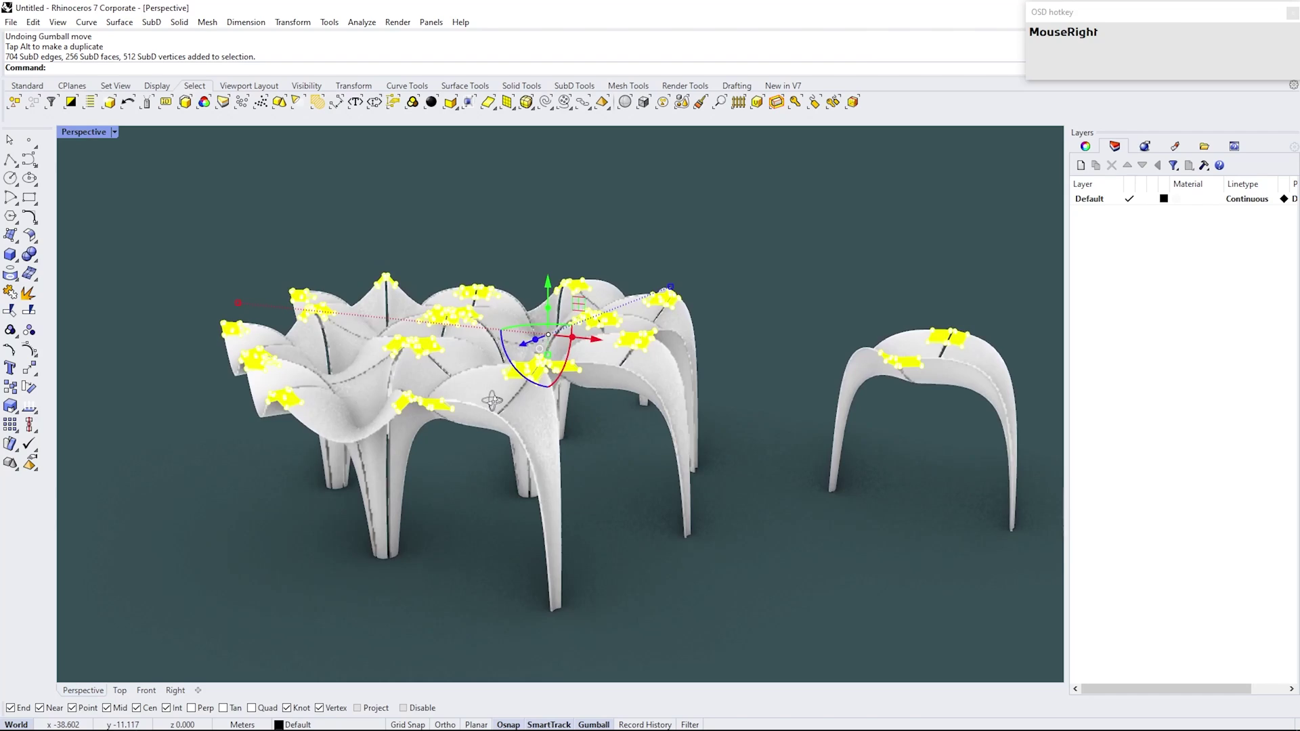